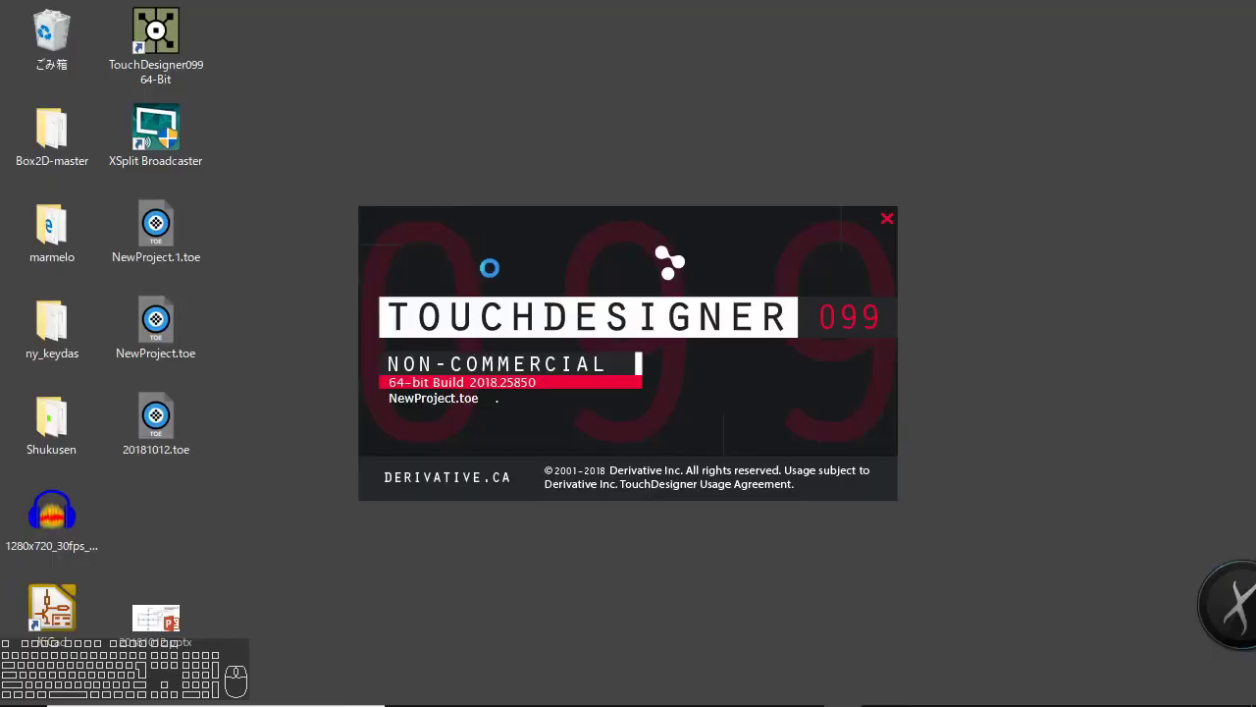
# Add a Container COMP to the empty project1 network.
pyautogui.click(692, 466)
pyautogui.click(681, 420)
pyautogui.click(303, 99)
pyautogui.click(390, 307)
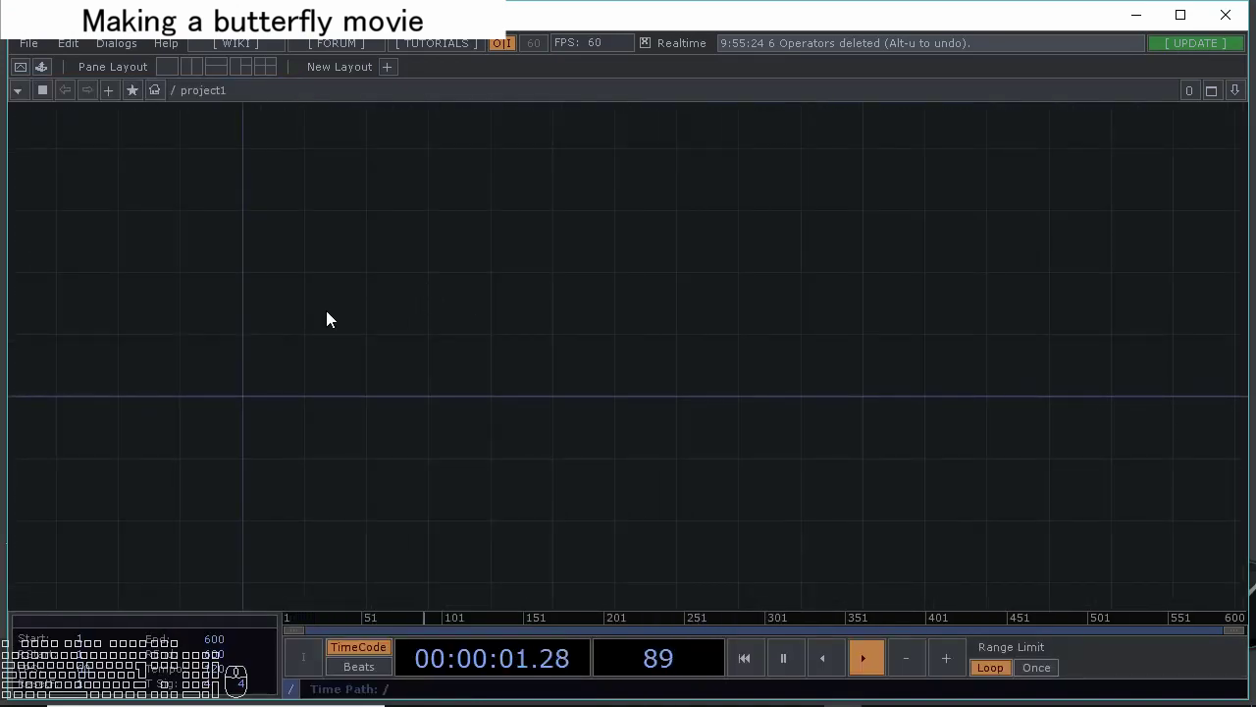
pyautogui.click(333, 317)
# Name the new container 'butterfly' and place it in project1.
pyautogui.click(45, 98)
pyautogui.click(171, 161)
pyautogui.click(298, 352)
pyautogui.click(407, 366)
pyautogui.middleClick(349, 332)
pyautogui.click(327, 393)
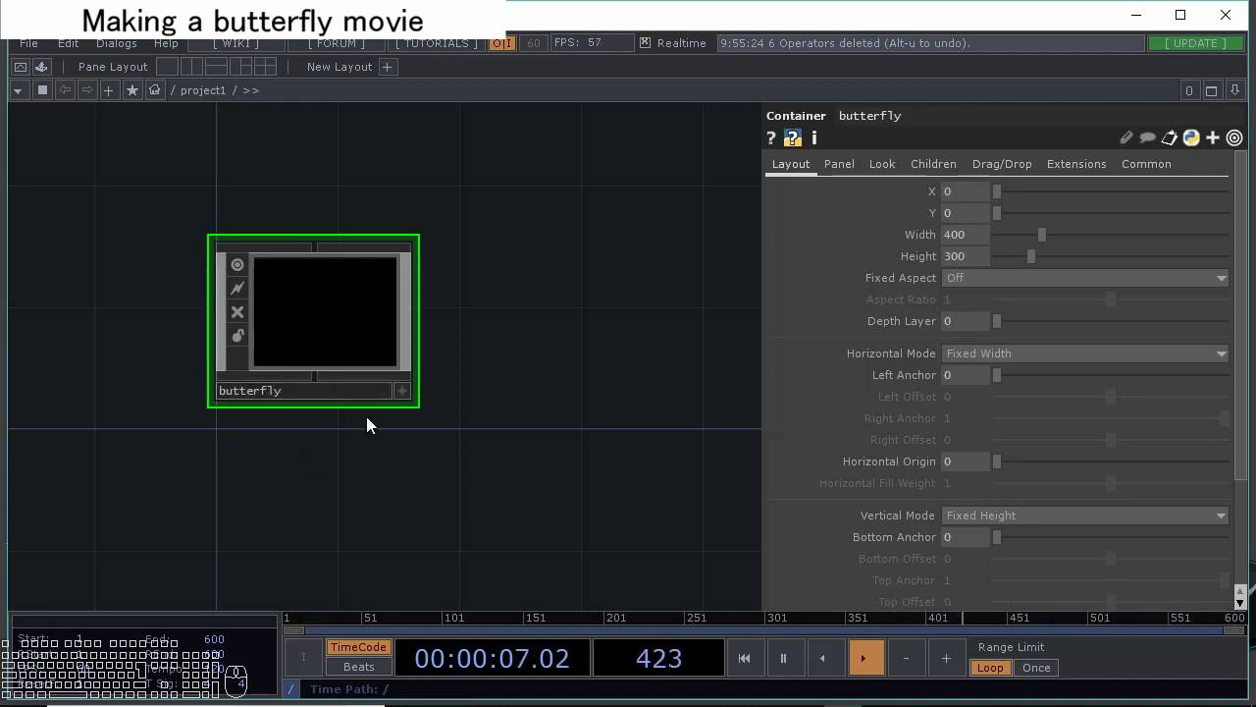
# Dive inside the butterfly container to work in its empty network.
pyautogui.doubleClick(342, 320)
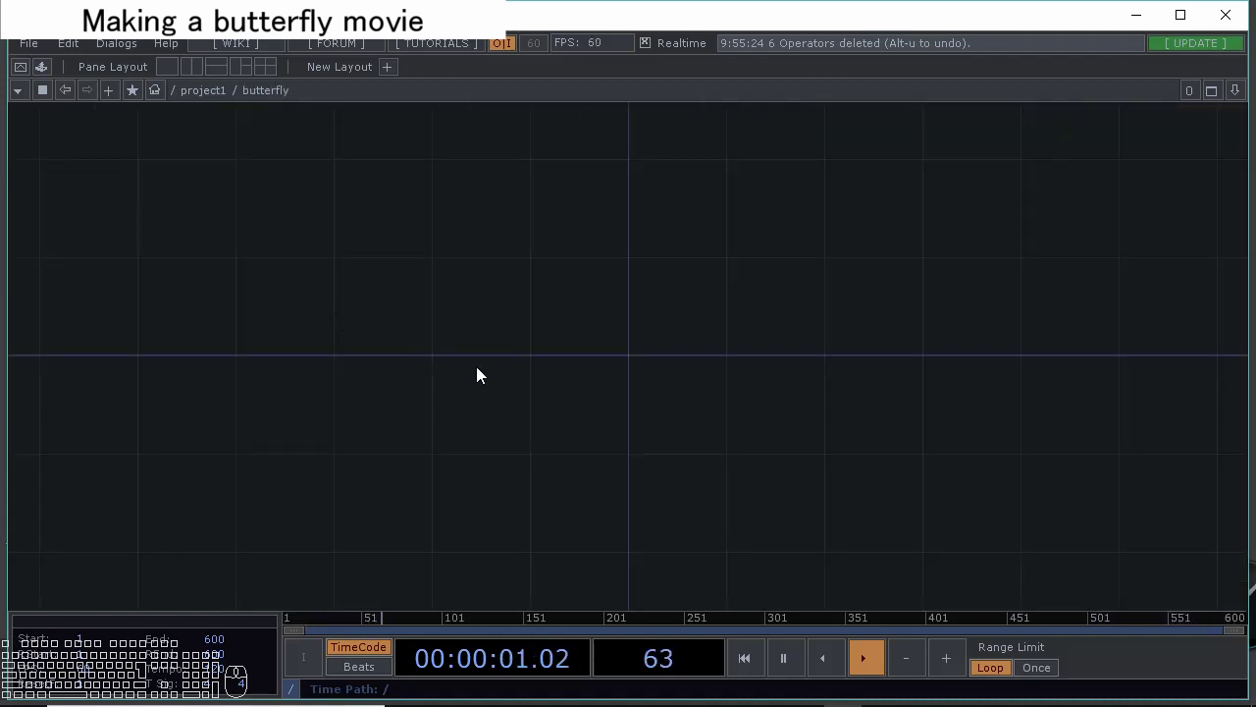
pyautogui.click(481, 373)
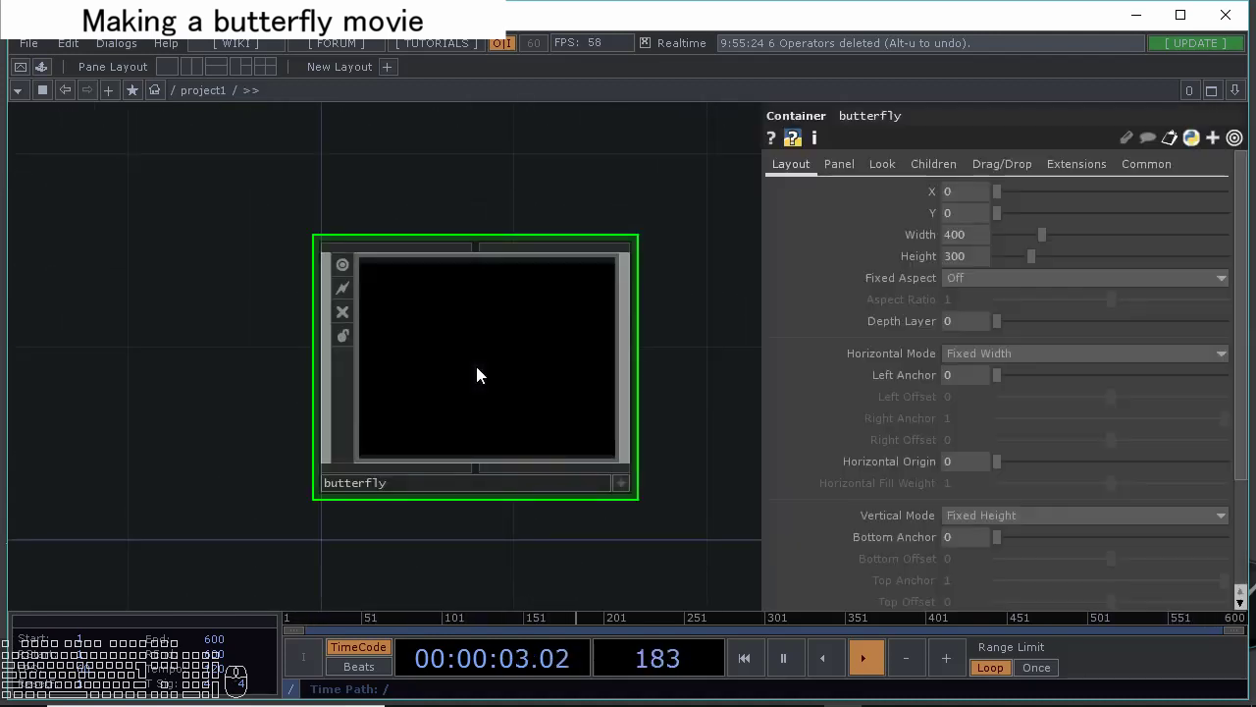
pyautogui.scroll(3)
pyautogui.press('d')
pyautogui.click(642, 470)
pyautogui.doubleClick(462, 374)
pyautogui.click(462, 371)
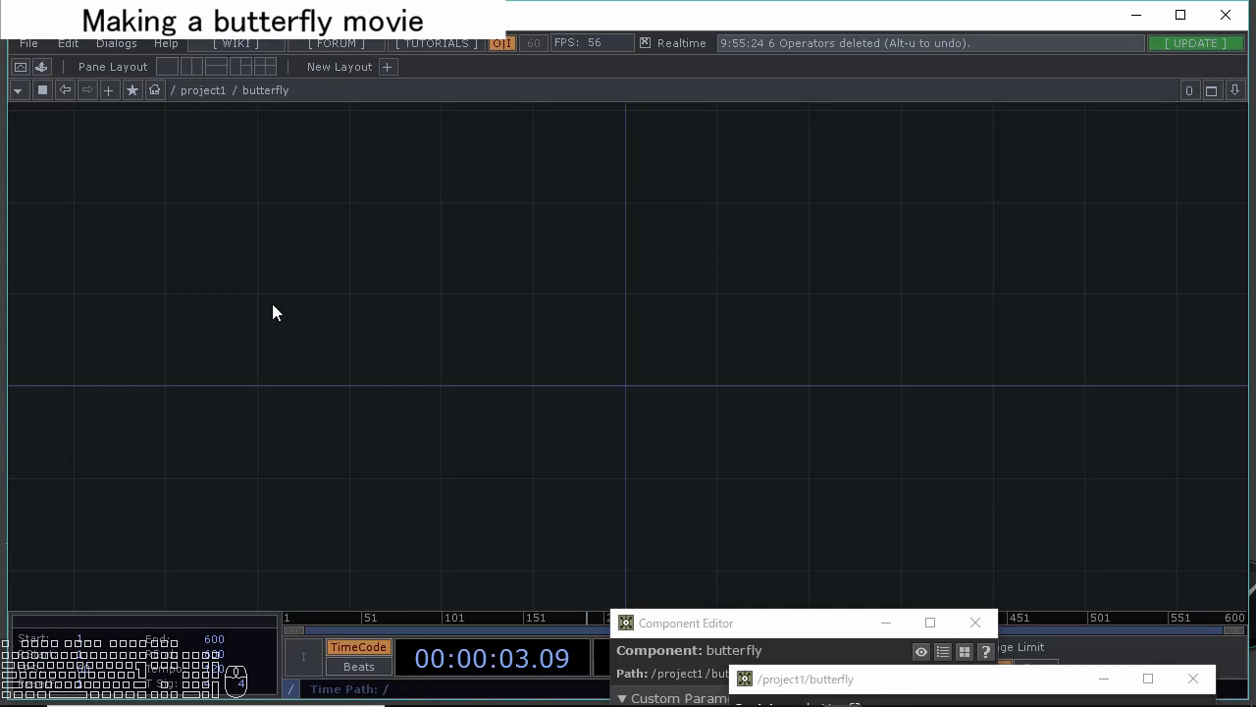
# Add a Movie File In TOP loading the Butterfly5.tif image.
pyautogui.doubleClick(279, 310)
pyautogui.click(80, 88)
pyautogui.click(143, 485)
pyautogui.click(242, 341)
pyautogui.click(328, 313)
pyautogui.click(1244, 191)
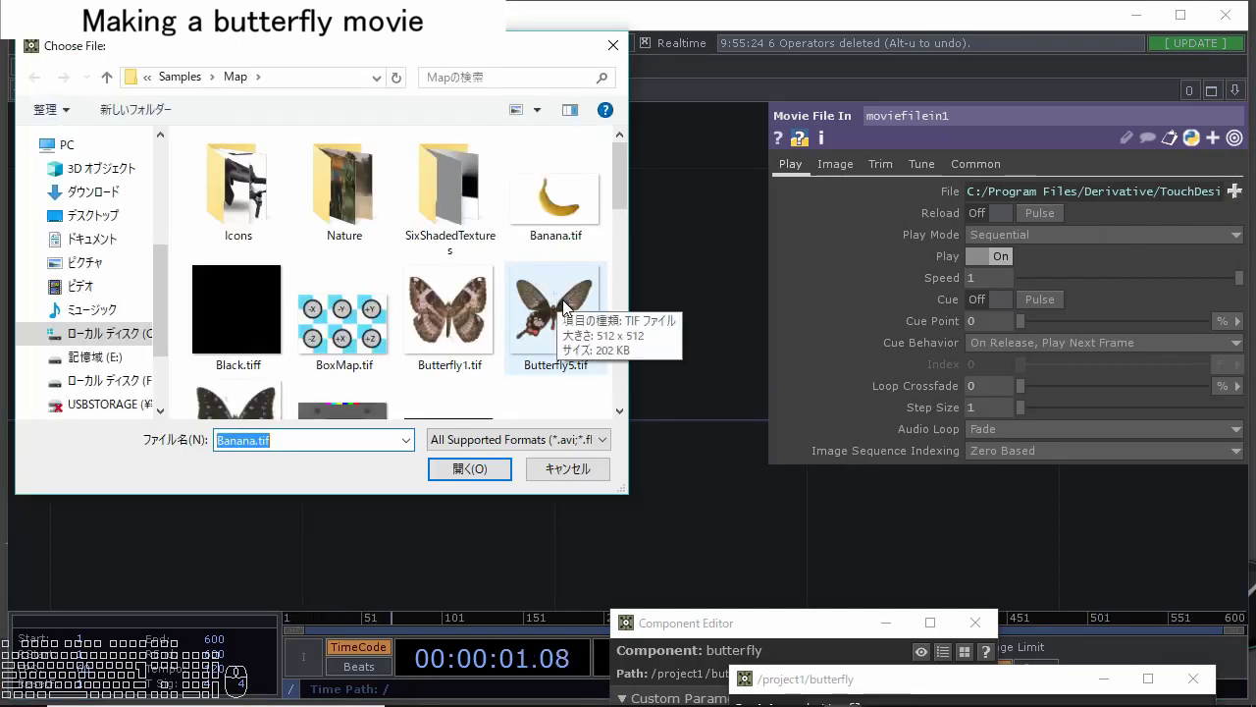
pyautogui.click(627, 199)
pyautogui.click(577, 203)
# Connect a Crop TOP after the movie file input.
pyautogui.click(446, 471)
pyautogui.click(486, 404)
pyautogui.scroll(3)
pyautogui.moveTo(525, 355); pyautogui.dragTo(393, 415)
pyautogui.click(347, 305)
pyautogui.click(86, 390)
pyautogui.click(607, 303)
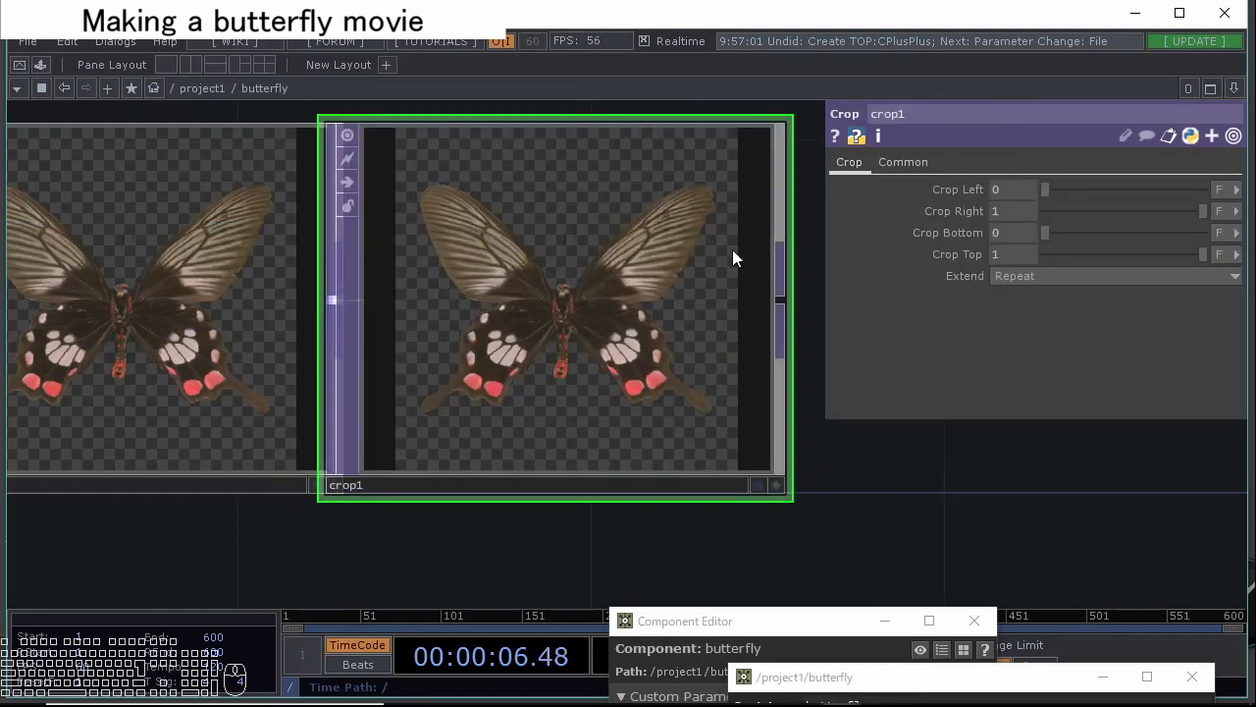
pyautogui.click(776, 267)
pyautogui.scroll(3)
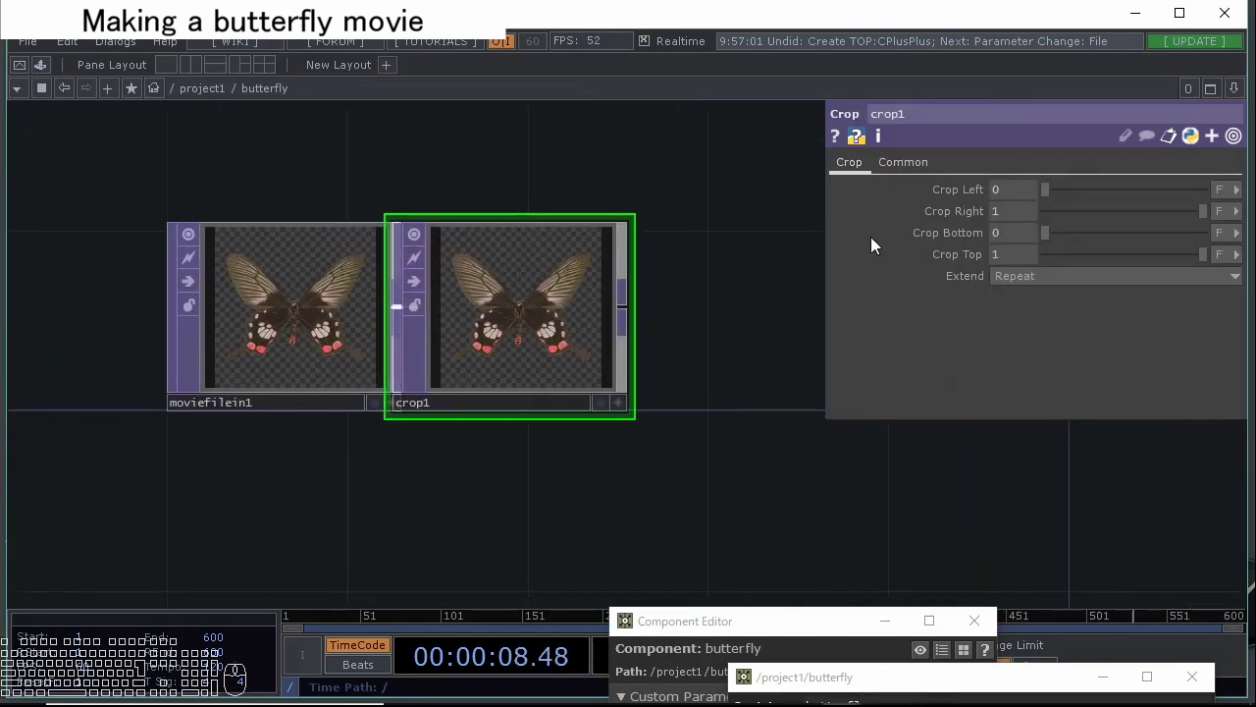
# Crop to Left 0.075, Right 0.932, Bottom 0.155, Top 0.845 around the butterfly.
pyautogui.click(1054, 196)
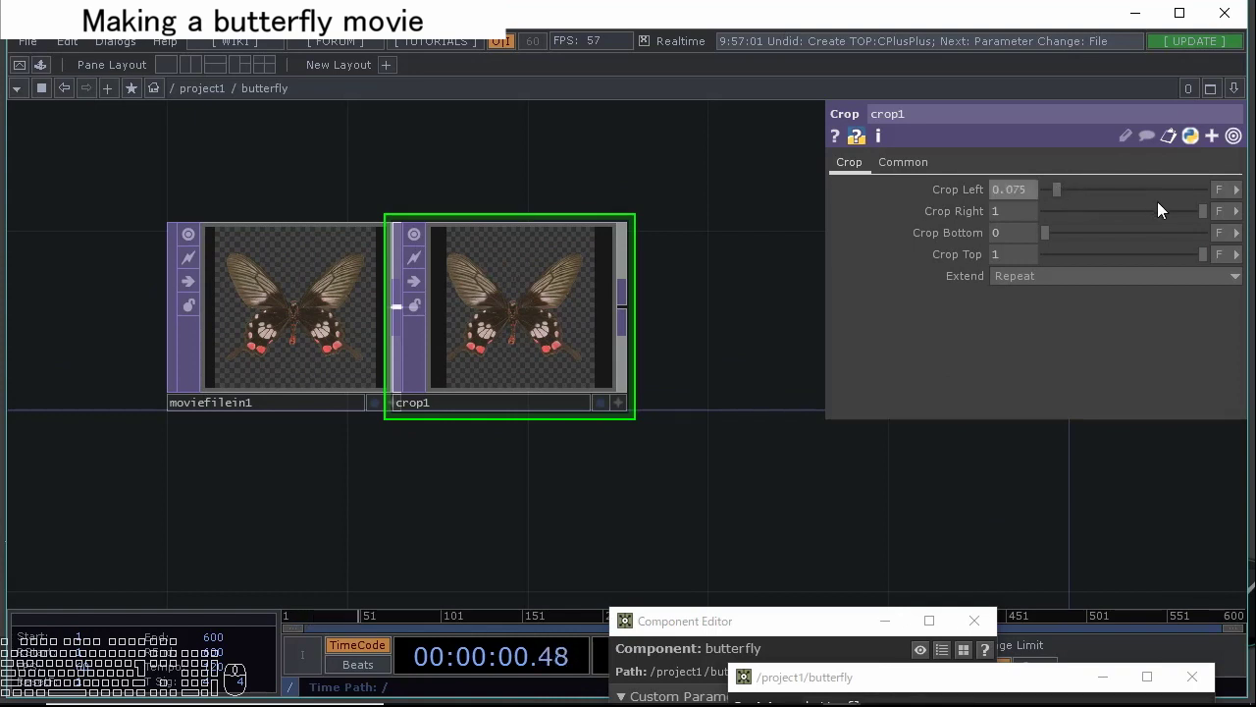
pyautogui.click(1208, 215)
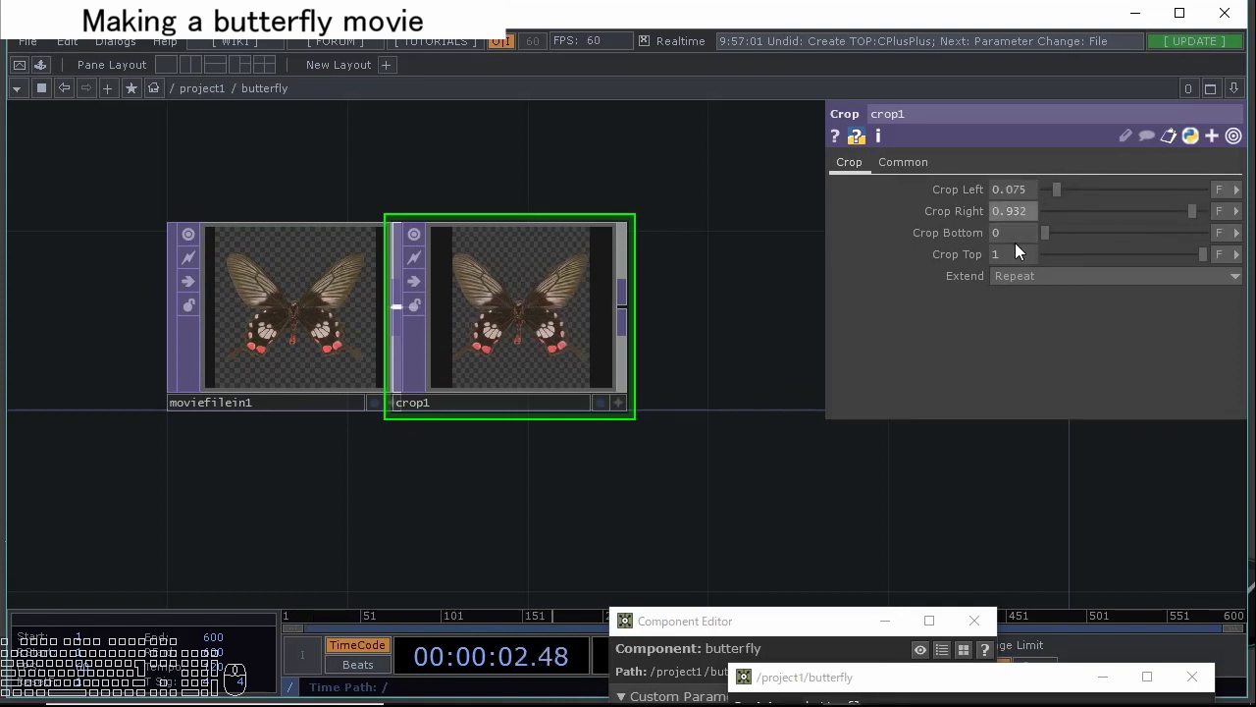
pyautogui.moveTo(1050, 241); pyautogui.dragTo(1072, 243)
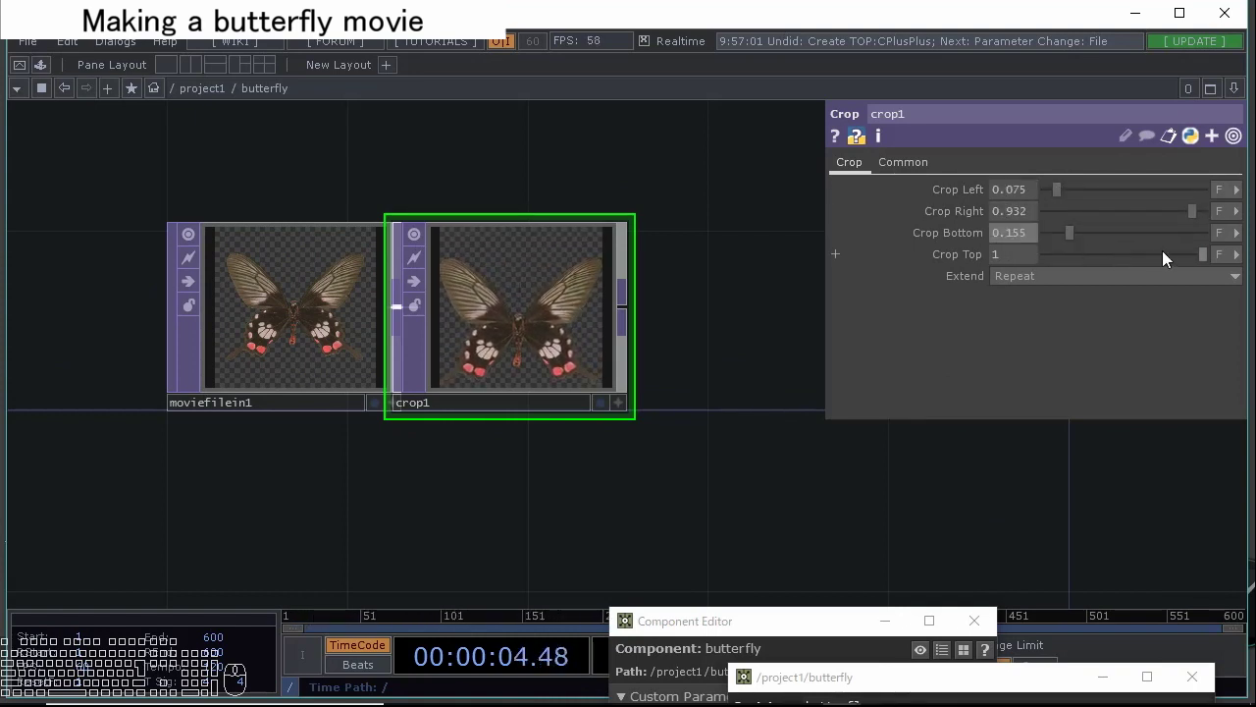
pyautogui.moveTo(1207, 256); pyautogui.dragTo(1192, 254)
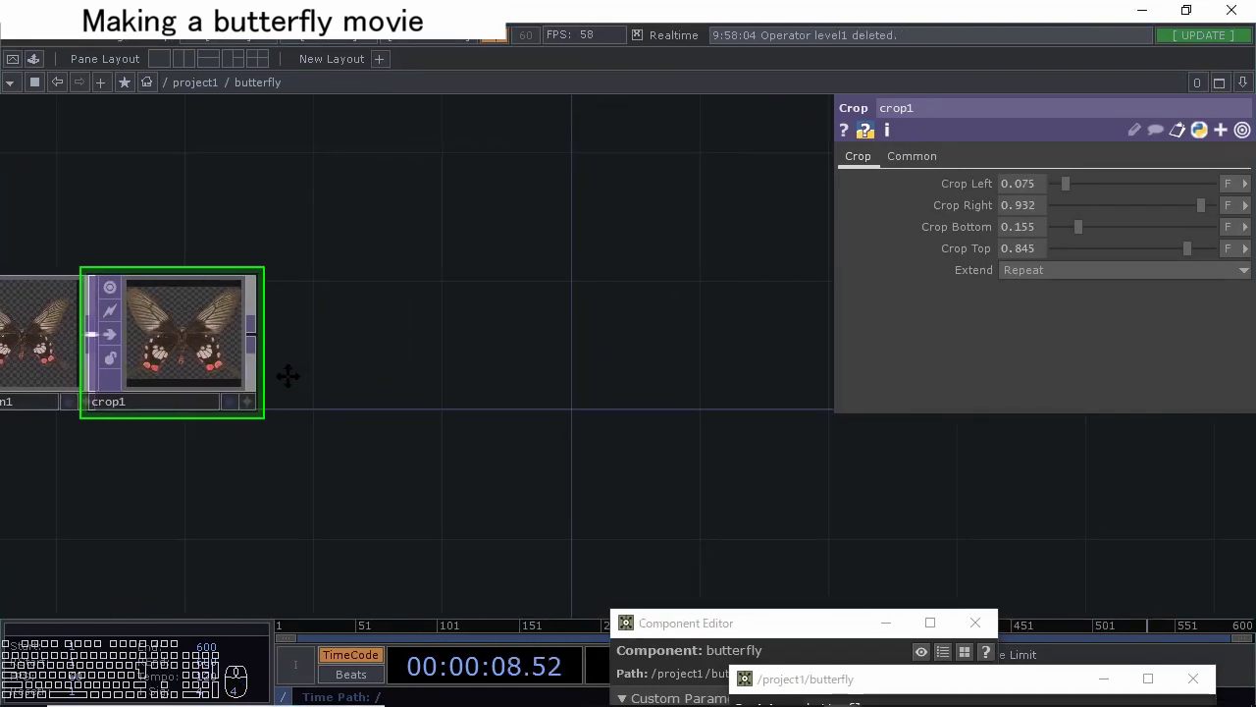
# Chain a Level TOP and a following operator after crop1 via the OP Create dialog.
pyautogui.click(251, 330)
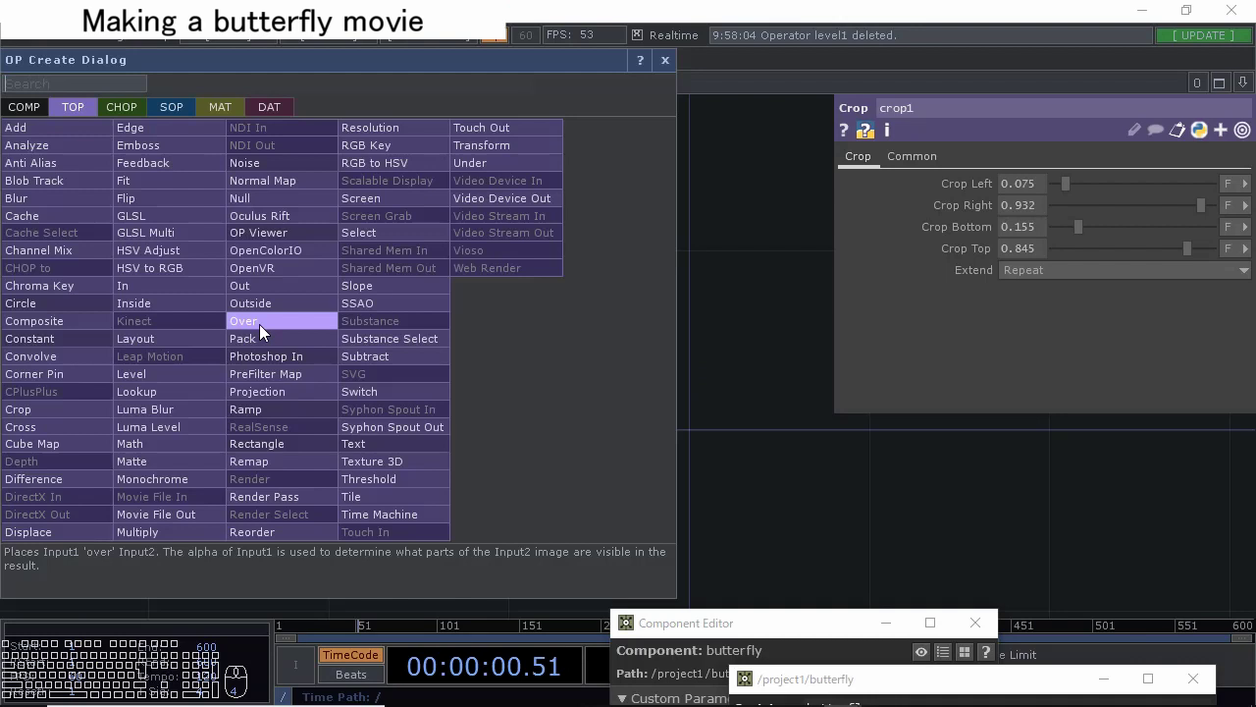
pyautogui.click(182, 385)
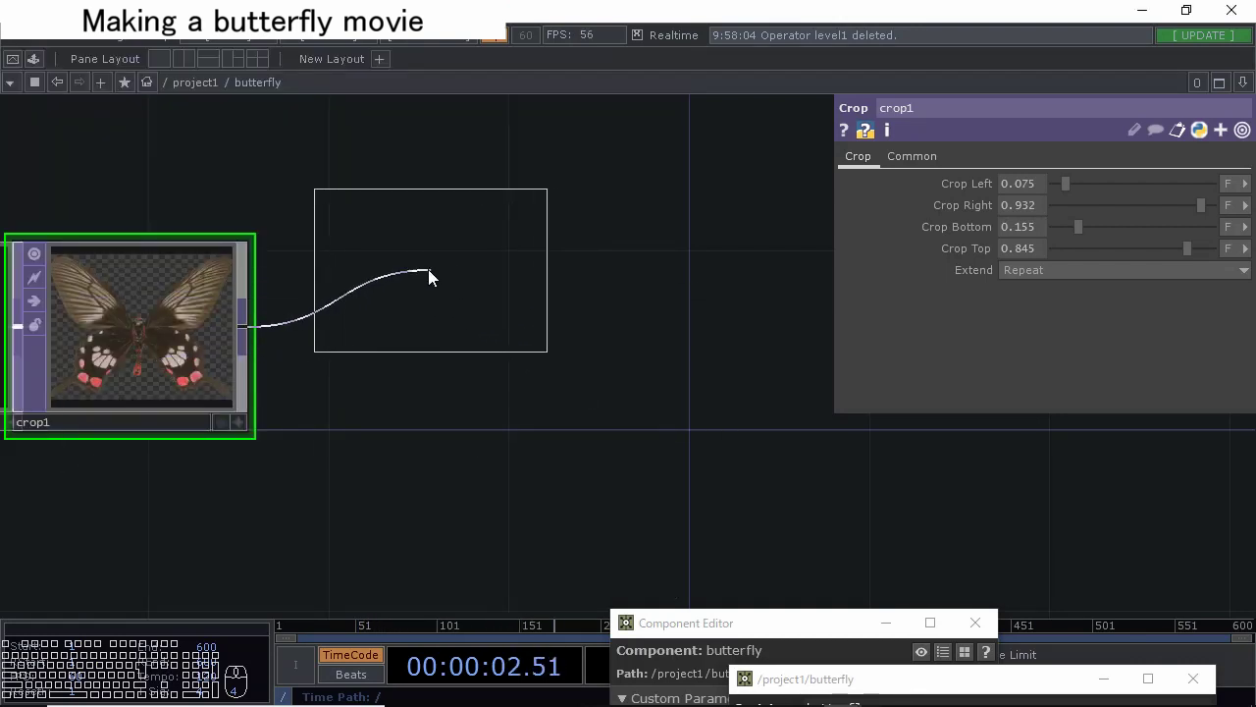
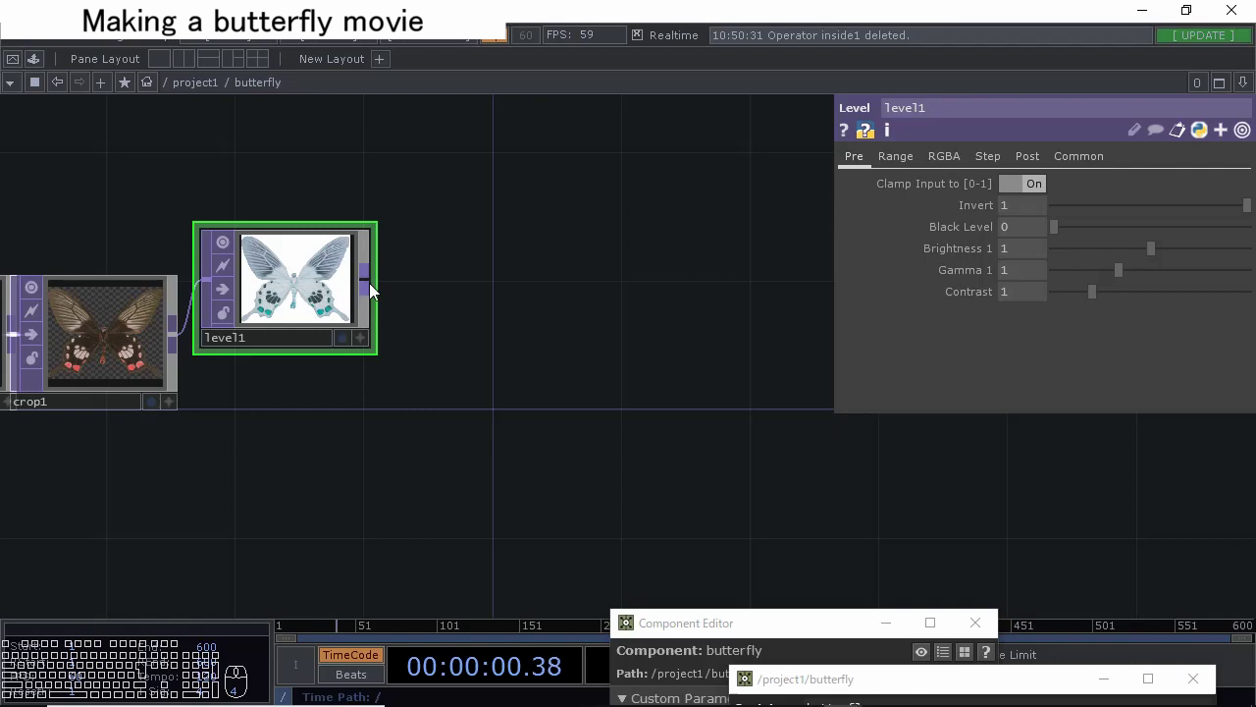
pyautogui.click(376, 290)
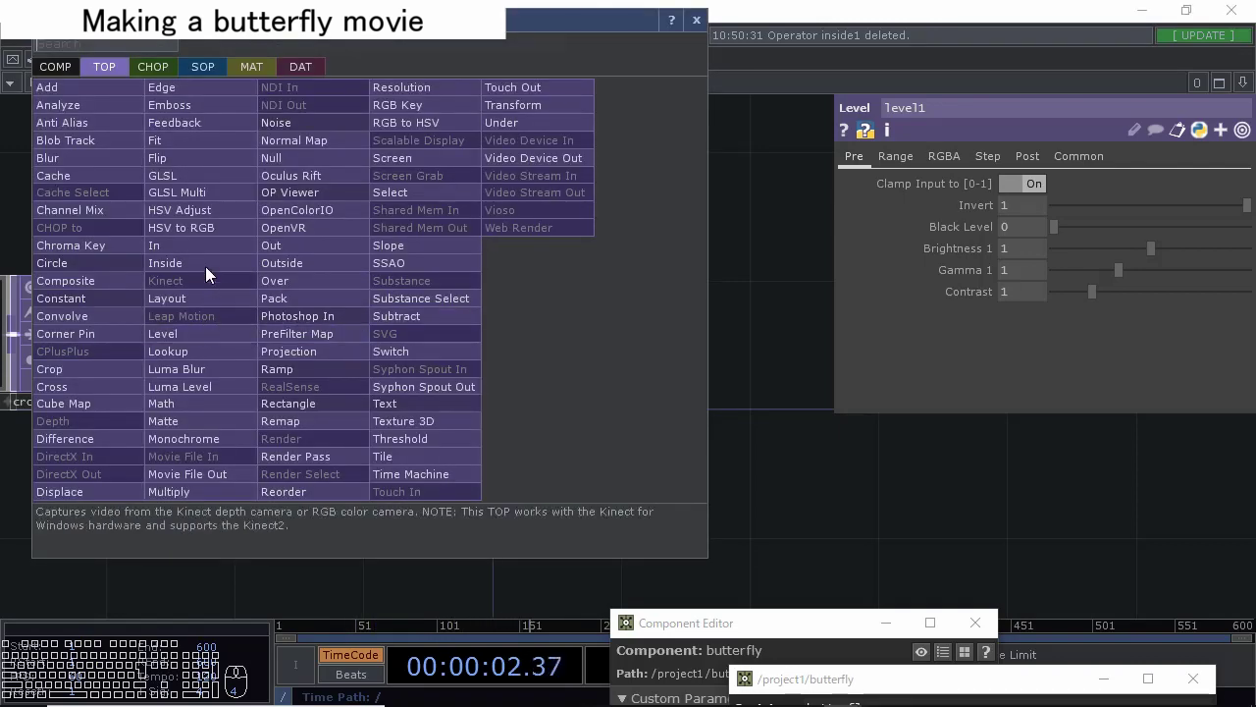
pyautogui.click(211, 268)
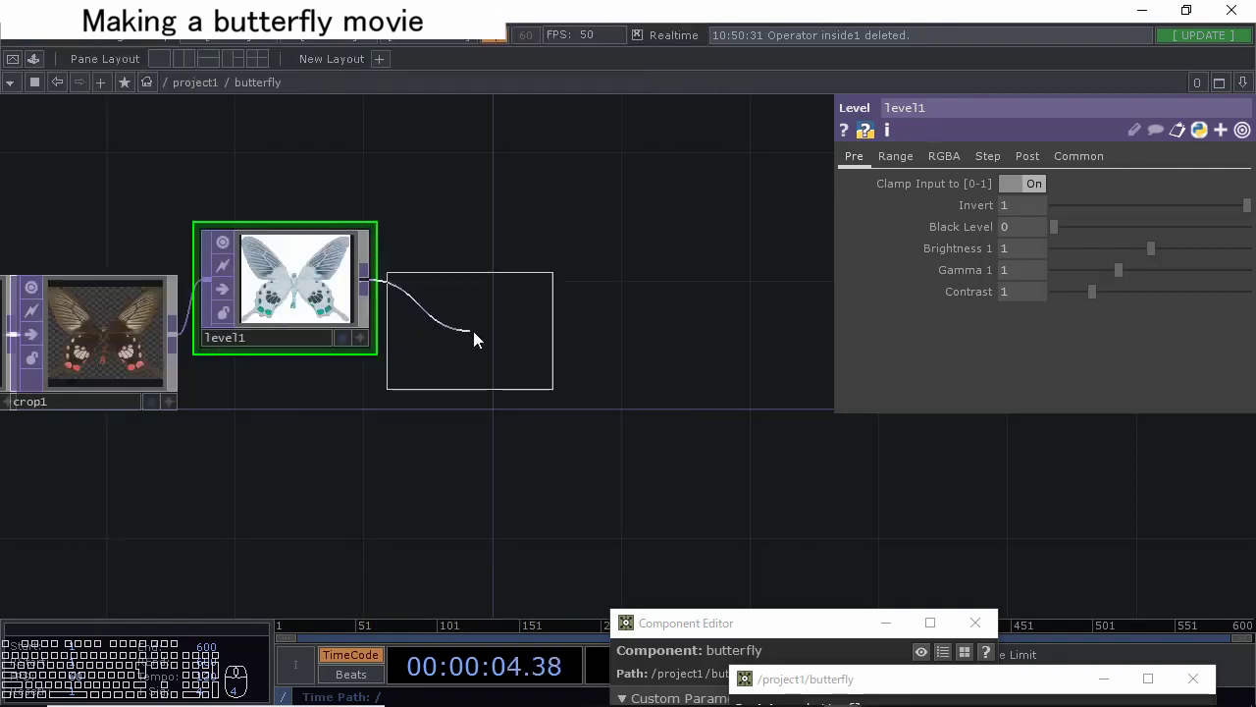
pyautogui.click(498, 336)
pyautogui.moveTo(186, 355); pyautogui.dragTo(387, 353)
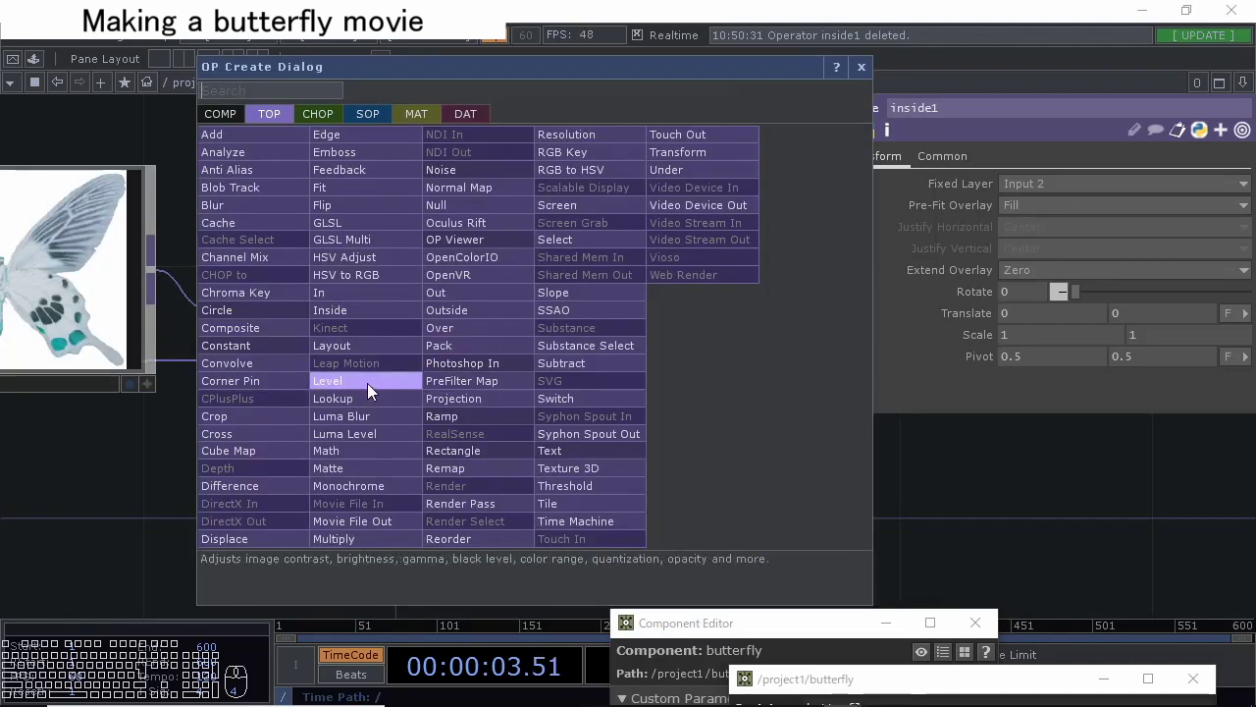
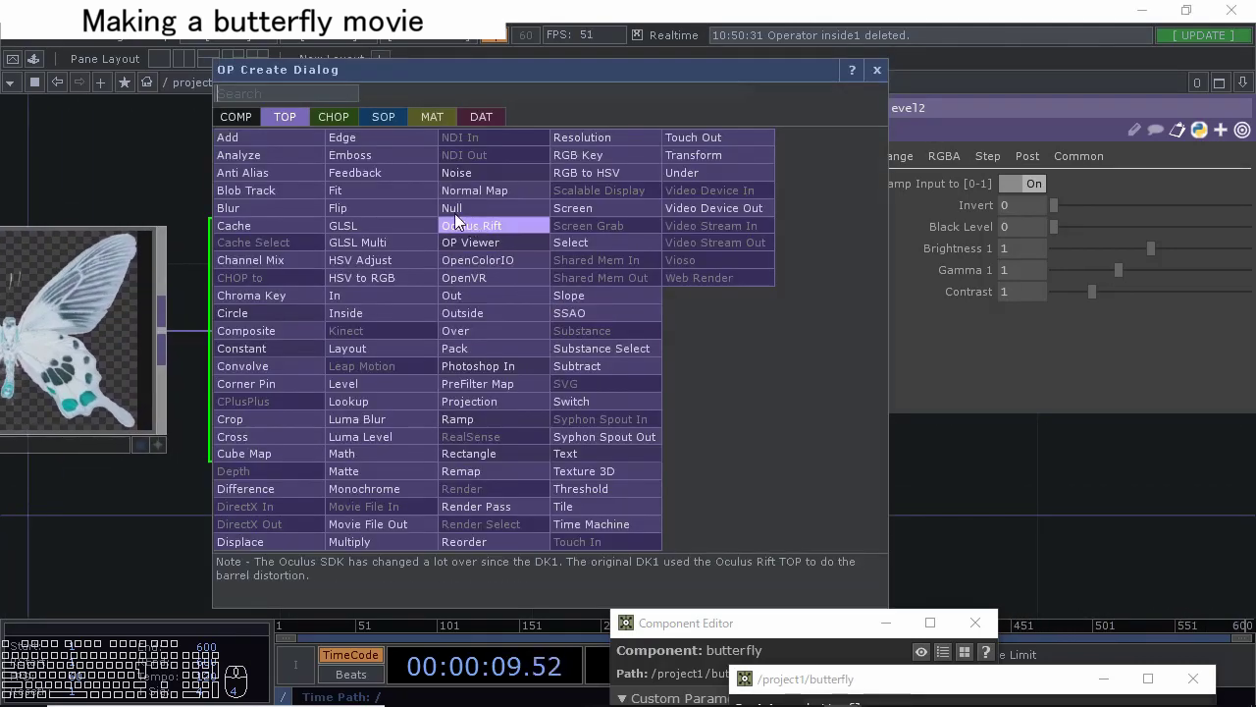
# Add a second Level and an HSV Adjust TOP, turning the butterfly pale blue-green.
pyautogui.click(394, 271)
pyautogui.click(740, 350)
pyautogui.click(664, 189)
pyautogui.scroll(-3)
pyautogui.click(475, 256)
pyautogui.click(438, 235)
pyautogui.click(437, 235)
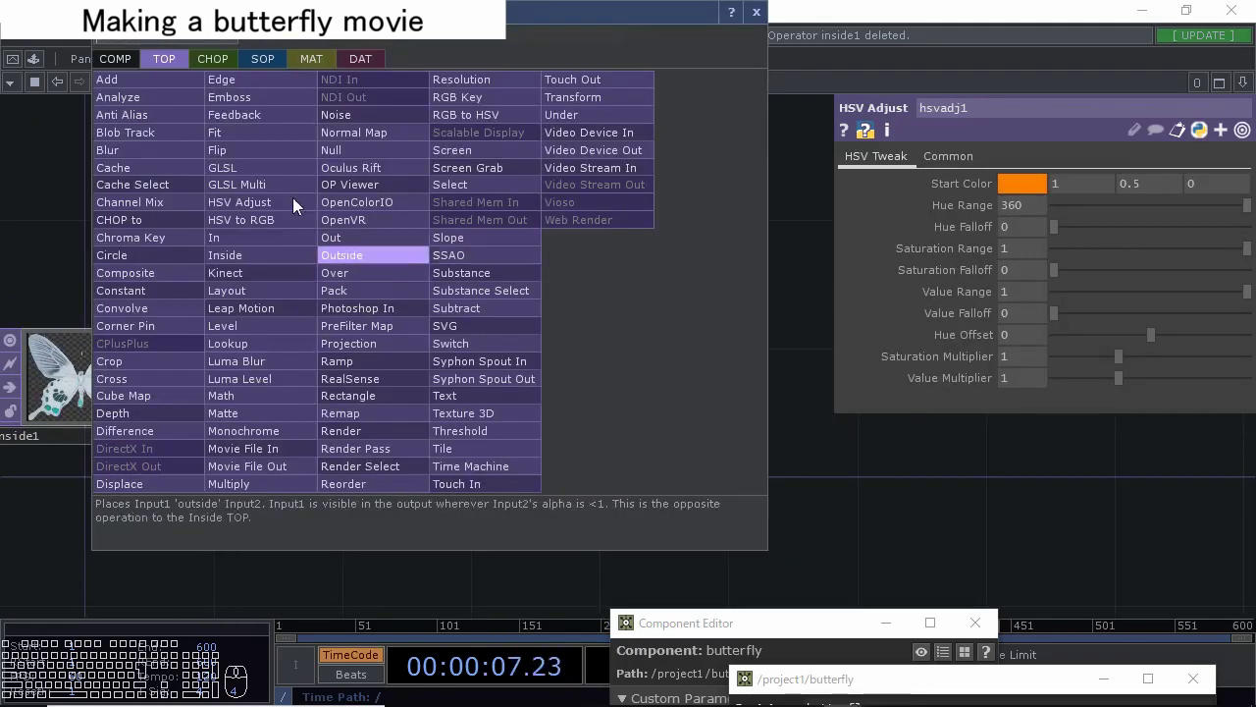
# Add an LFO CHOP above the HSV adjust to drive its hue offset.
pyautogui.click(227, 63)
pyautogui.click(367, 403)
pyautogui.click(461, 257)
pyautogui.click(631, 276)
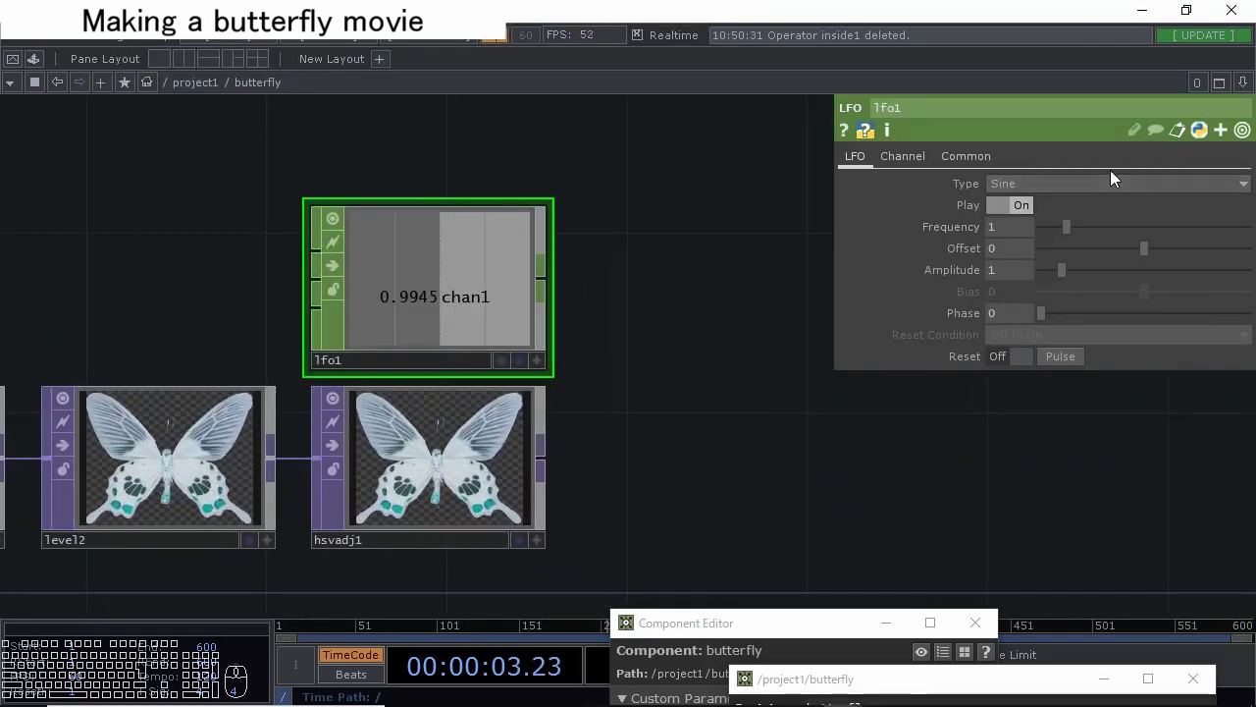
# Set the LFO to a Ramp waveform with amplitude 360.
pyautogui.click(1109, 190)
pyautogui.click(1030, 260)
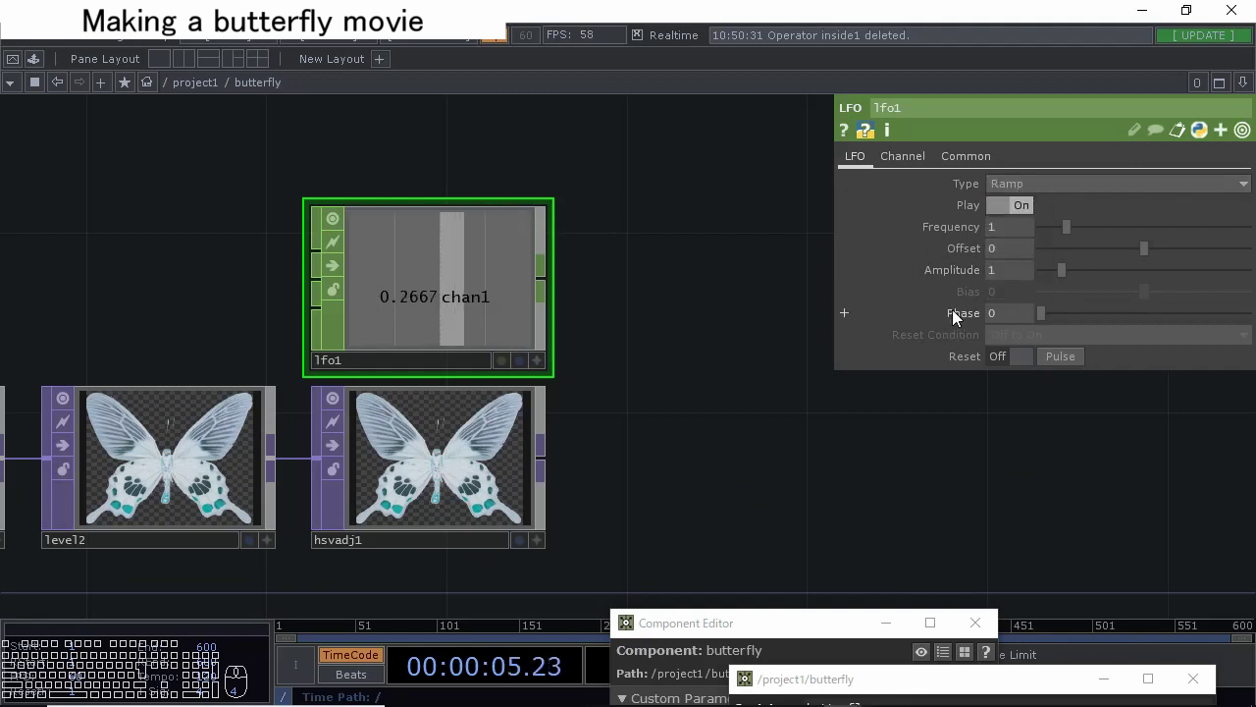
pyautogui.moveTo(1015, 284); pyautogui.dragTo(907, 248)
pyautogui.press('Up')
pyautogui.press('KP_1')
pyautogui.press('KP_0')
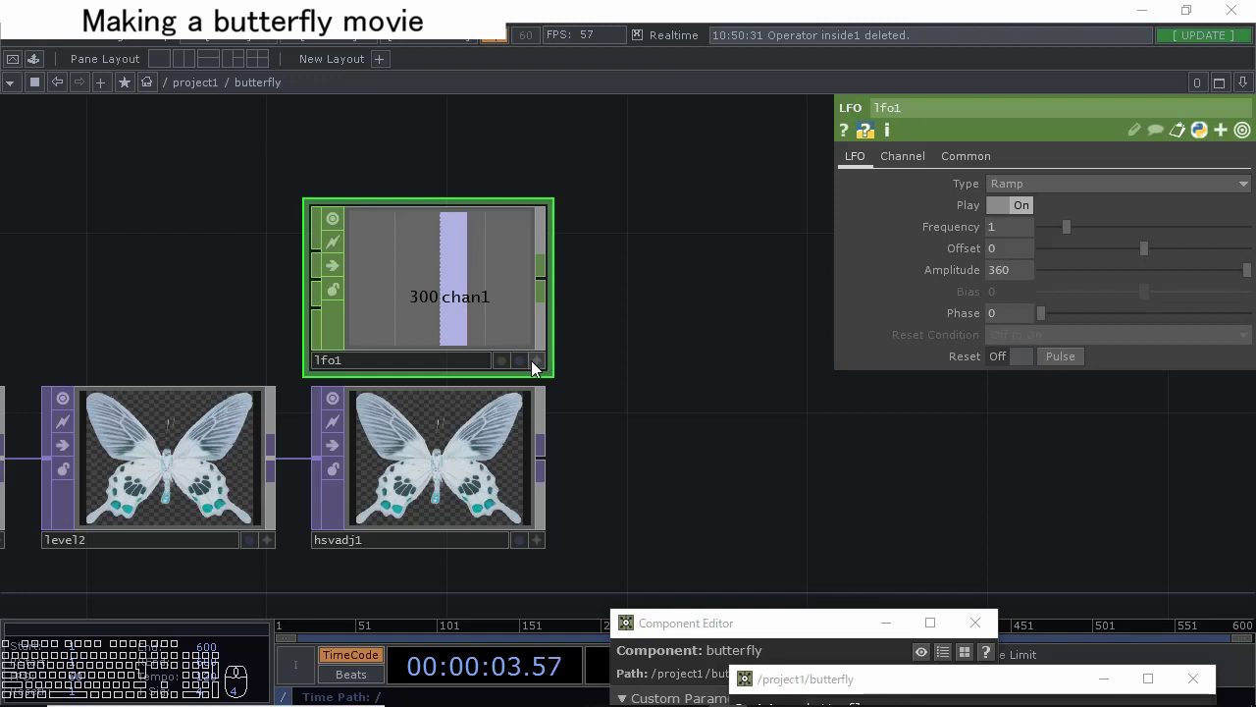
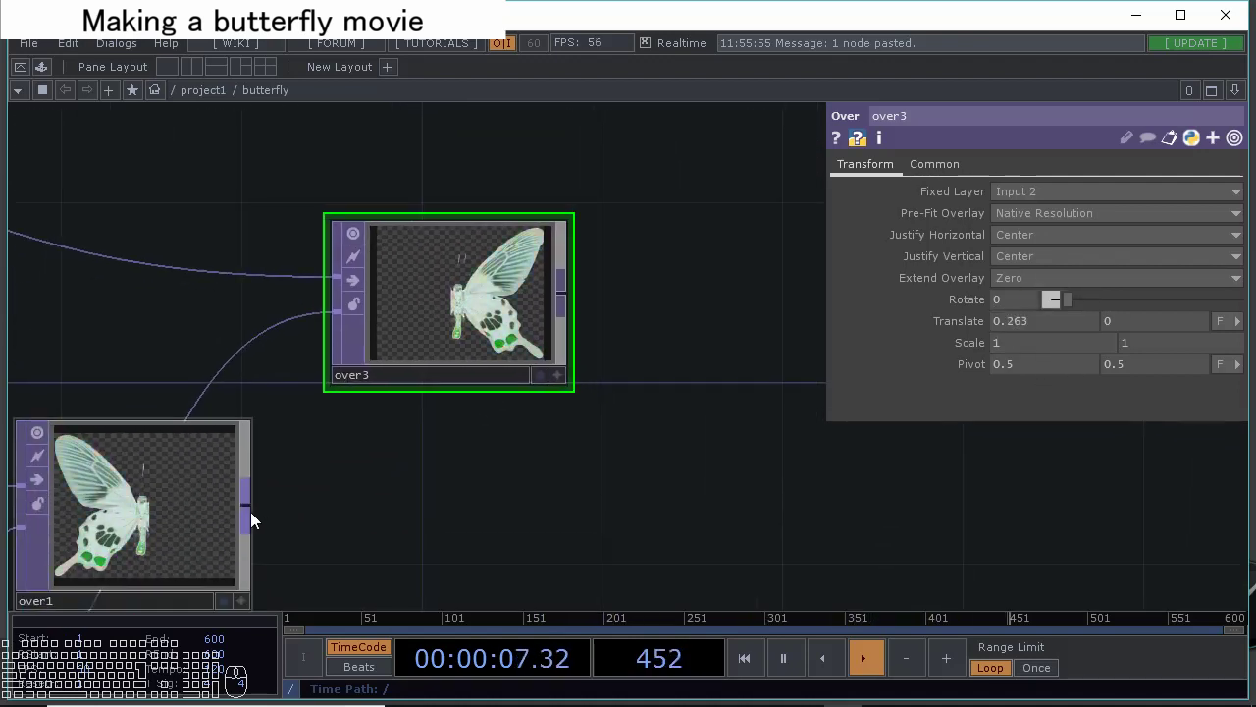
# Wire over1 into over3 so both wings composite into a whole butterfly.
pyautogui.moveTo(253, 511); pyautogui.dragTo(297, 342)
pyautogui.click(386, 413)
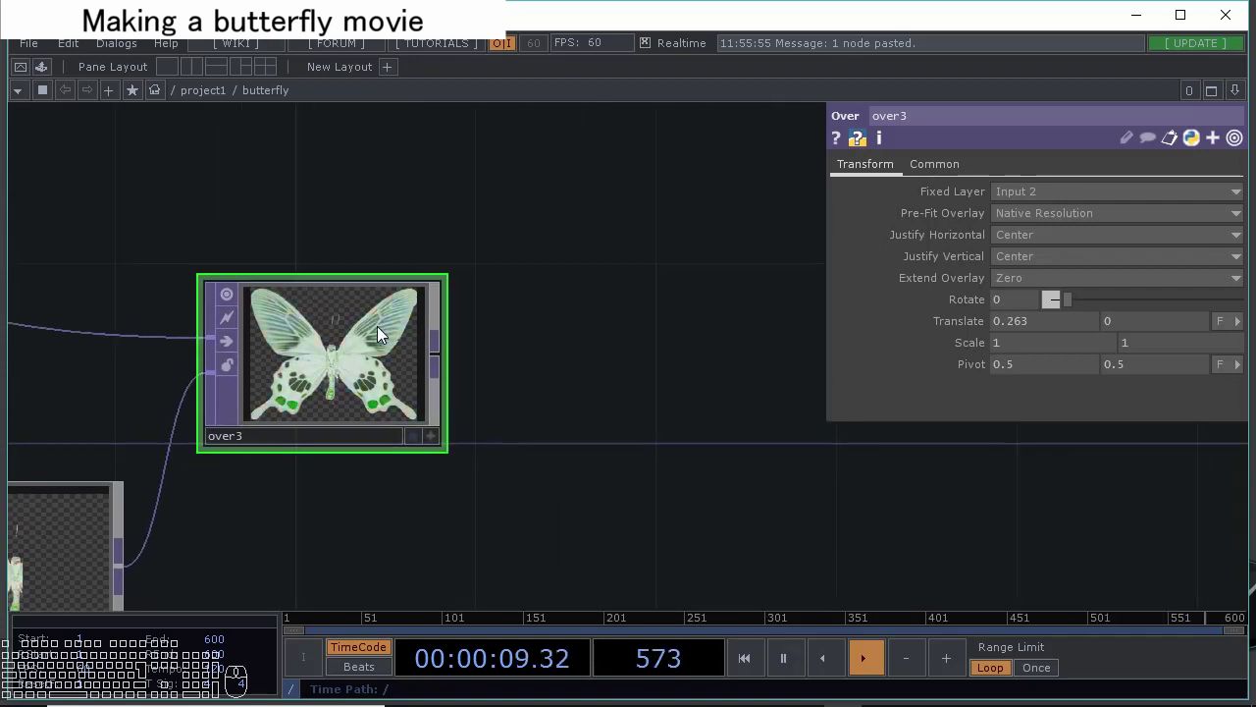
pyautogui.click(532, 350)
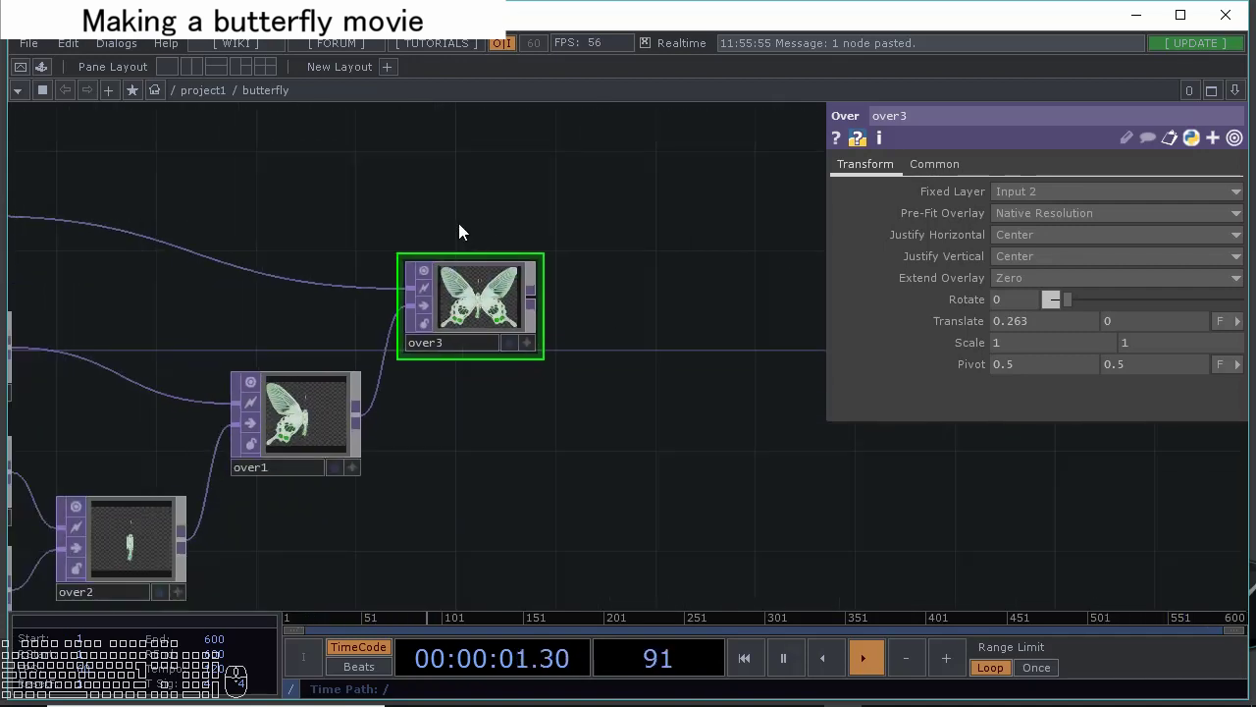
pyautogui.moveTo(457, 227); pyautogui.dragTo(519, 294)
pyautogui.click(512, 280)
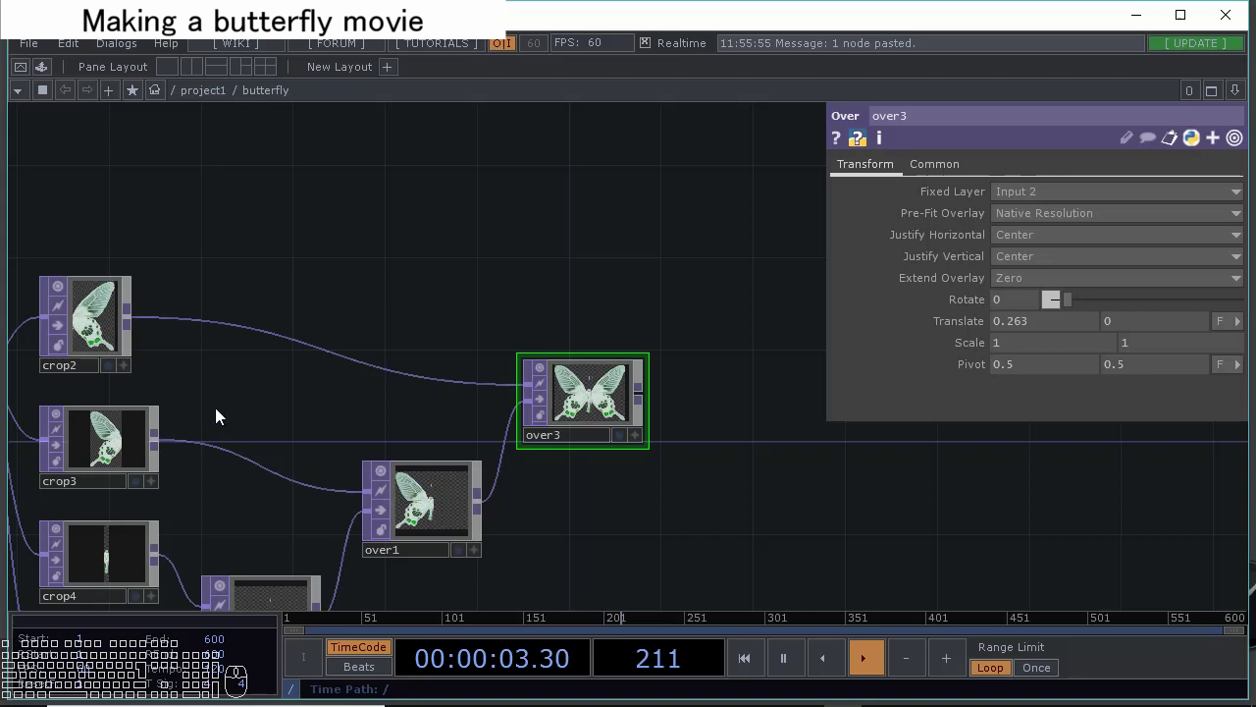
pyautogui.moveTo(325, 354); pyautogui.dragTo(378, 352)
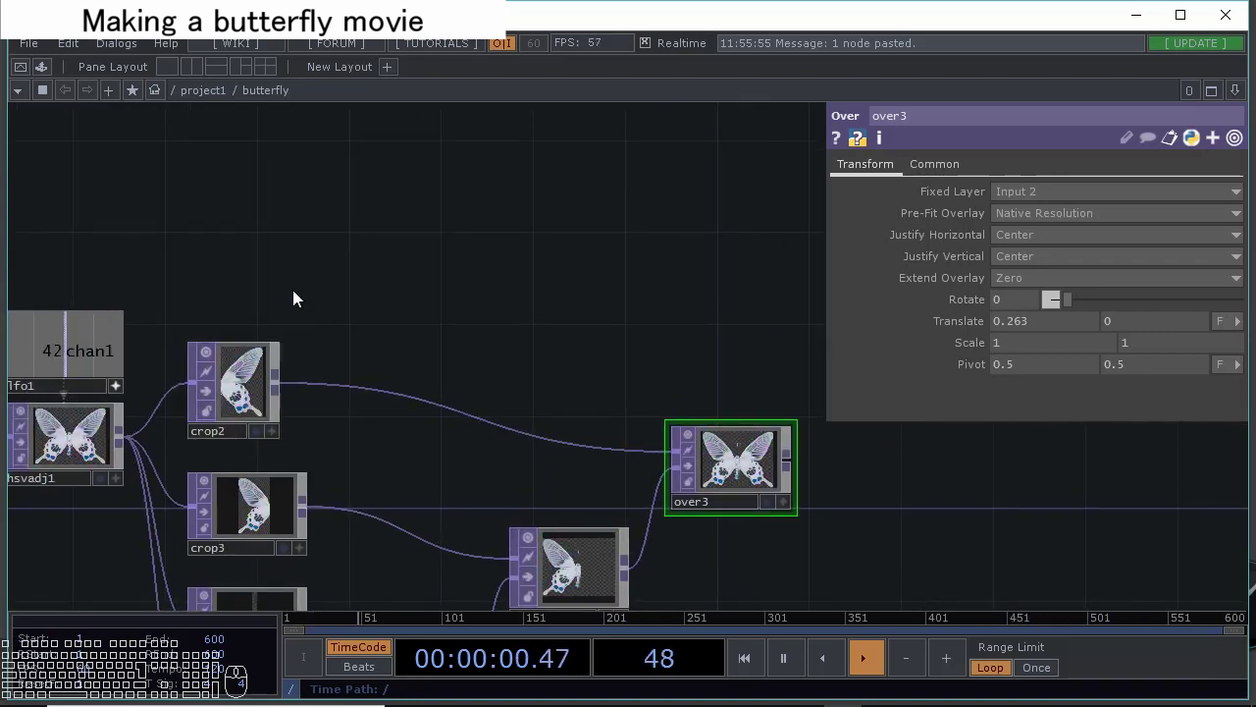
# Insert a Displace TOP between crop2 and over3.
pyautogui.doubleClick(301, 292)
pyautogui.click(418, 401)
pyautogui.click(436, 380)
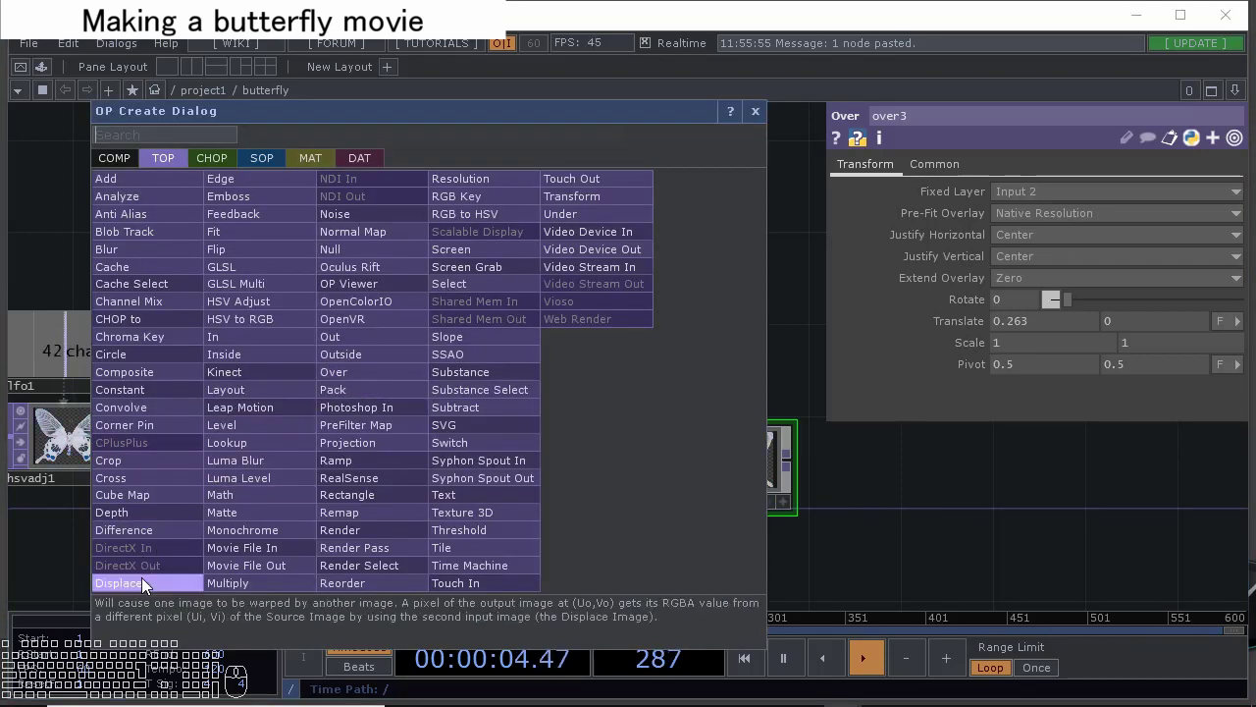
pyautogui.click(151, 585)
pyautogui.click(399, 397)
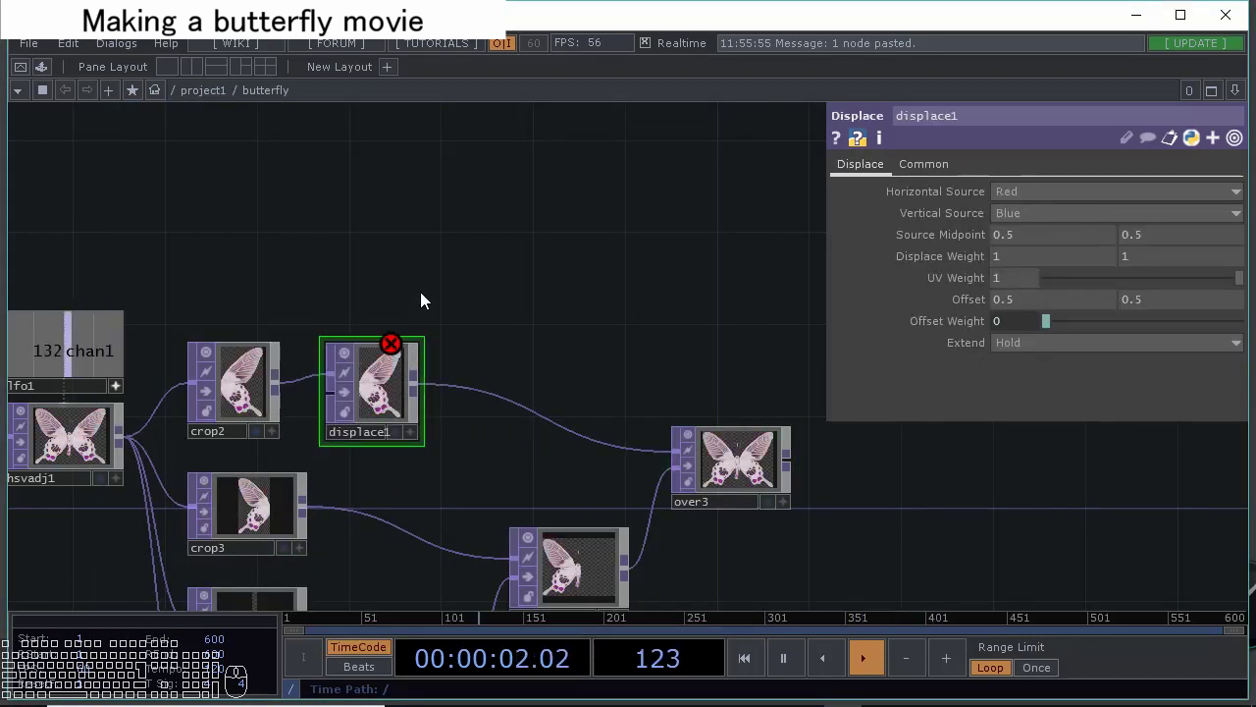
pyautogui.click(216, 194)
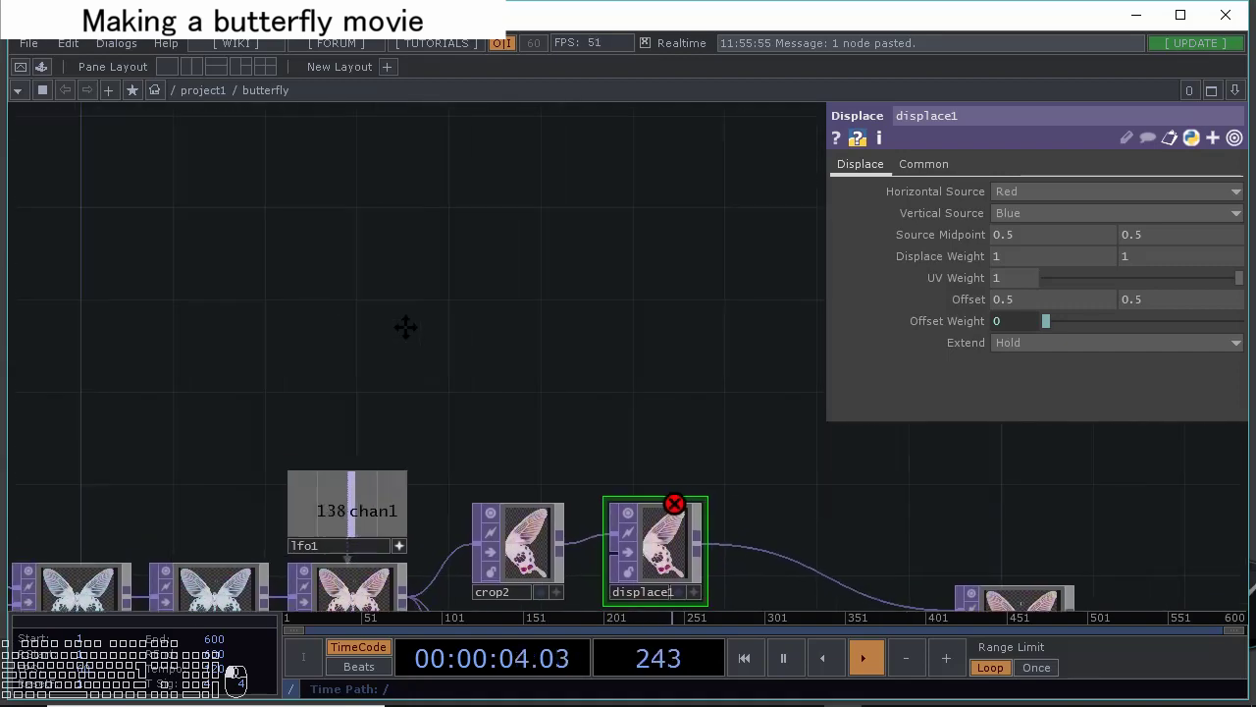
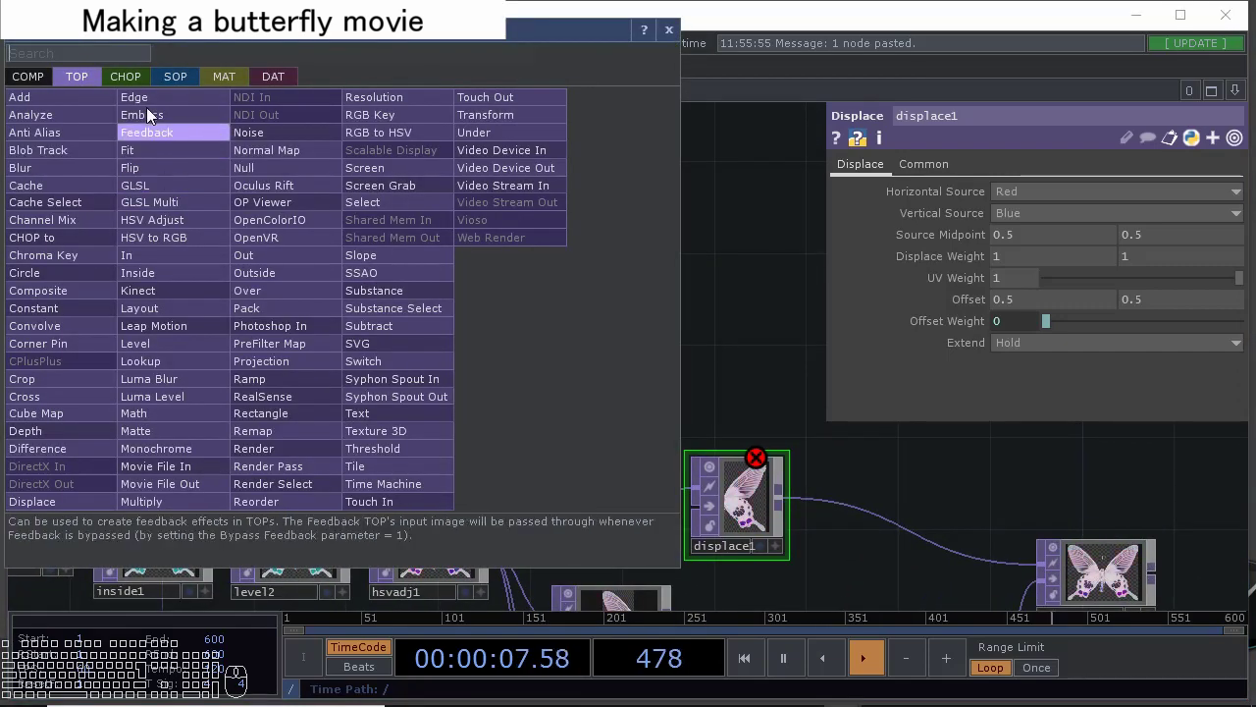
# Add a Wave CHOP feeding a Null CHOP.
pyautogui.click(131, 77)
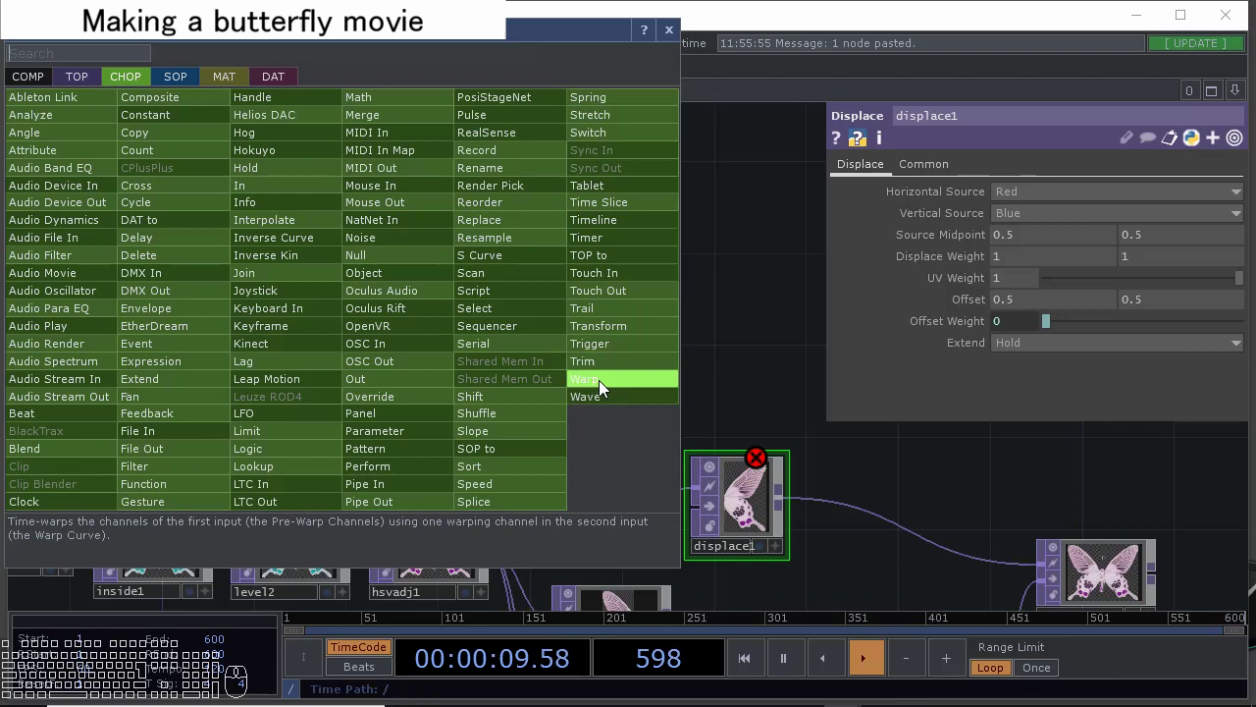
pyautogui.click(609, 399)
pyautogui.click(290, 355)
pyautogui.click(508, 353)
pyautogui.click(275, 331)
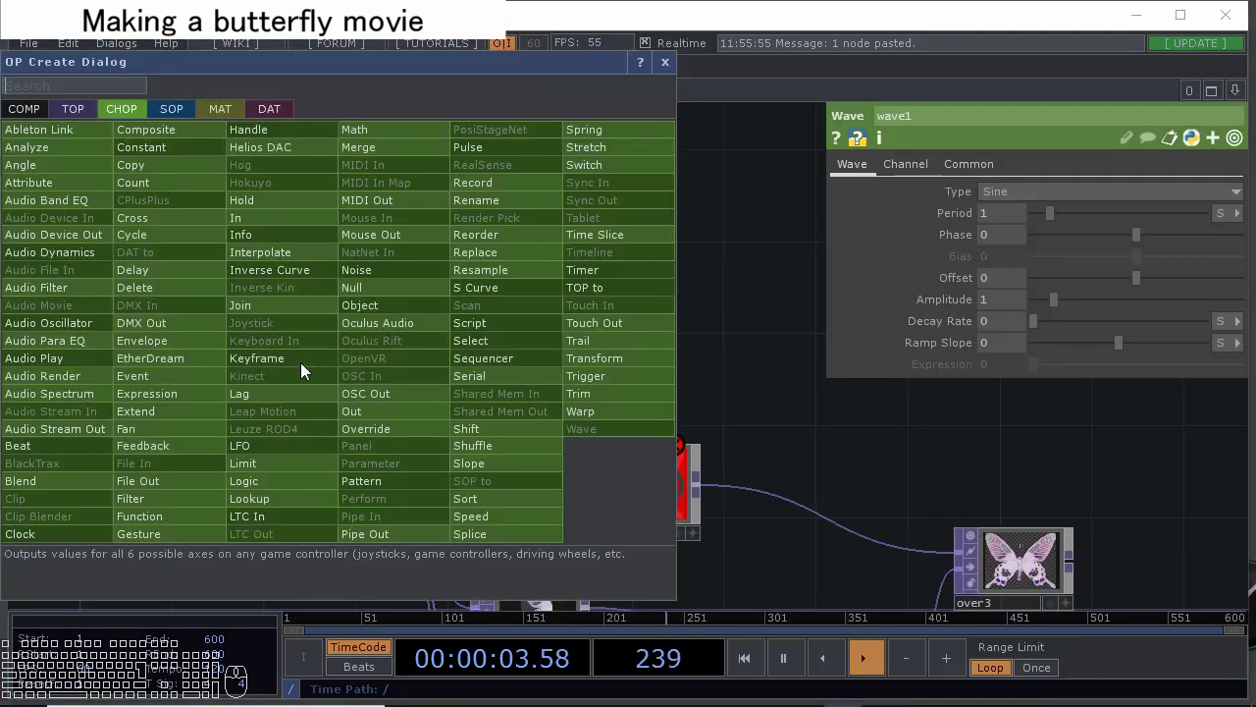
pyautogui.click(372, 297)
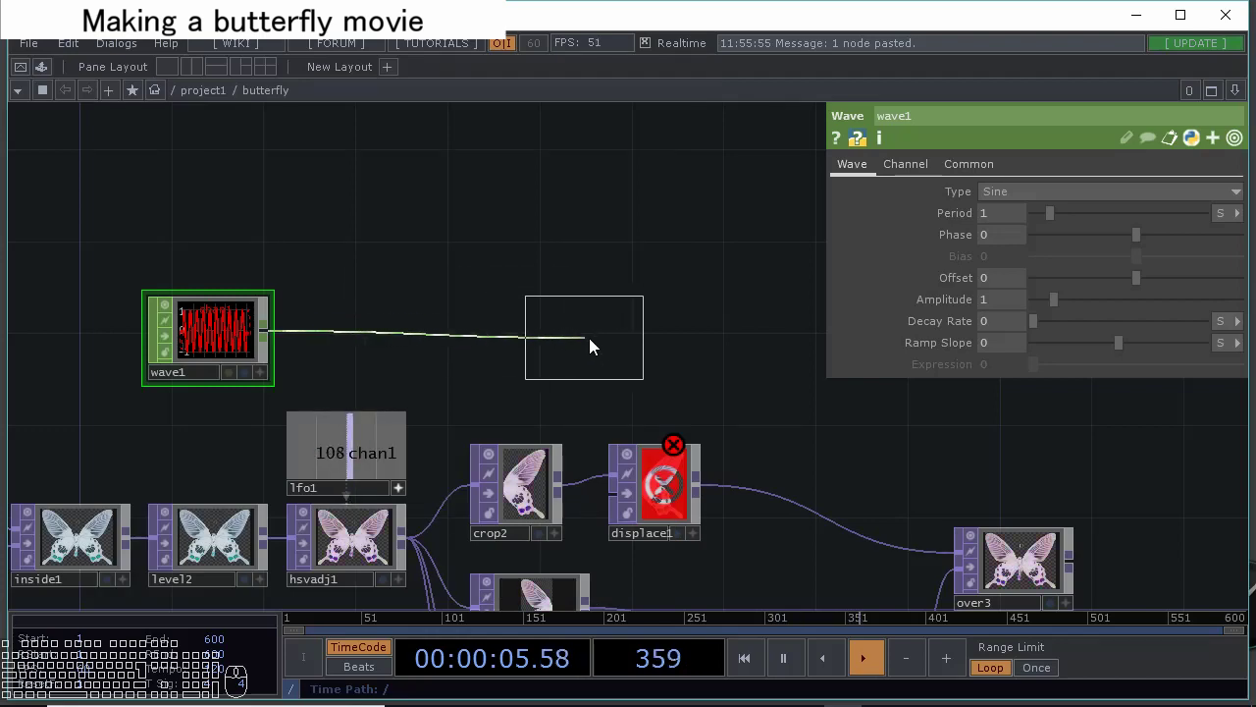
pyautogui.click(509, 337)
pyautogui.click(577, 338)
pyautogui.click(318, 132)
# Convert null1 with a CHOP to TOP and wire chopto1 into displace1's second input.
pyautogui.click(308, 143)
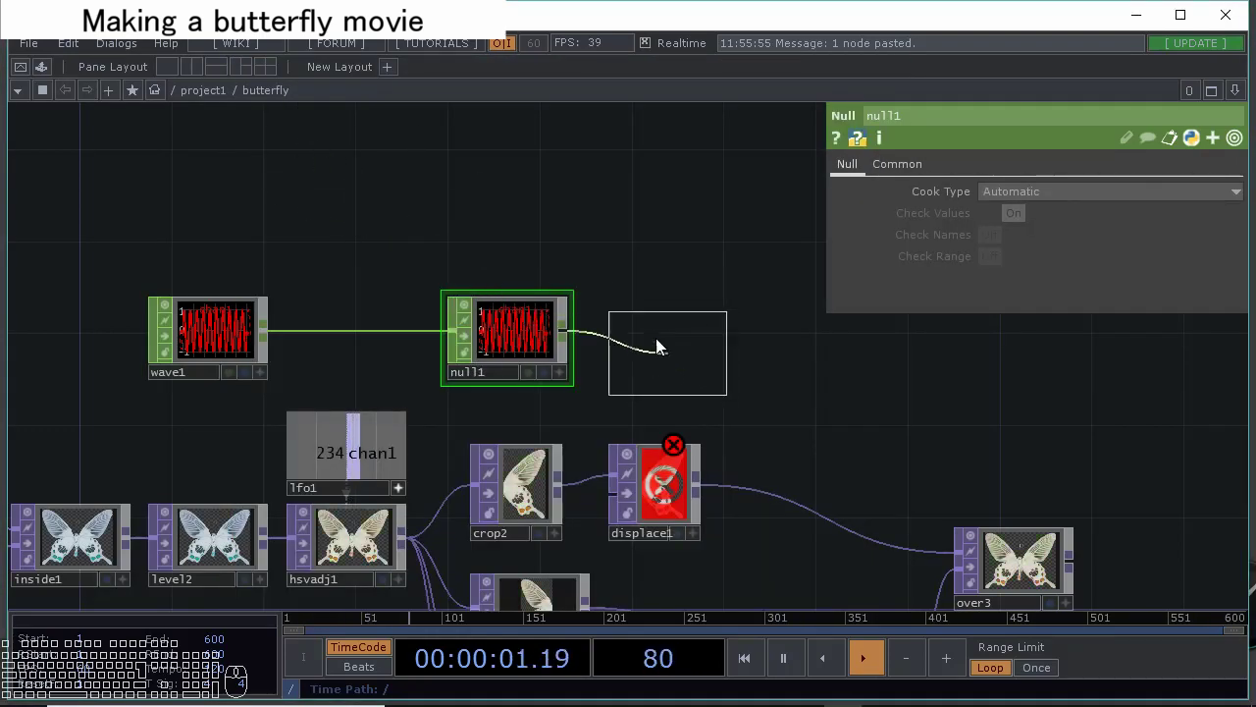
pyautogui.click(651, 337)
pyautogui.moveTo(799, 359); pyautogui.dragTo(672, 308)
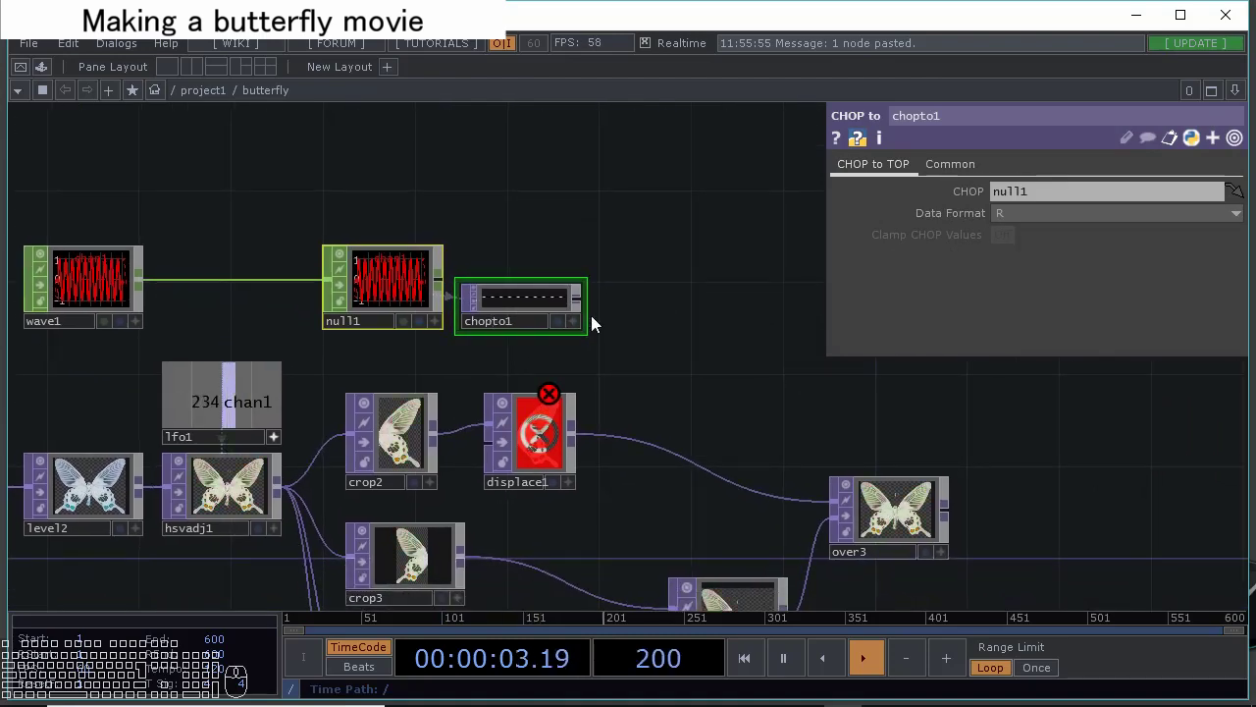
pyautogui.moveTo(589, 306); pyautogui.dragTo(485, 443)
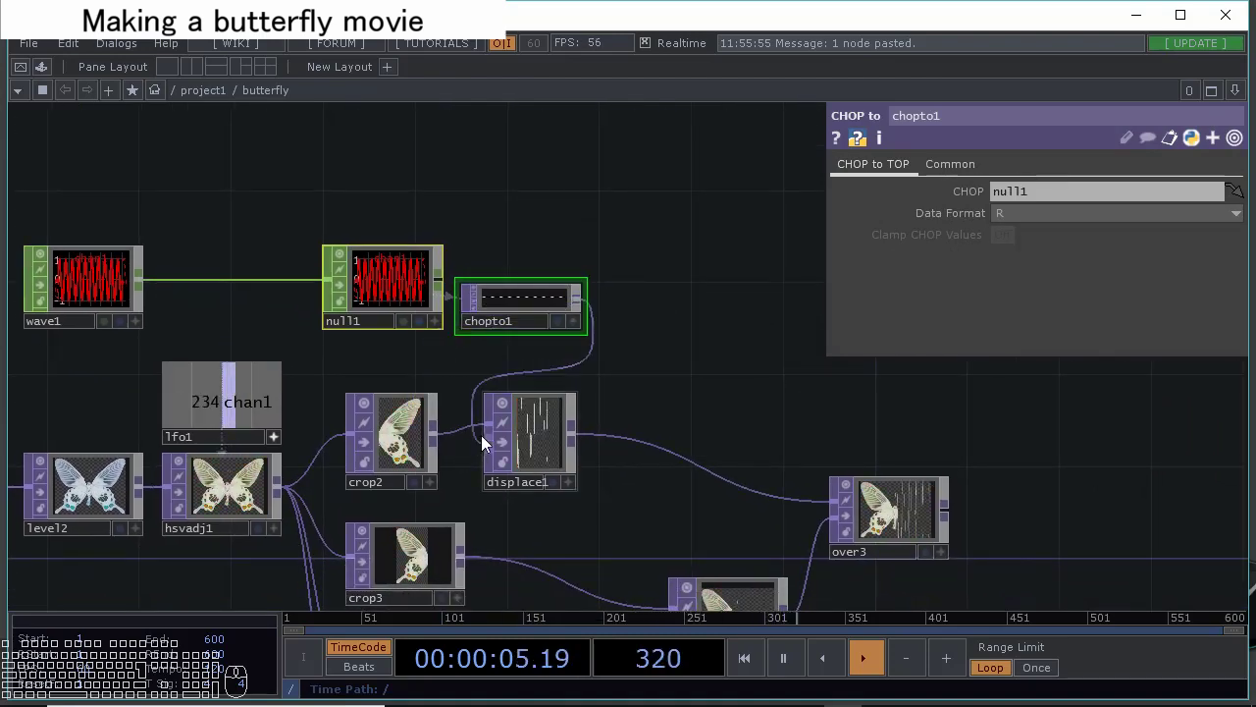
pyautogui.click(638, 392)
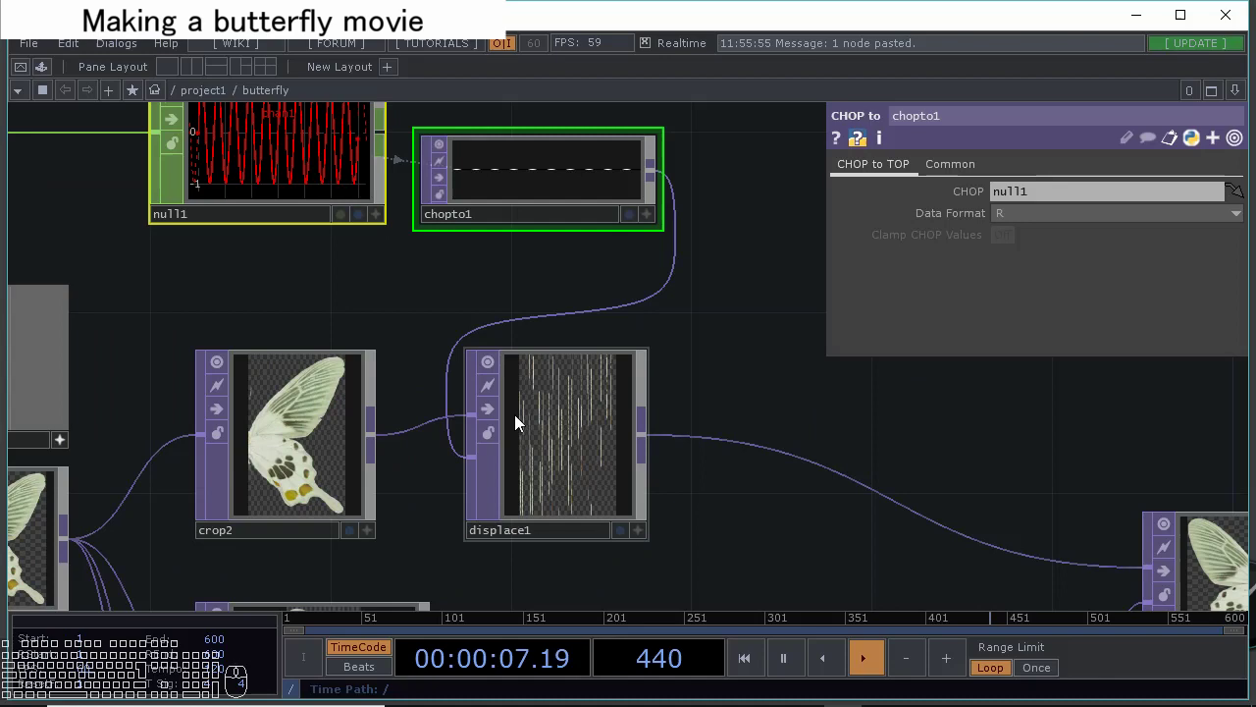
pyautogui.click(499, 328)
pyautogui.click(226, 277)
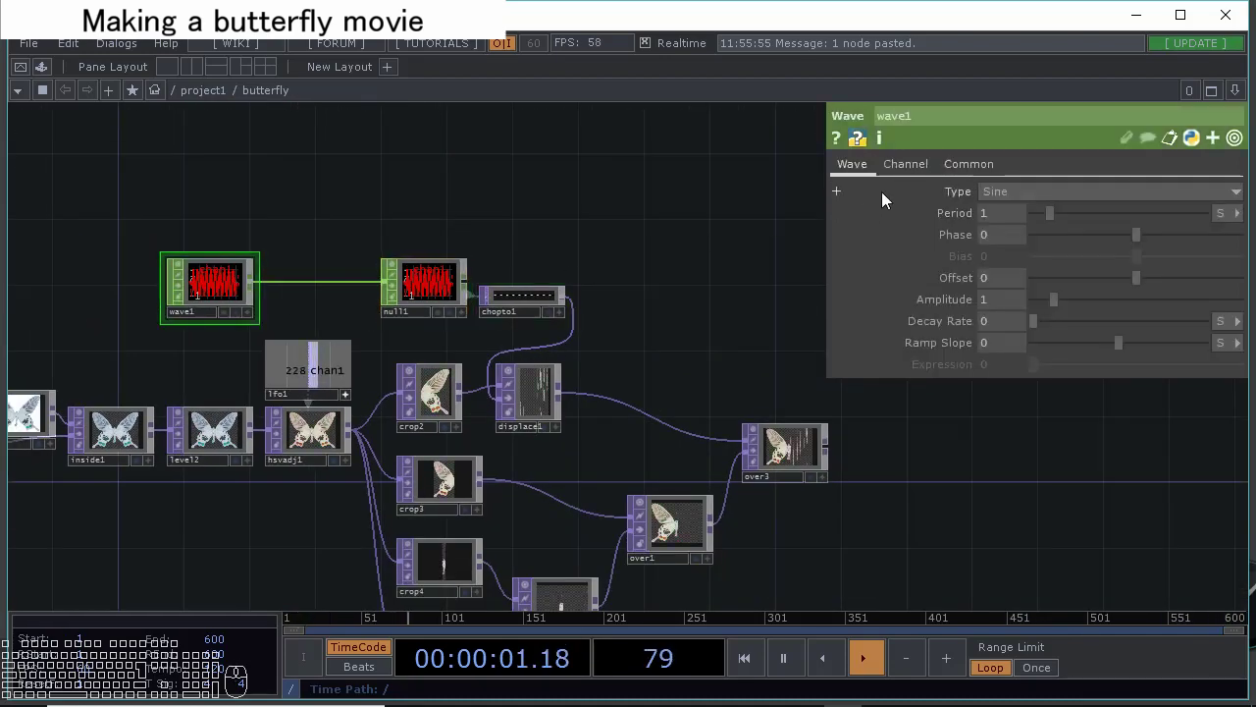
# Set wave1's Channel End to 1 and its Type to Gaussian.
pyautogui.click(923, 169)
pyautogui.moveTo(1015, 249); pyautogui.dragTo(896, 261)
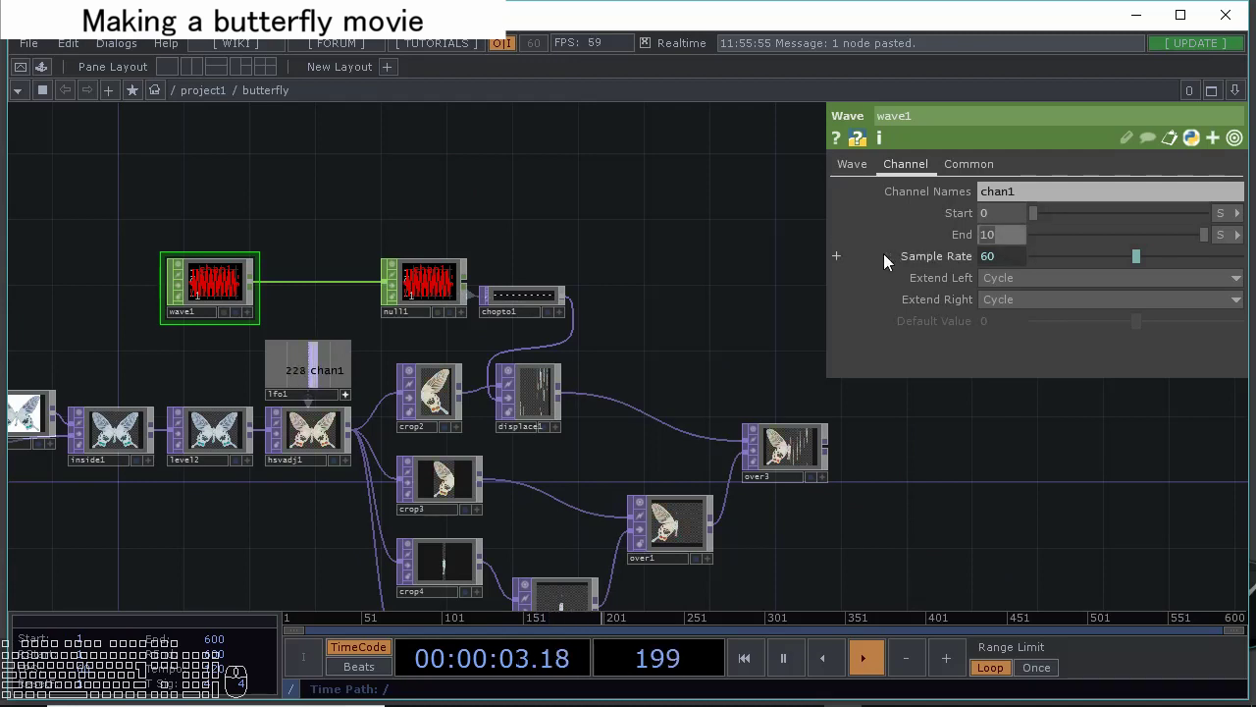
pyautogui.press('KP_1')
pyautogui.press('Return')
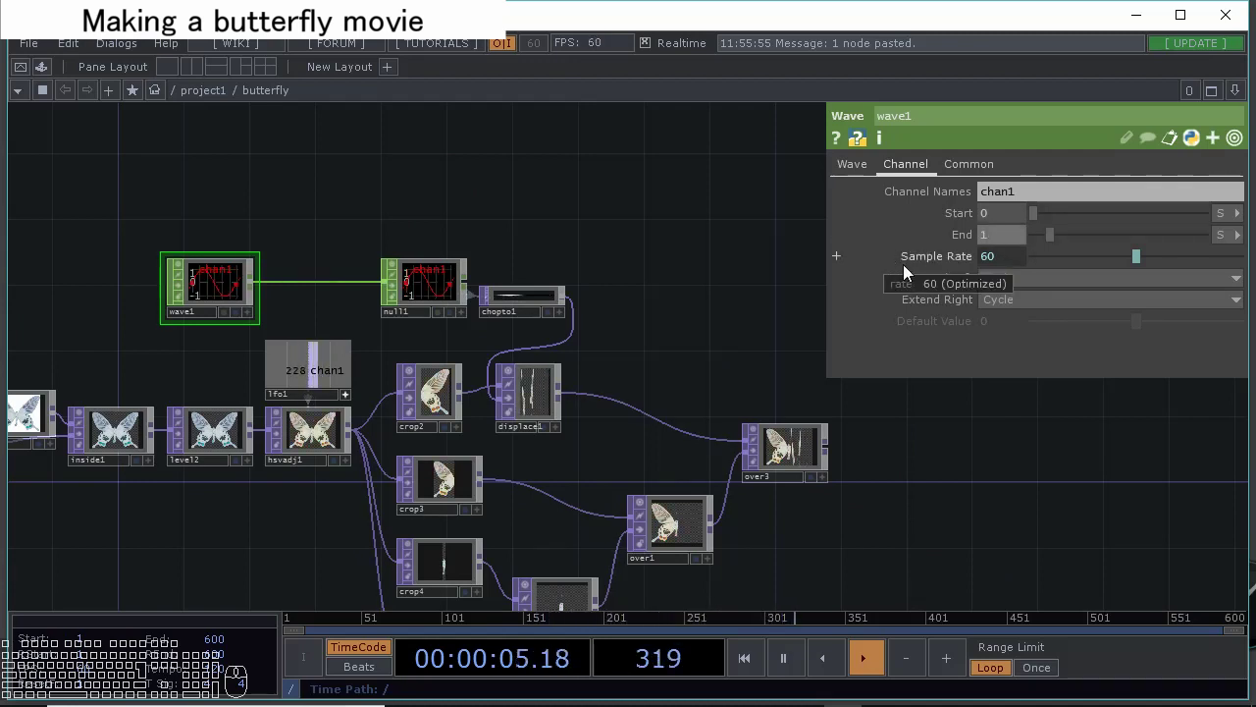
pyautogui.click(862, 169)
pyautogui.click(1035, 201)
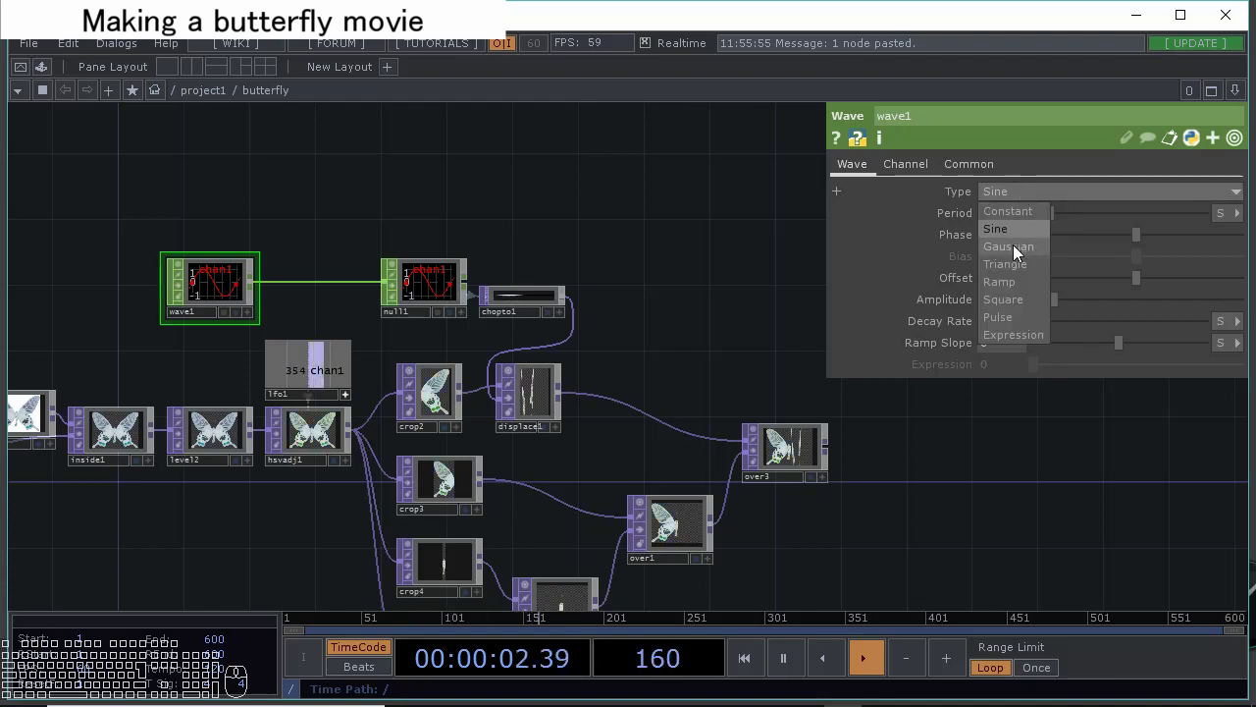
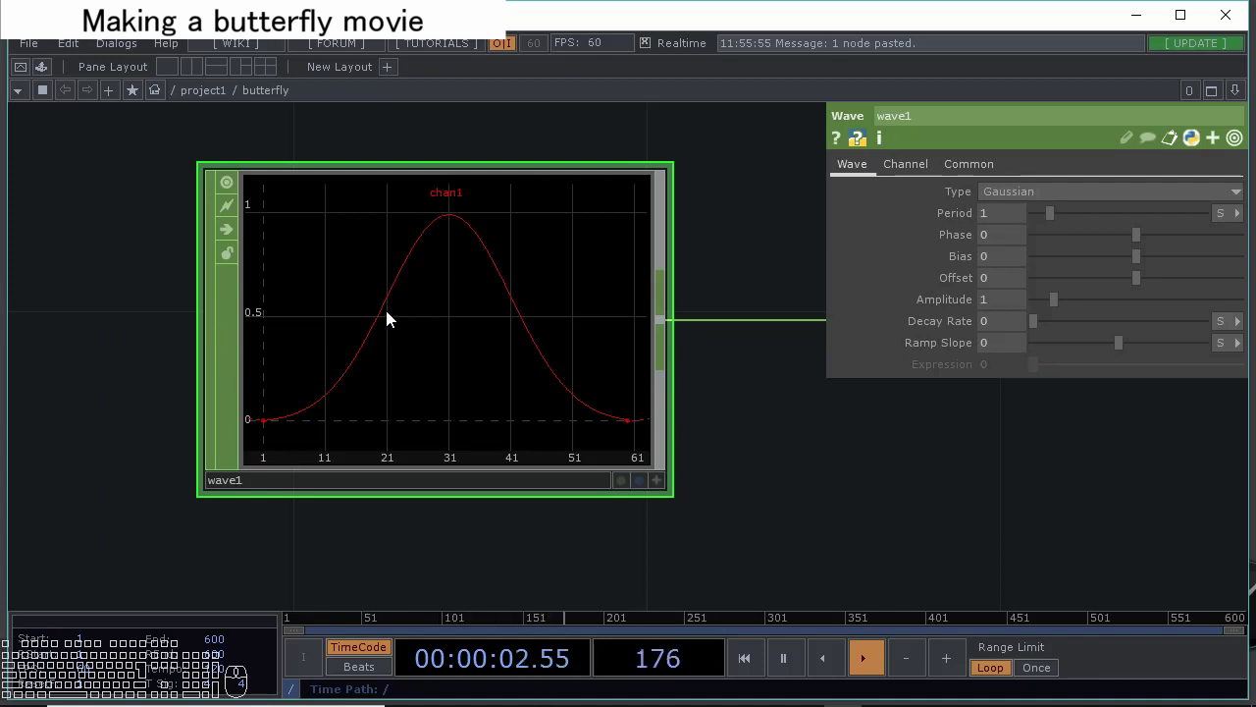
pyautogui.click(532, 315)
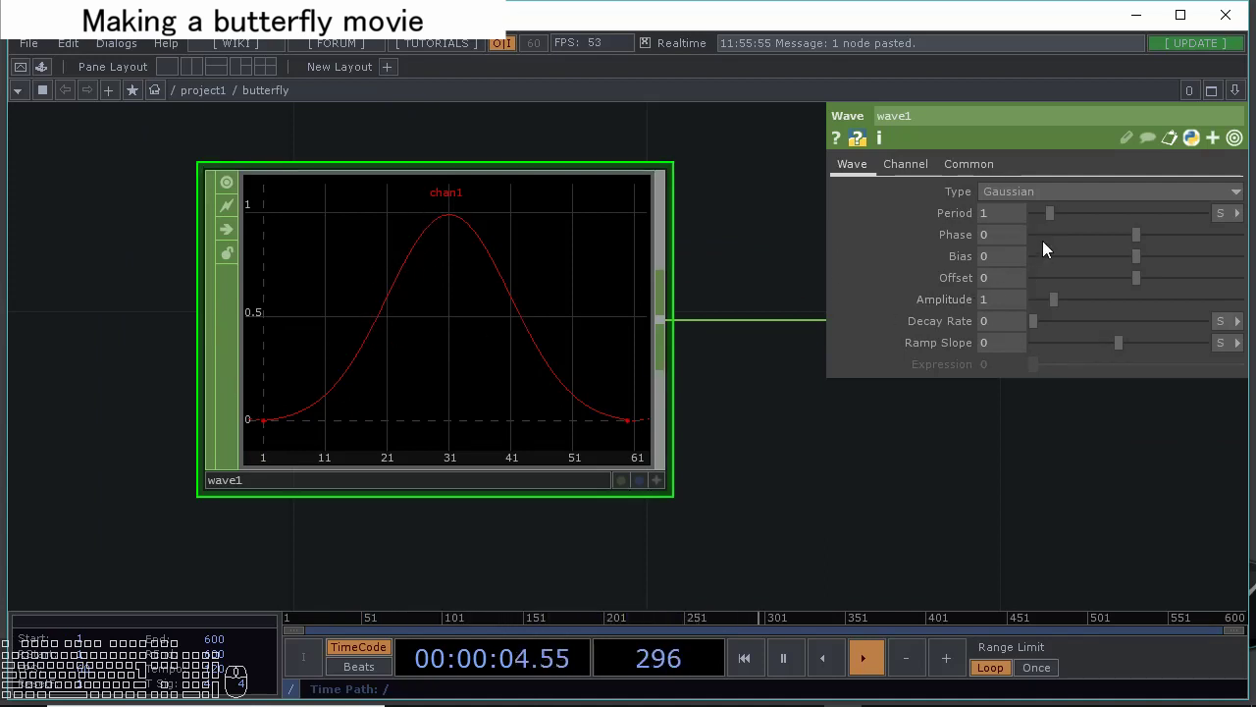
# Set wave1's Period to 4 and Phase to -0.25.
pyautogui.moveTo(1056, 220); pyautogui.dragTo(1072, 221)
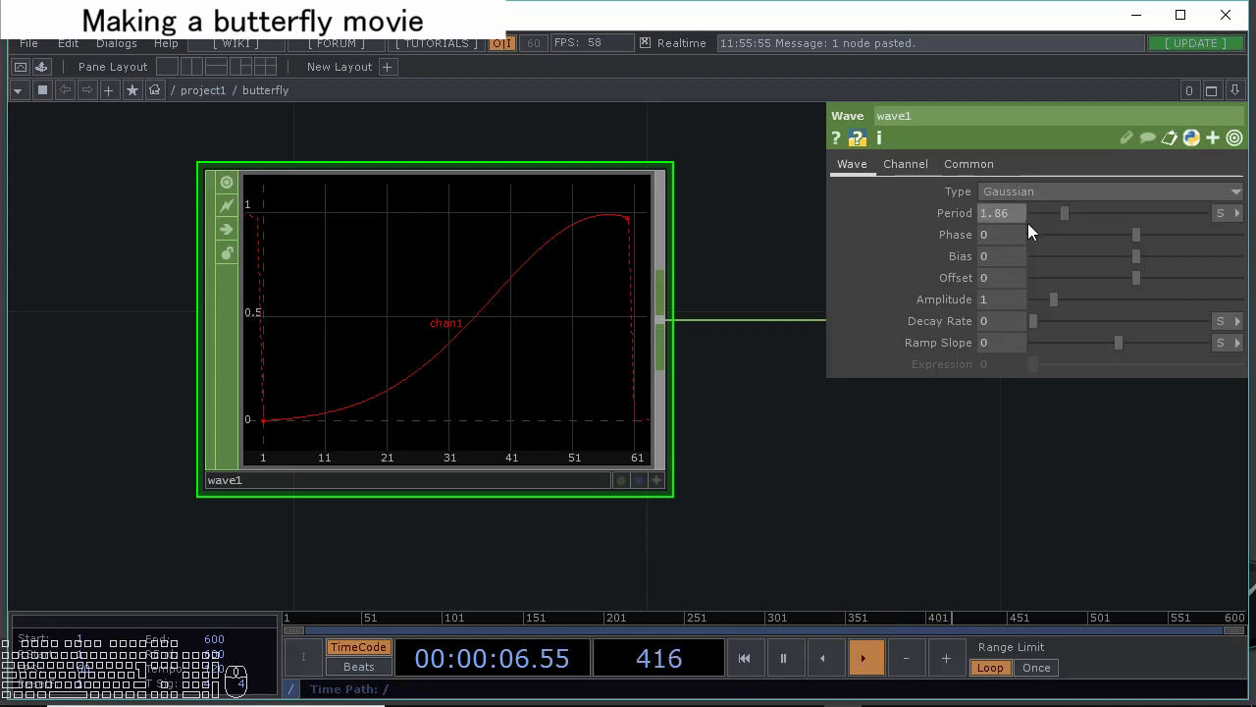
pyautogui.moveTo(1028, 227); pyautogui.dragTo(911, 234)
pyautogui.press('2')
pyautogui.press('Return')
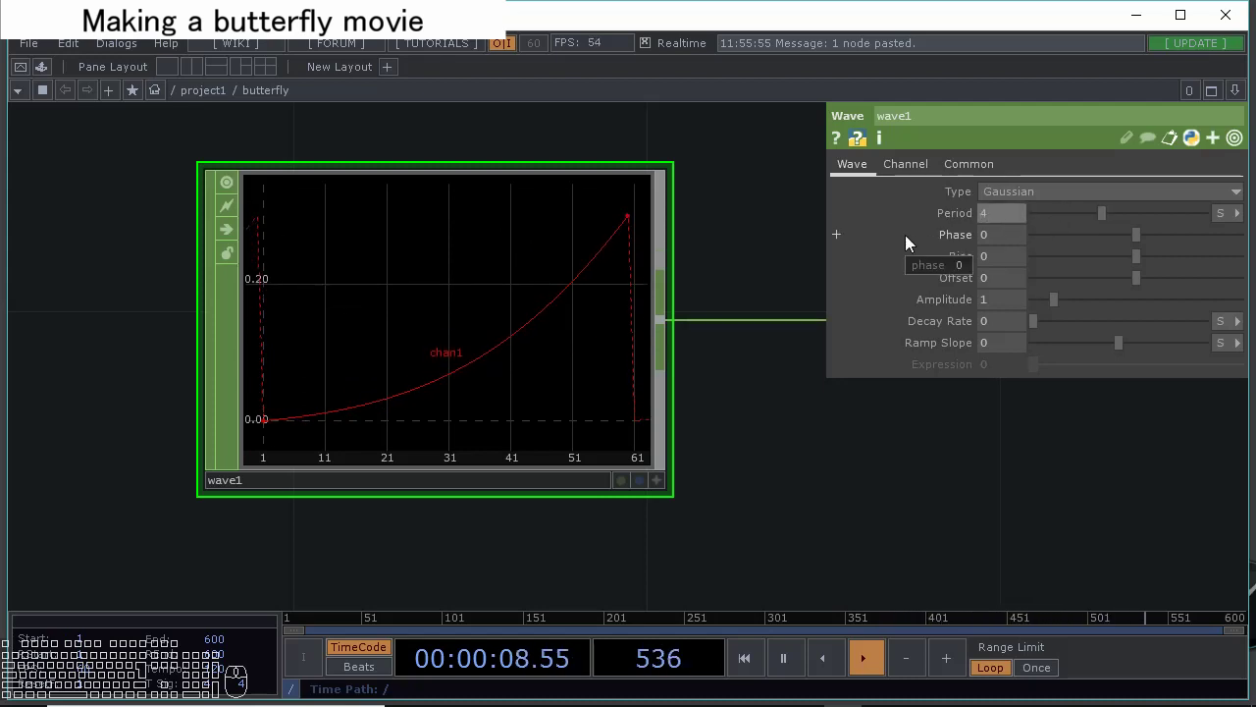
pyautogui.moveTo(1138, 238); pyautogui.dragTo(1124, 239)
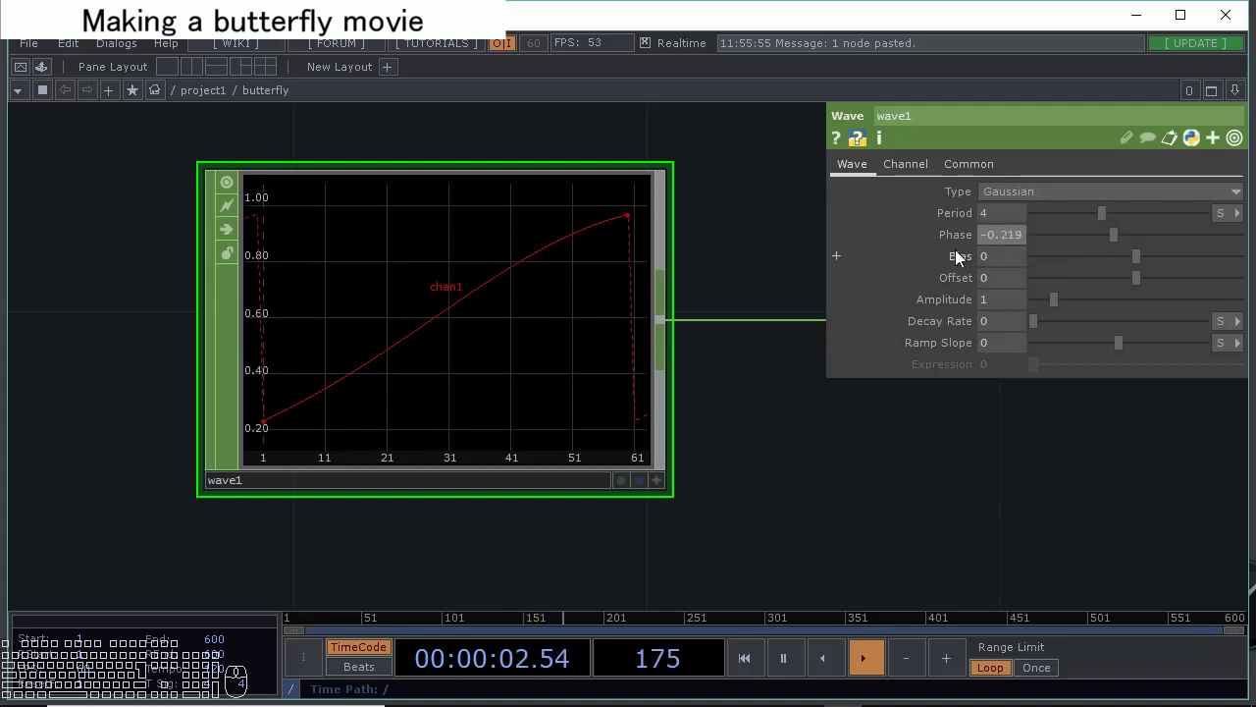
pyautogui.click(961, 244)
pyautogui.moveTo(1022, 268); pyautogui.dragTo(886, 228)
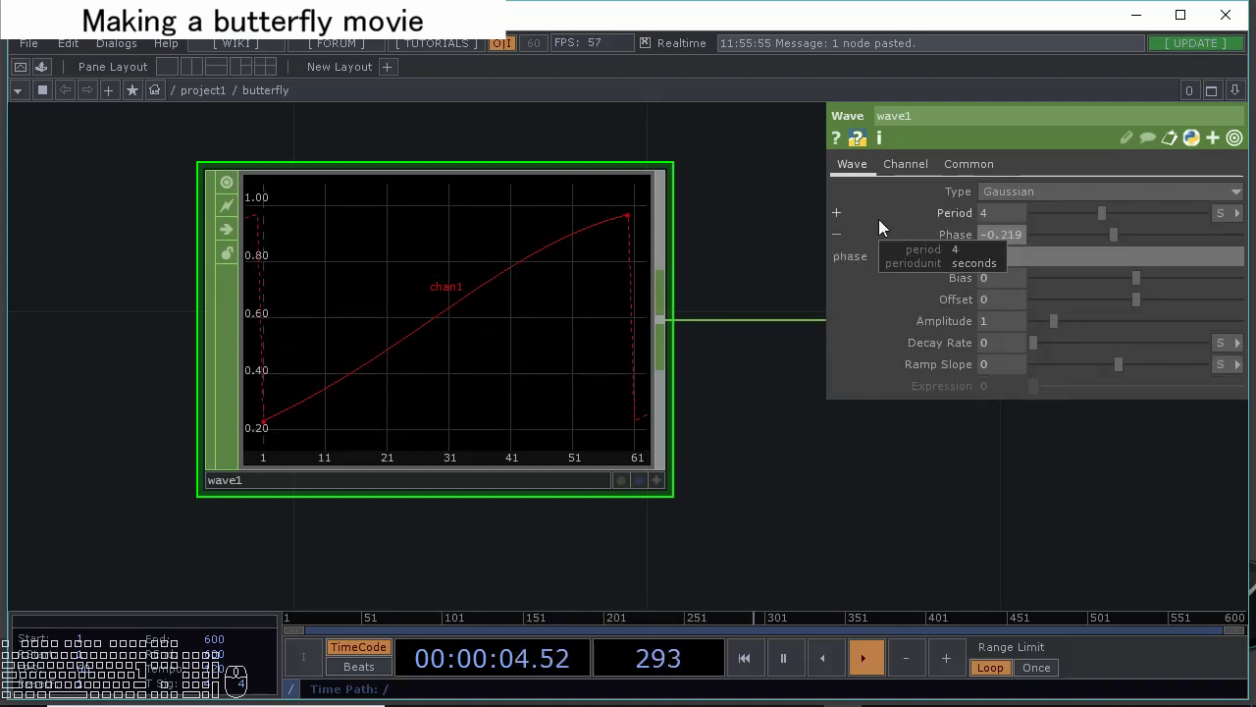
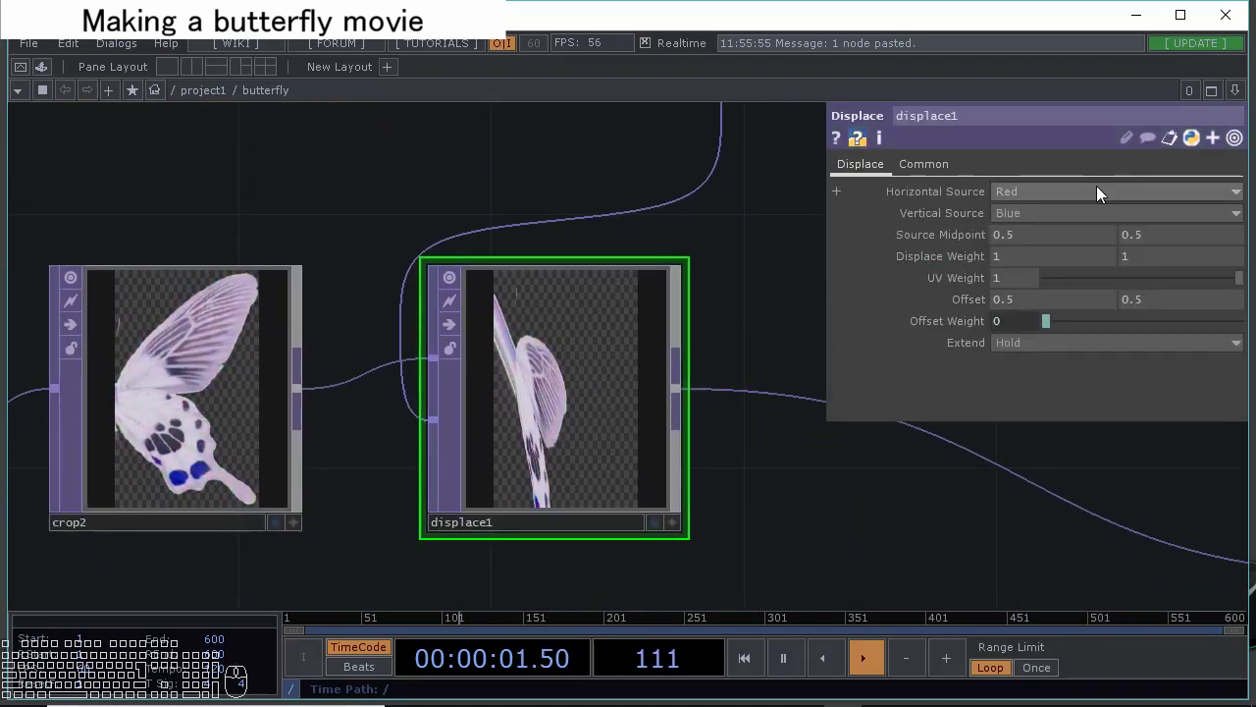
# Set displace1 Vertical Source None, vertical weight 0 and Extend Zero.
pyautogui.click(1075, 222)
pyautogui.click(1033, 311)
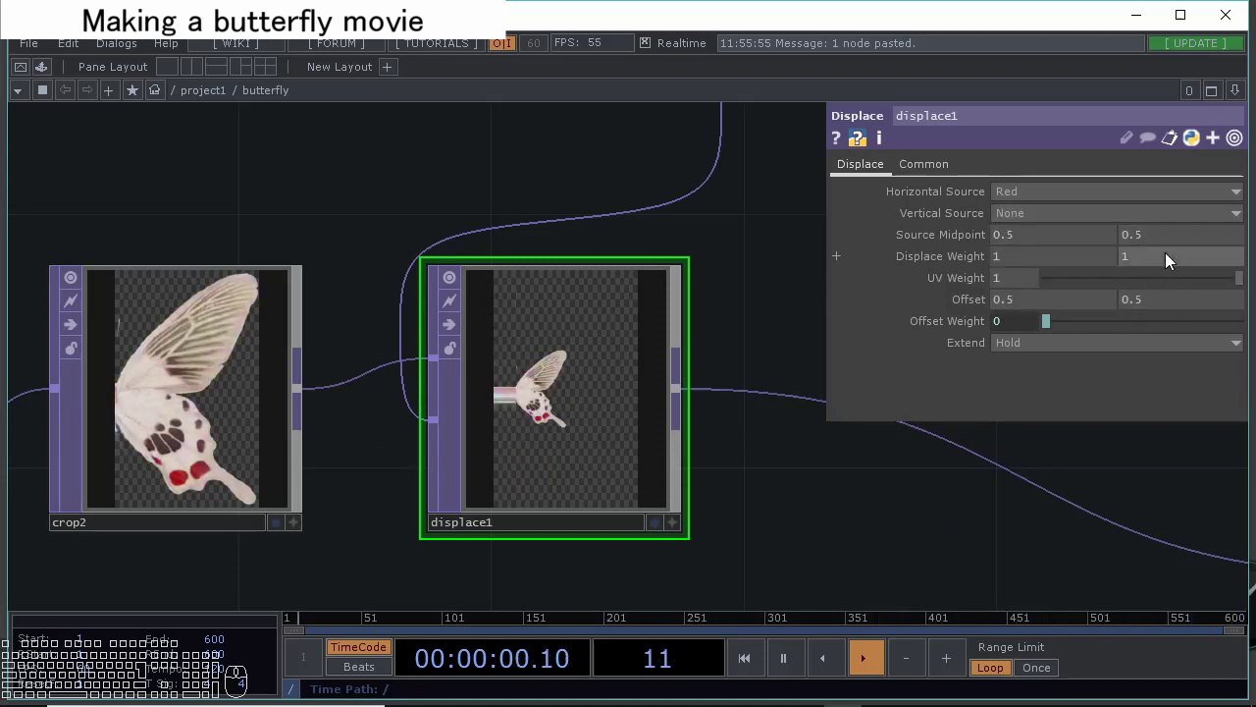
pyautogui.moveTo(1170, 257); pyautogui.dragTo(1066, 250)
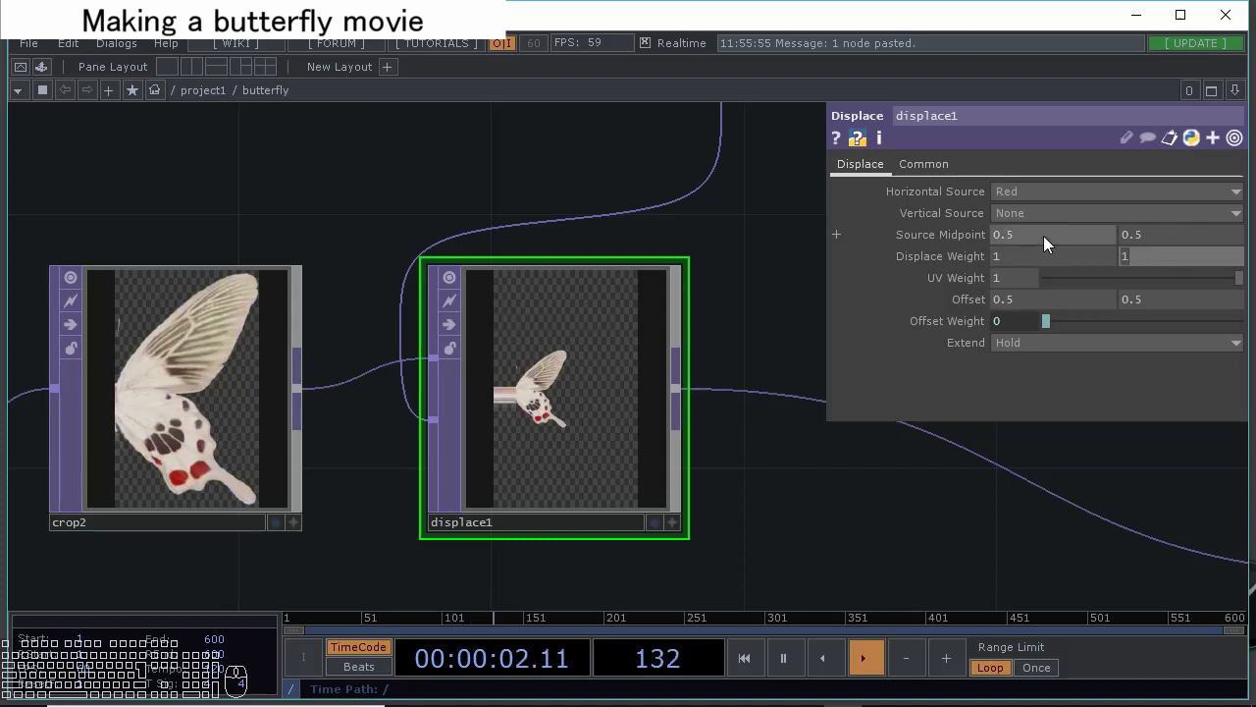
pyautogui.press('KP_0')
pyautogui.press('Return')
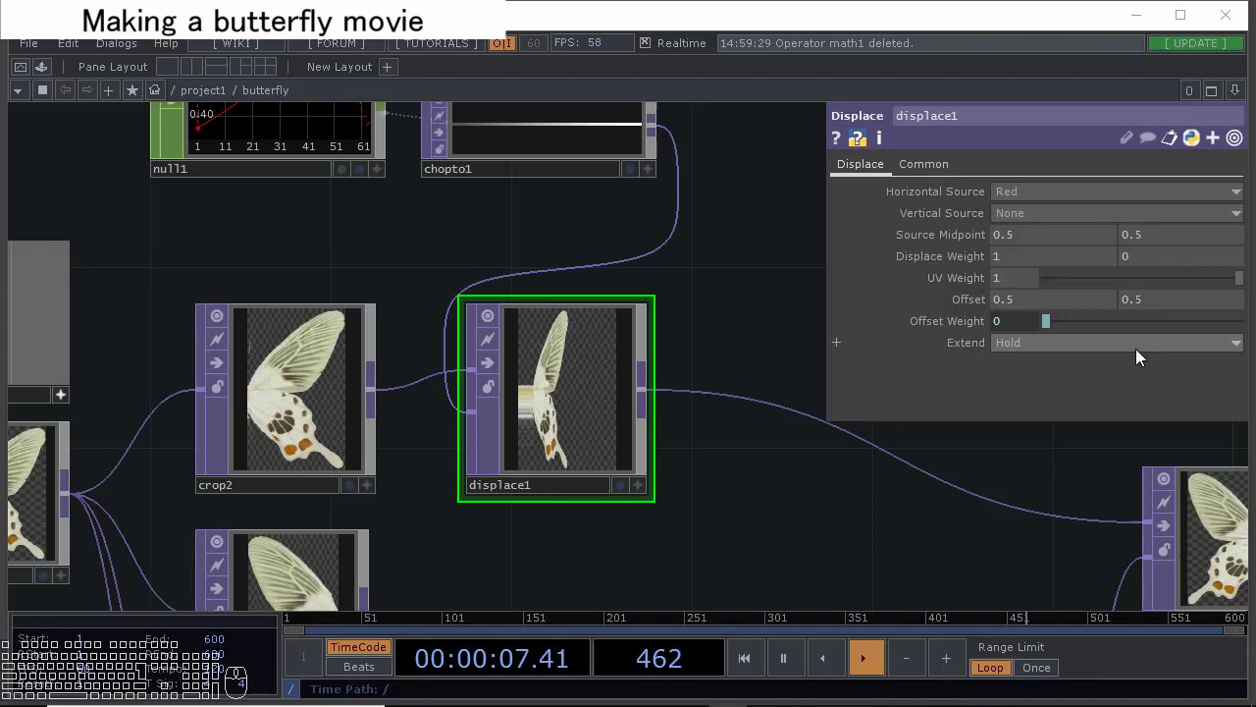
pyautogui.click(1040, 386)
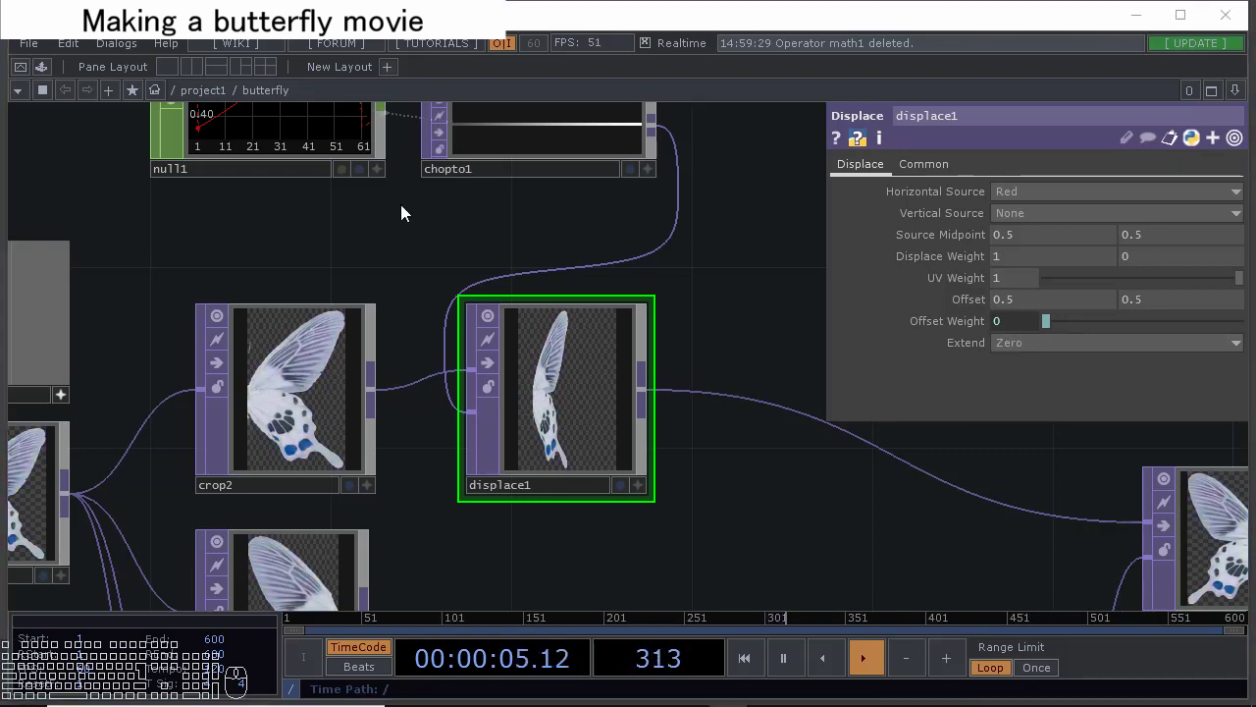
pyautogui.scroll(-3)
# Add a new LFO CHOP, lfo2, near math1 in the network.
pyautogui.click(265, 250)
pyautogui.click(318, 315)
pyautogui.click(342, 288)
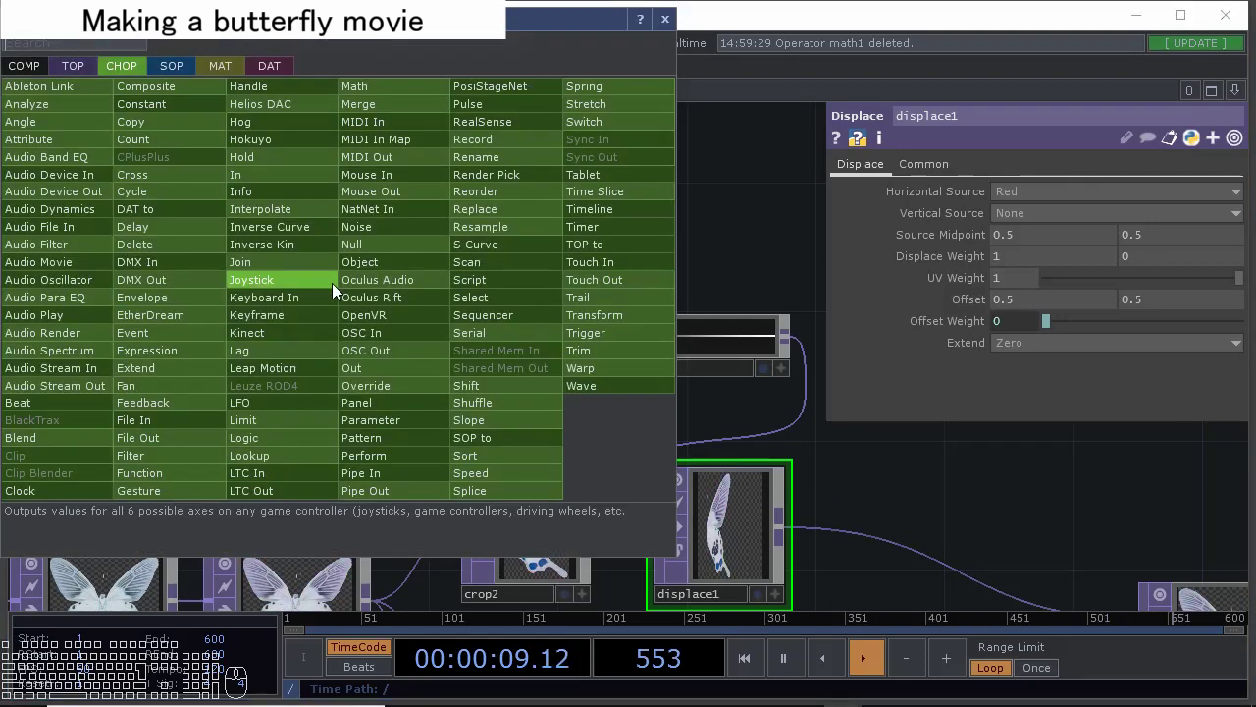
pyautogui.click(405, 91)
pyautogui.click(303, 315)
pyautogui.moveTo(318, 185); pyautogui.dragTo(313, 267)
pyautogui.doubleClick(310, 262)
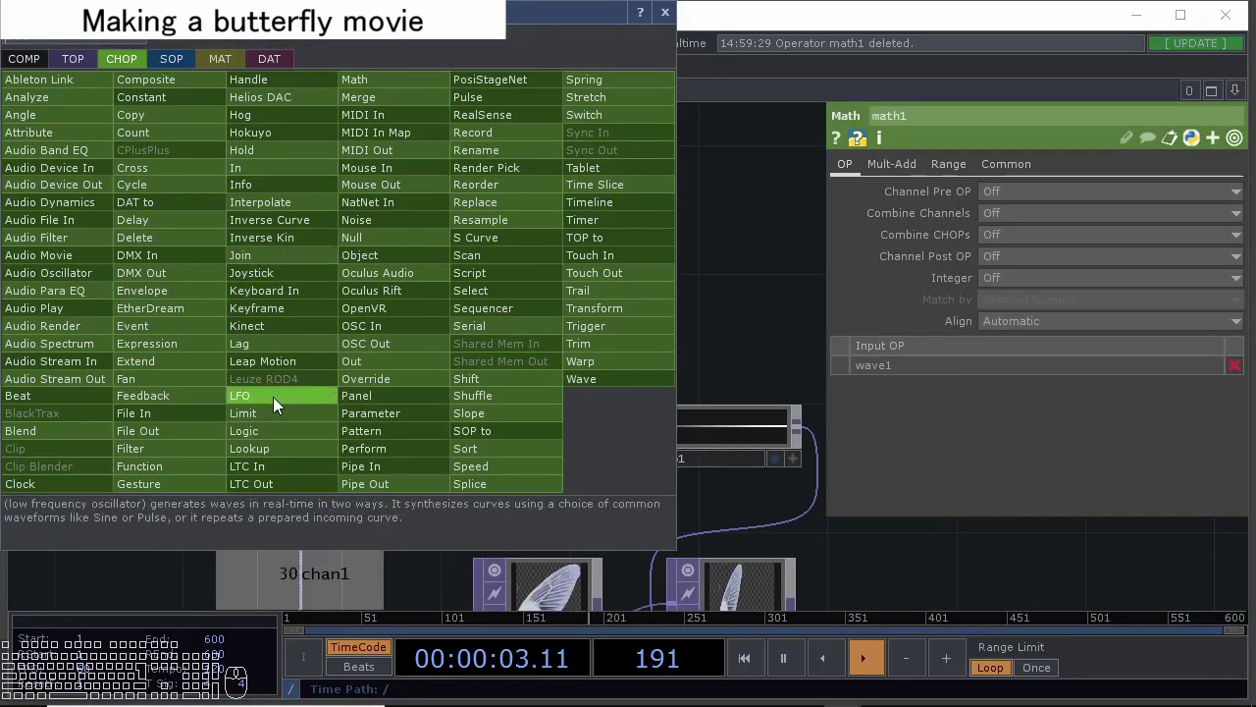
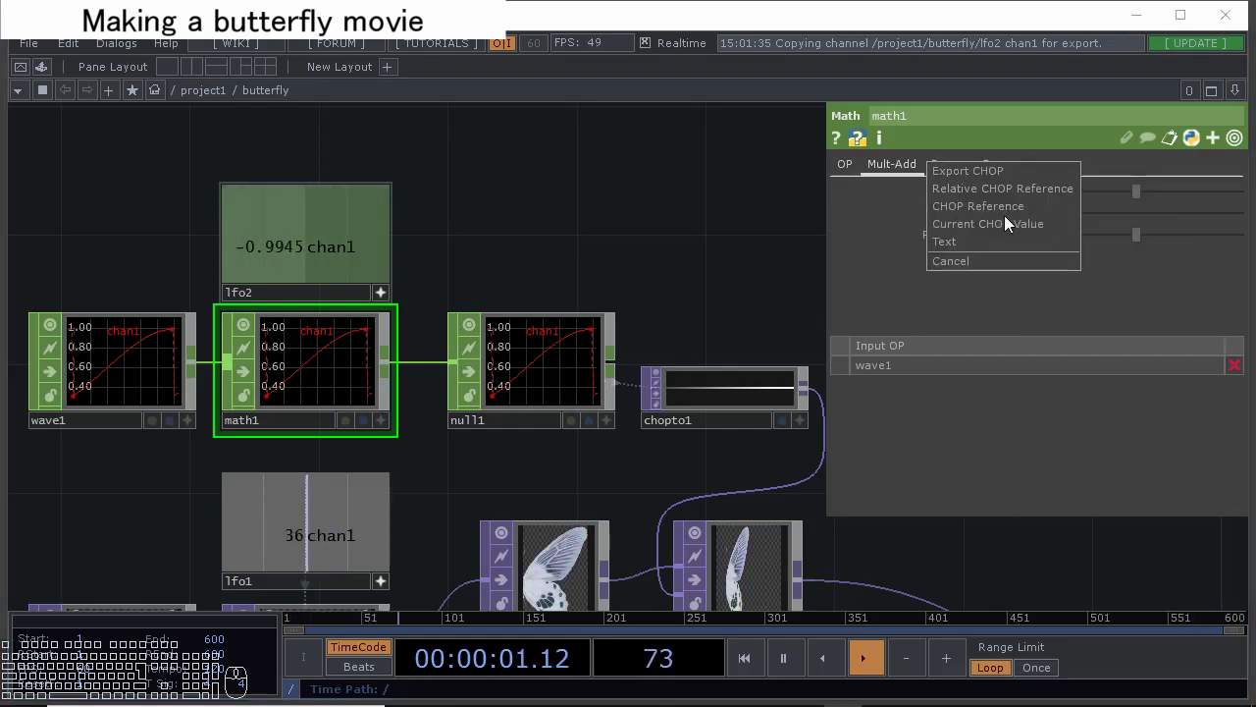
# Export lfo2's channel to math1's Multiply and set lfo2 Offset to 0.5.
pyautogui.click(1015, 201)
pyautogui.click(642, 272)
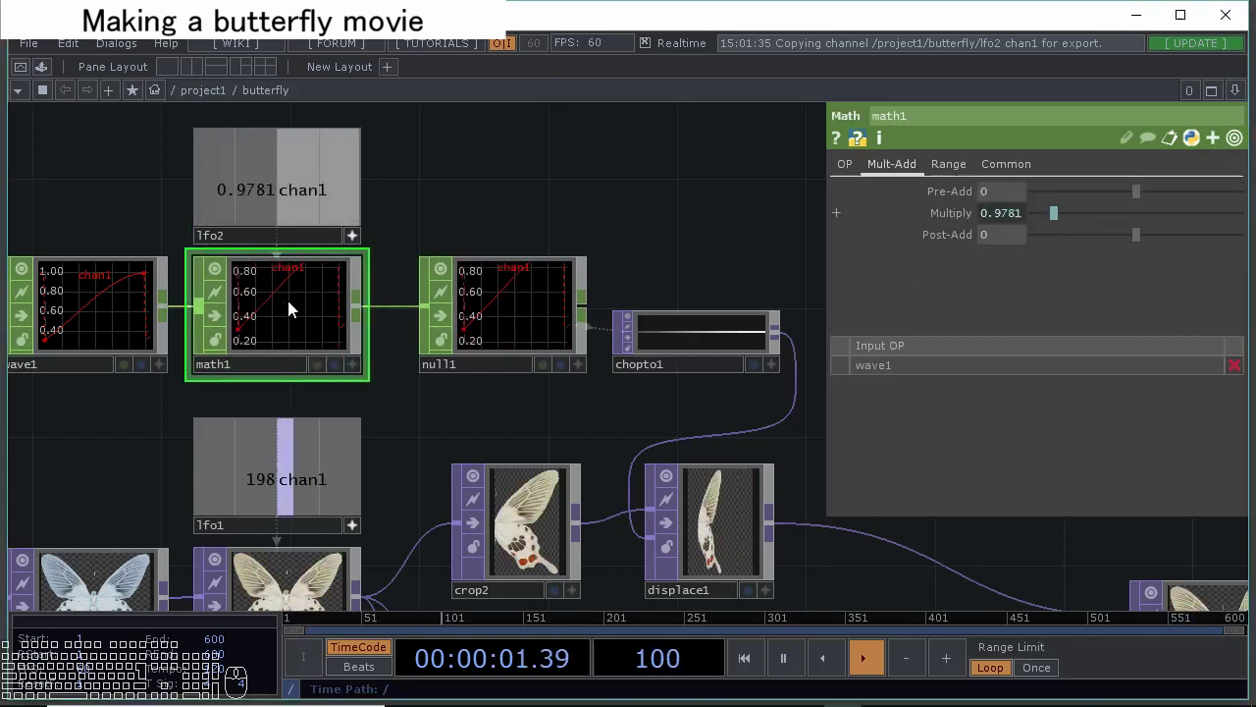
pyautogui.click(358, 241)
pyautogui.click(336, 209)
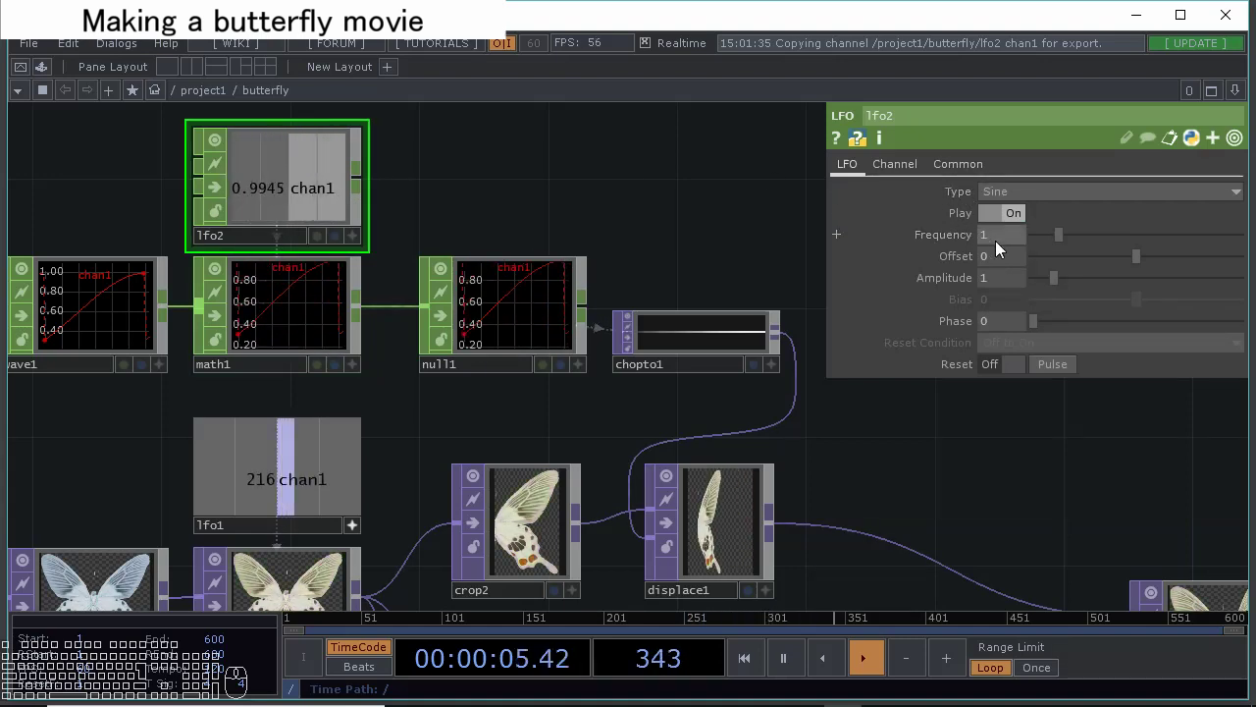
pyautogui.moveTo(1012, 259); pyautogui.dragTo(950, 265)
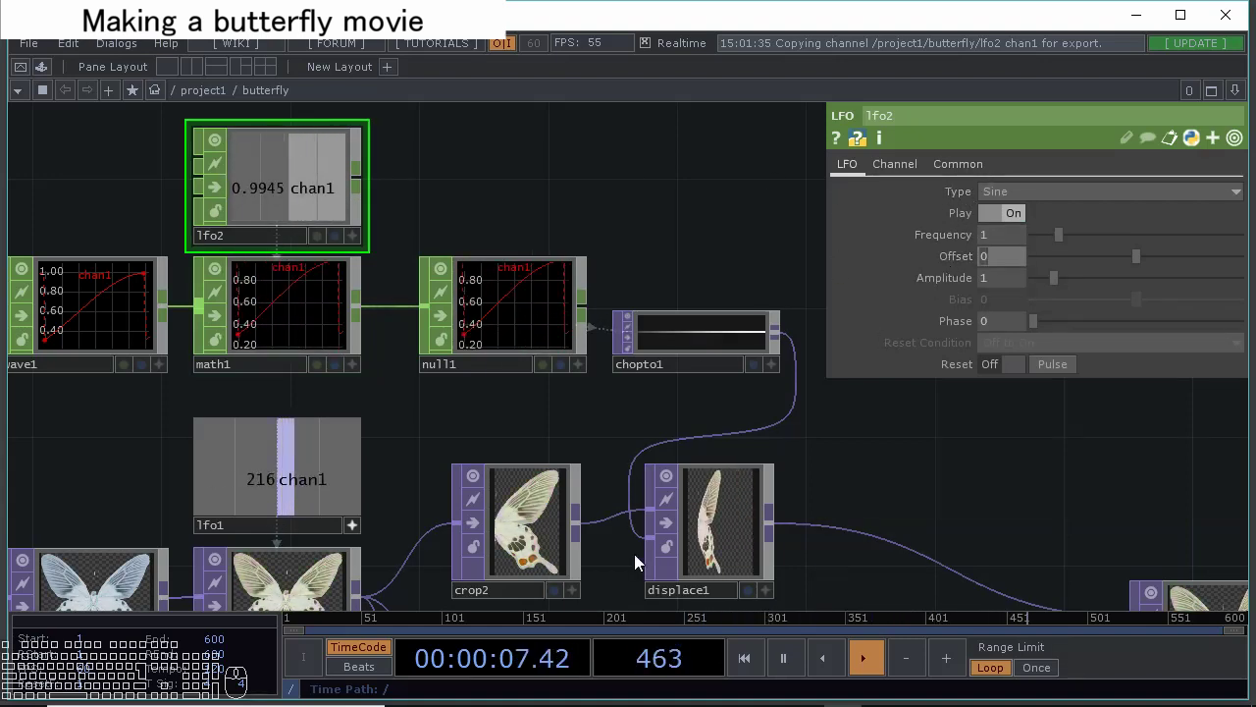
pyautogui.press('KP_0')
pyautogui.press('KP_5')
# Undo the midpoint change and set displace1 Source Midpoint X to 0.
pyautogui.press('Return')
pyautogui.moveTo(1003, 284); pyautogui.dragTo(892, 253)
pyautogui.press('Down')
pyautogui.press('KP_1')
pyautogui.press('Return')
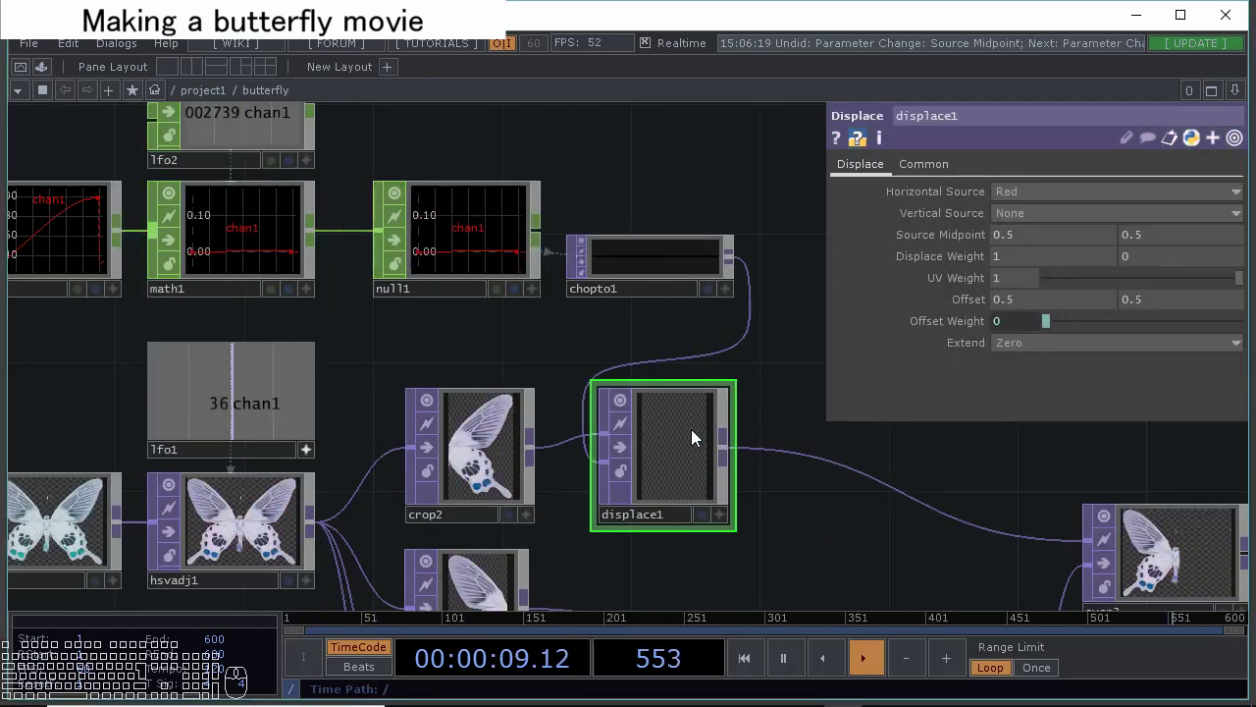
pyautogui.moveTo(1036, 243); pyautogui.dragTo(924, 226)
pyautogui.press('Return')
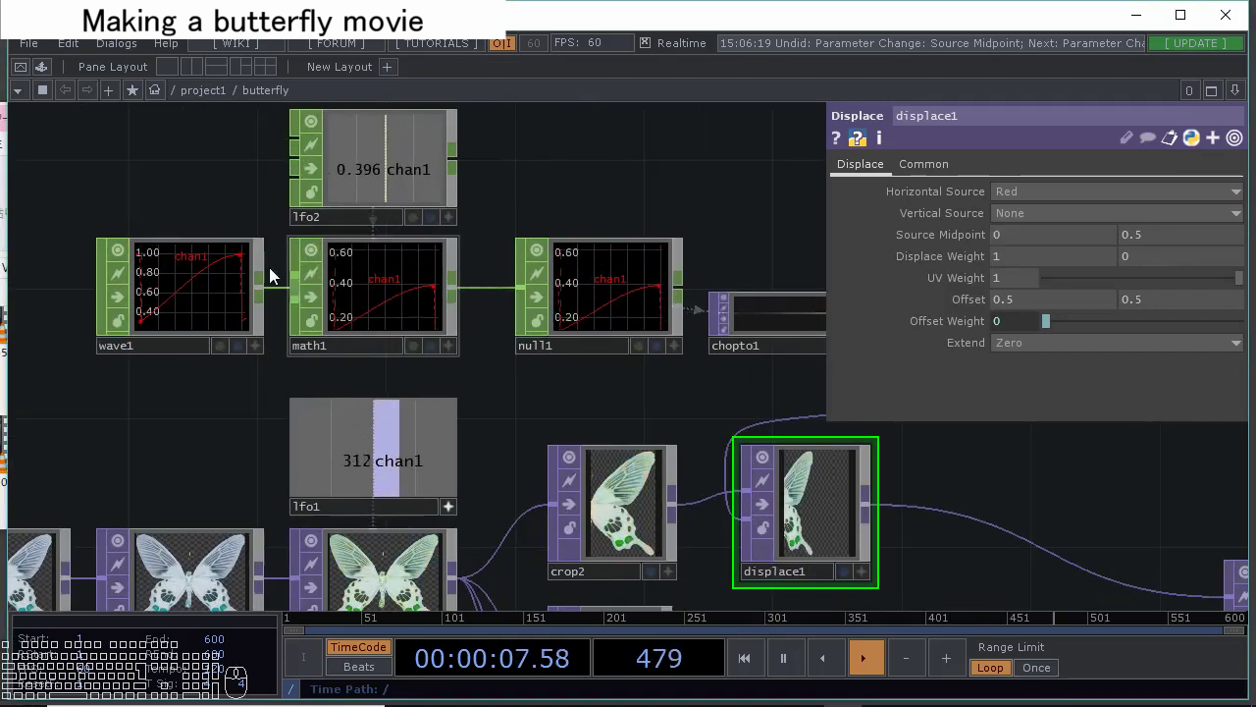
# Select wave1 and enlarge it to show its settings.
pyautogui.click(252, 207)
pyautogui.click(291, 410)
pyautogui.click(273, 287)
pyautogui.scroll(3)
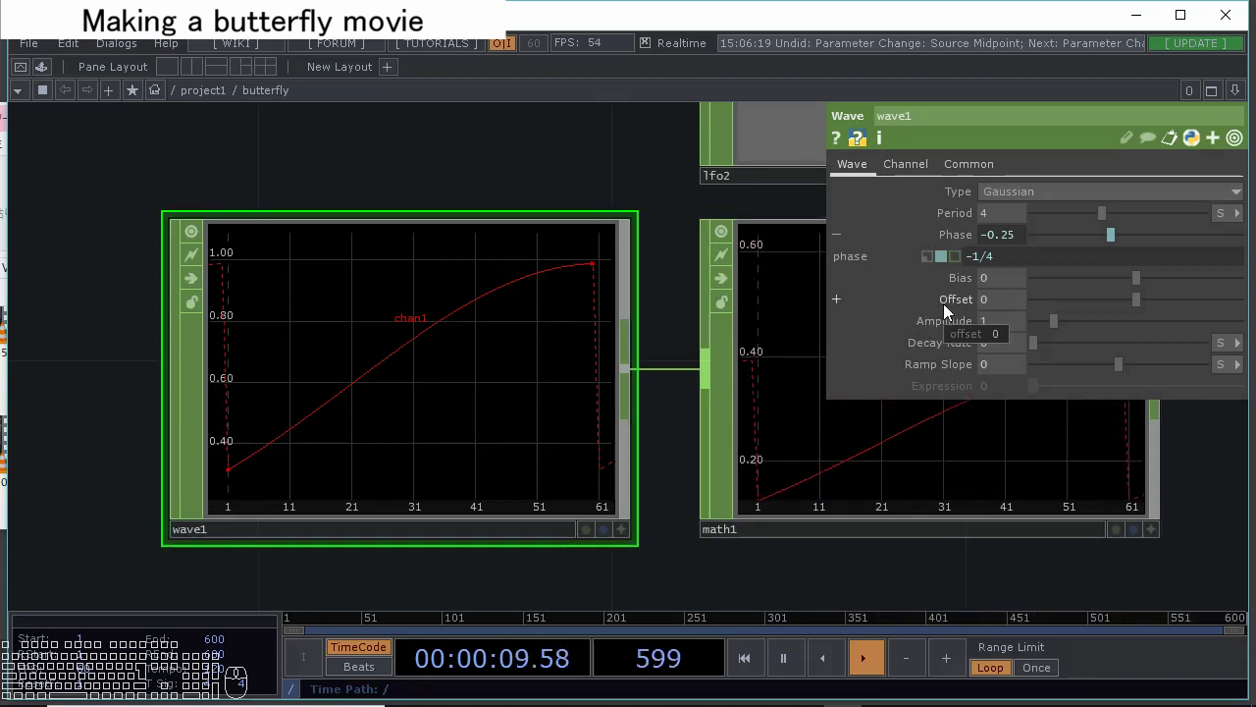
# Switch wave1's Offset and Amplitude to expressions -1/3 and 3/2.
pyautogui.click(962, 306)
pyautogui.moveTo(994, 321); pyautogui.dragTo(798, 348)
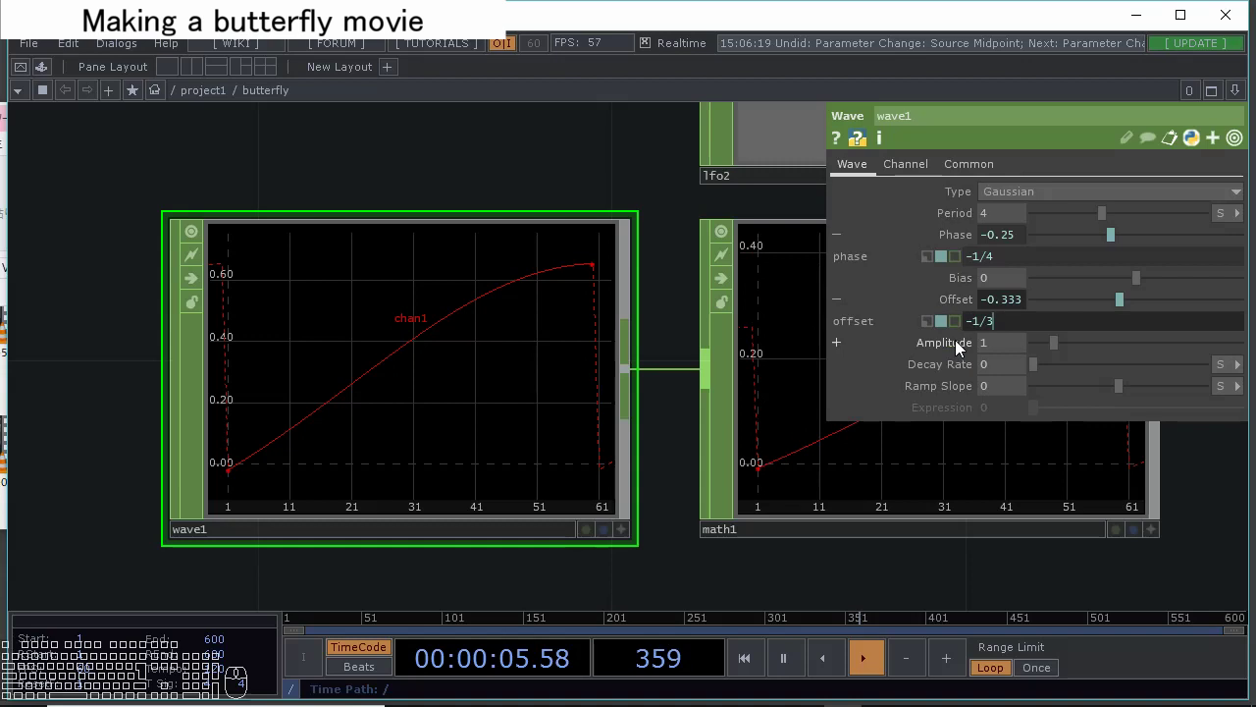
pyautogui.click(961, 350)
pyautogui.moveTo(991, 369); pyautogui.dragTo(900, 378)
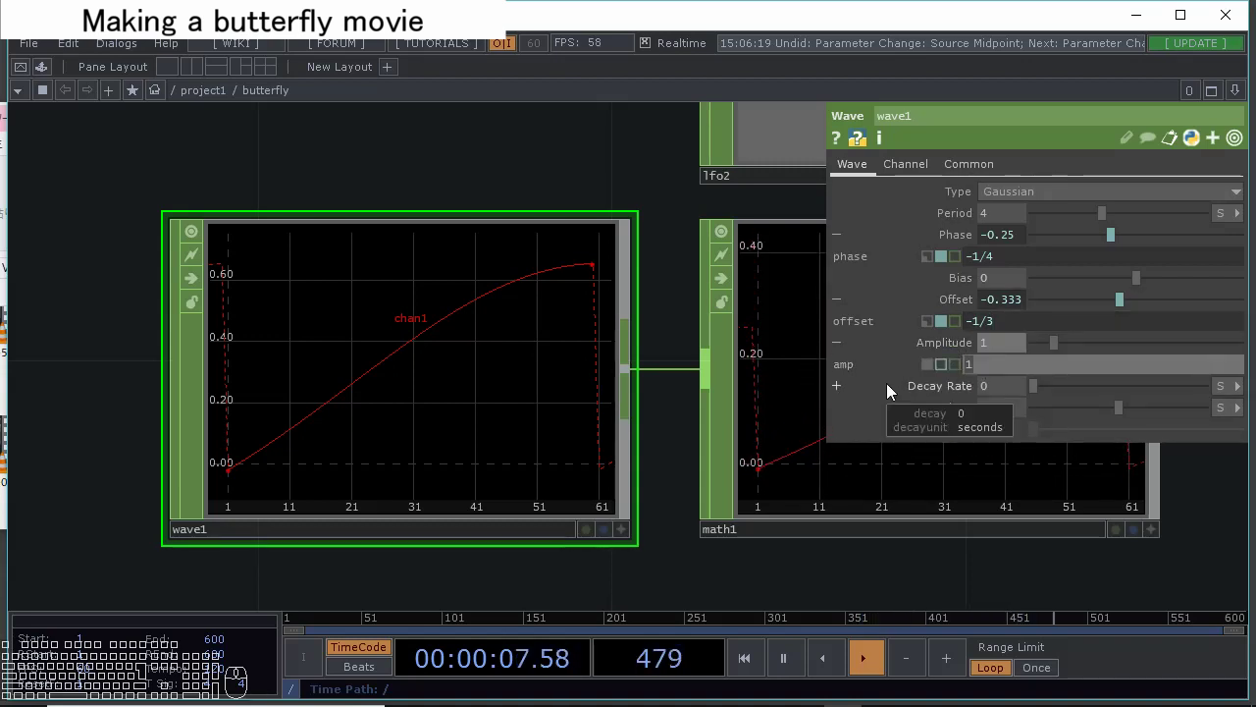
pyautogui.press('KP_1')
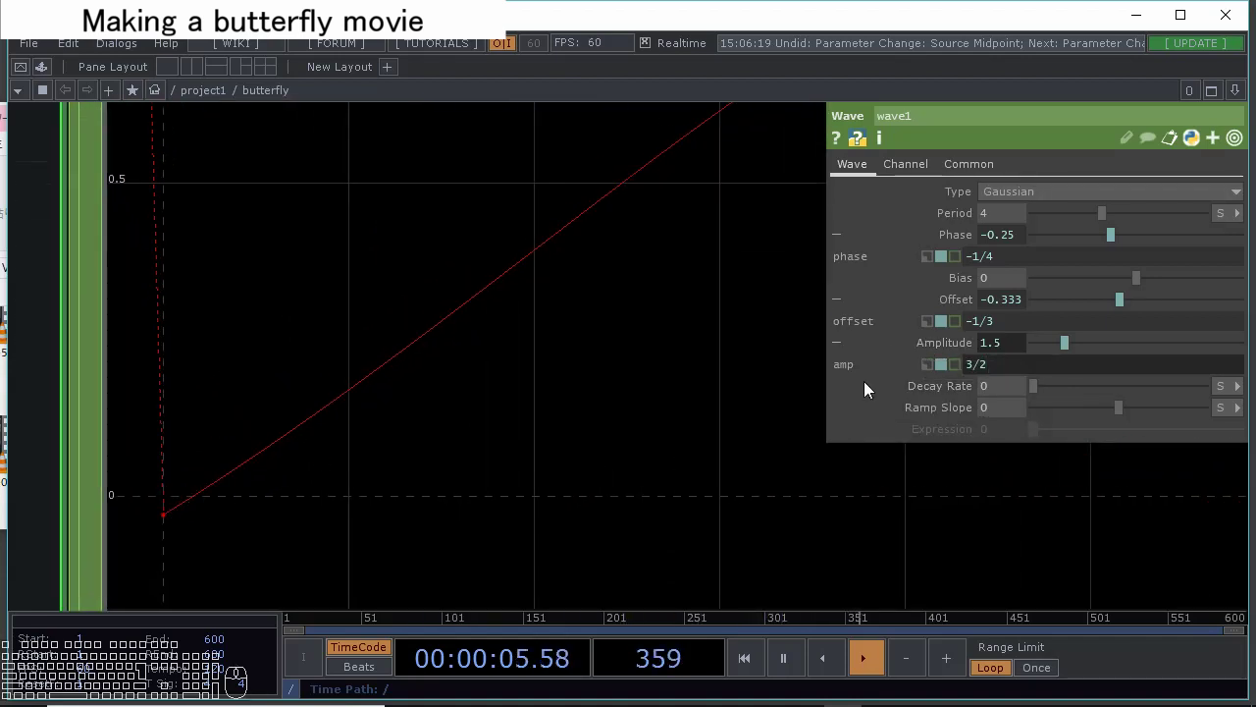
# Extend wave1's offset expression to -1/3 + 0.02 (-0.313).
pyautogui.click(1049, 326)
pyautogui.press('space')
pyautogui.press('shift+j')
pyautogui.press('space')
pyautogui.press('Left')
pyautogui.press('KP_0')
pyautogui.press('Left')
pyautogui.press('KP_1')
pyautogui.press('KP_Decimal')
pyautogui.press('KP_0')
pyautogui.press('Return')
# Extend wave1's amplitude expression to 3/2 - 0.02 (1.48).
pyautogui.click(1029, 367)
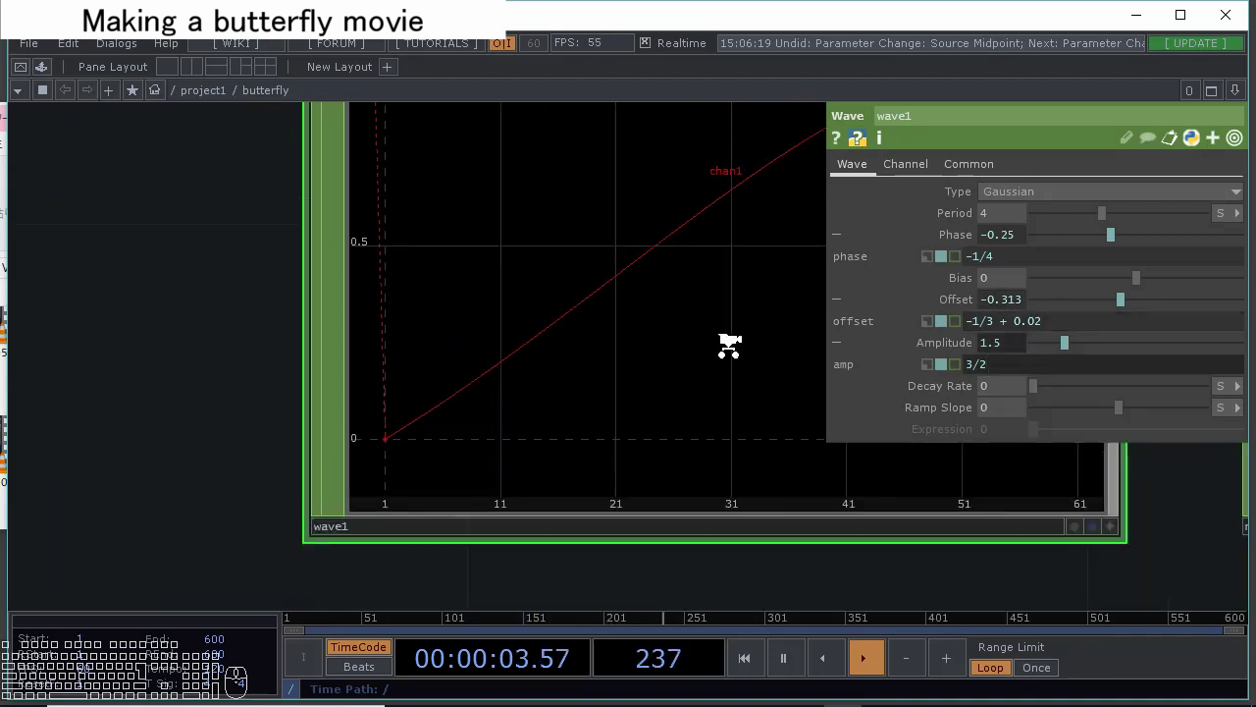
pyautogui.click(331, 195)
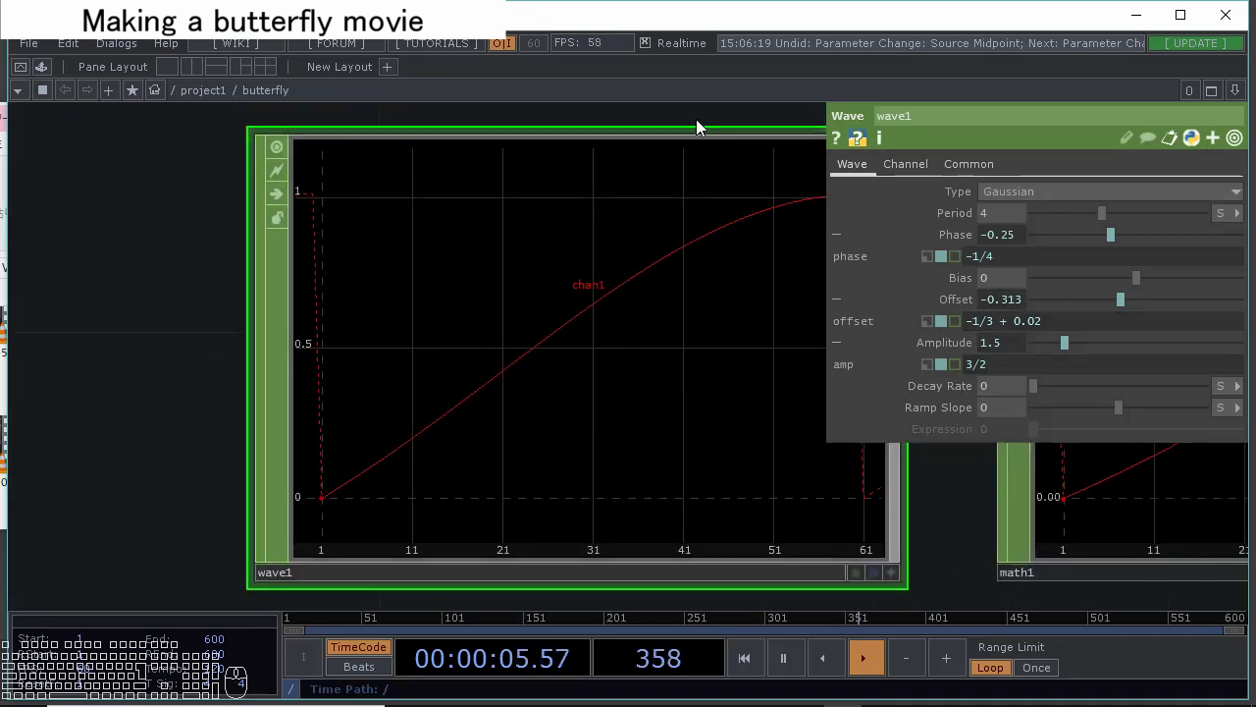
pyautogui.click(706, 124)
pyautogui.middleClick(550, 274)
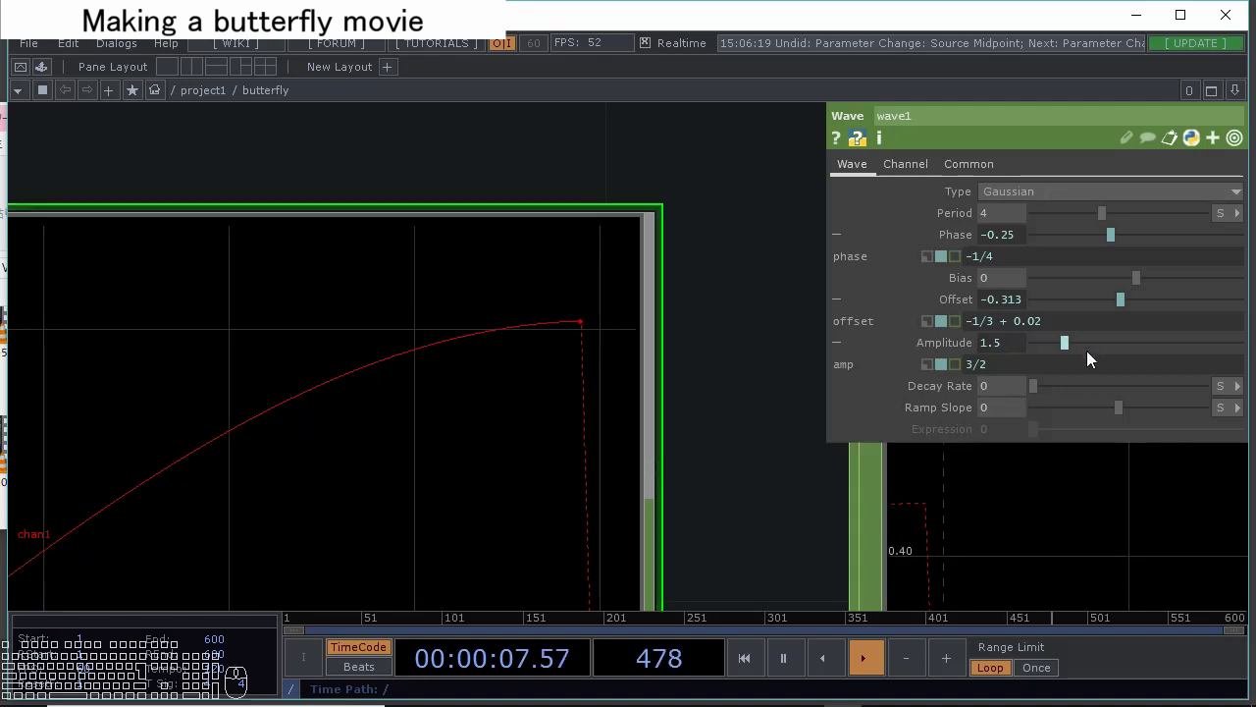
pyautogui.click(1074, 373)
pyautogui.press('space')
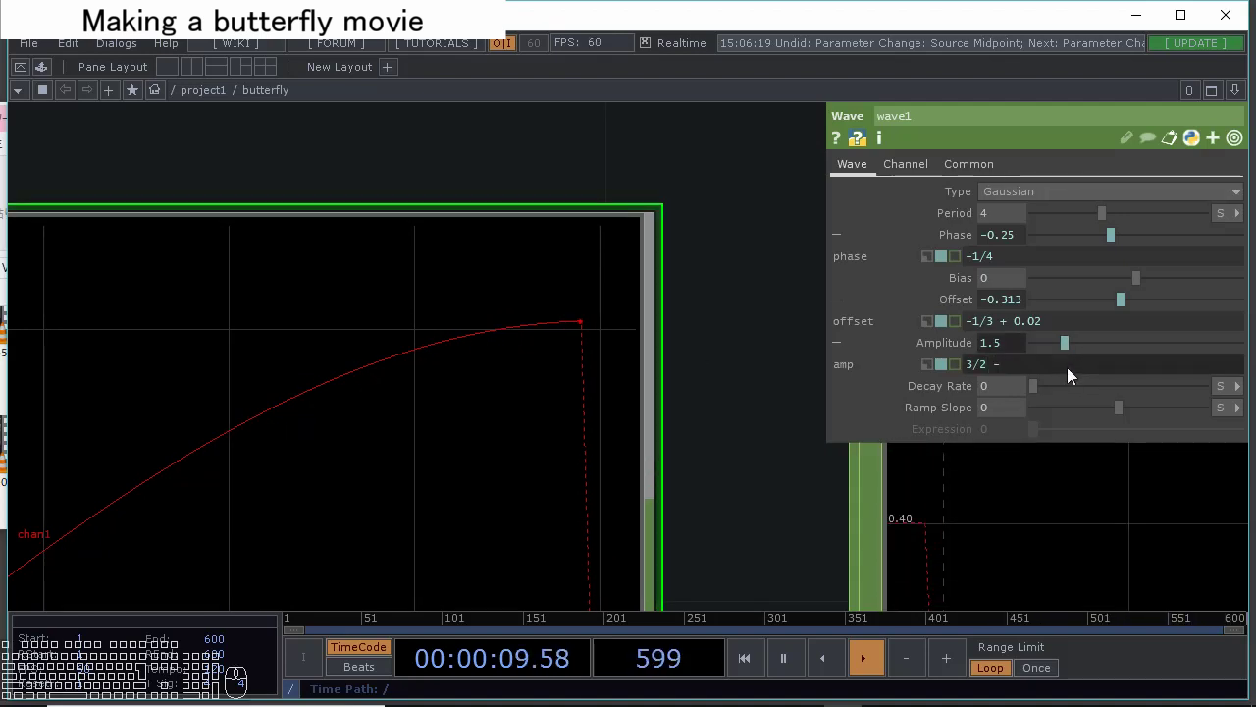
pyautogui.press('space')
pyautogui.press('KP_0')
pyautogui.press('KP_Decimal')
pyautogui.press('KP_0')
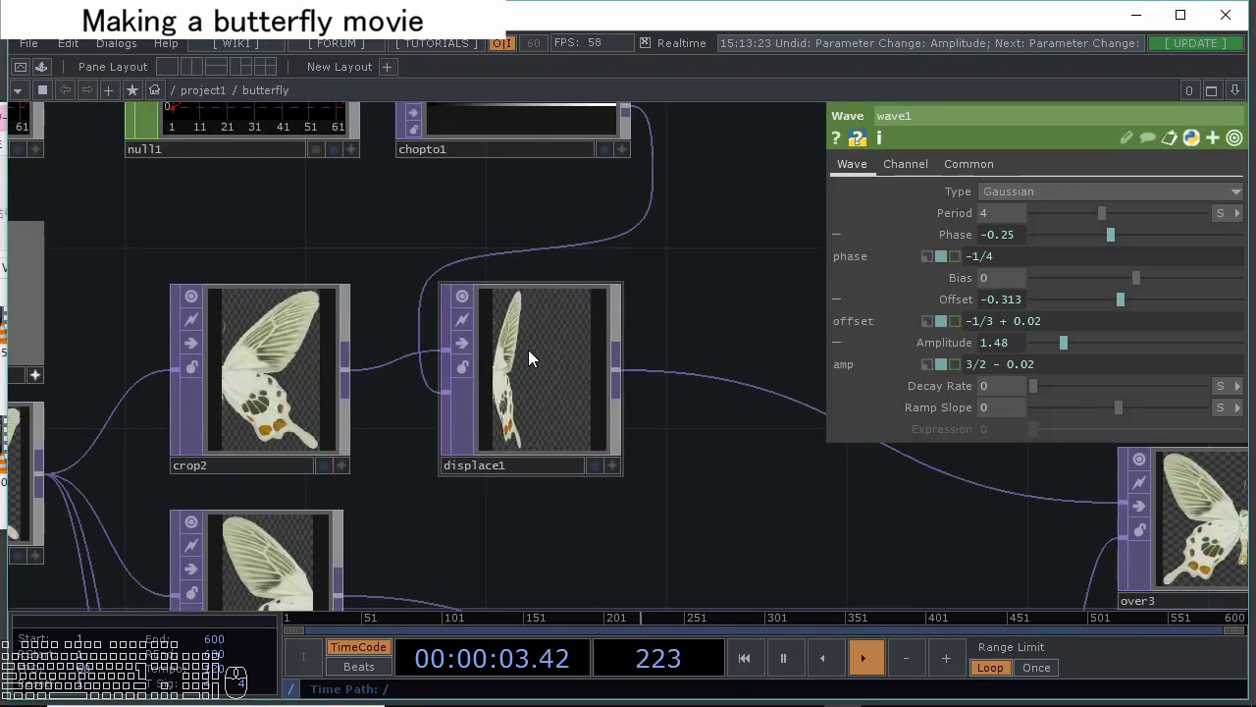
# Select lfo2 and tune its offset and amplitude sliders.
pyautogui.click(453, 234)
pyautogui.click(458, 390)
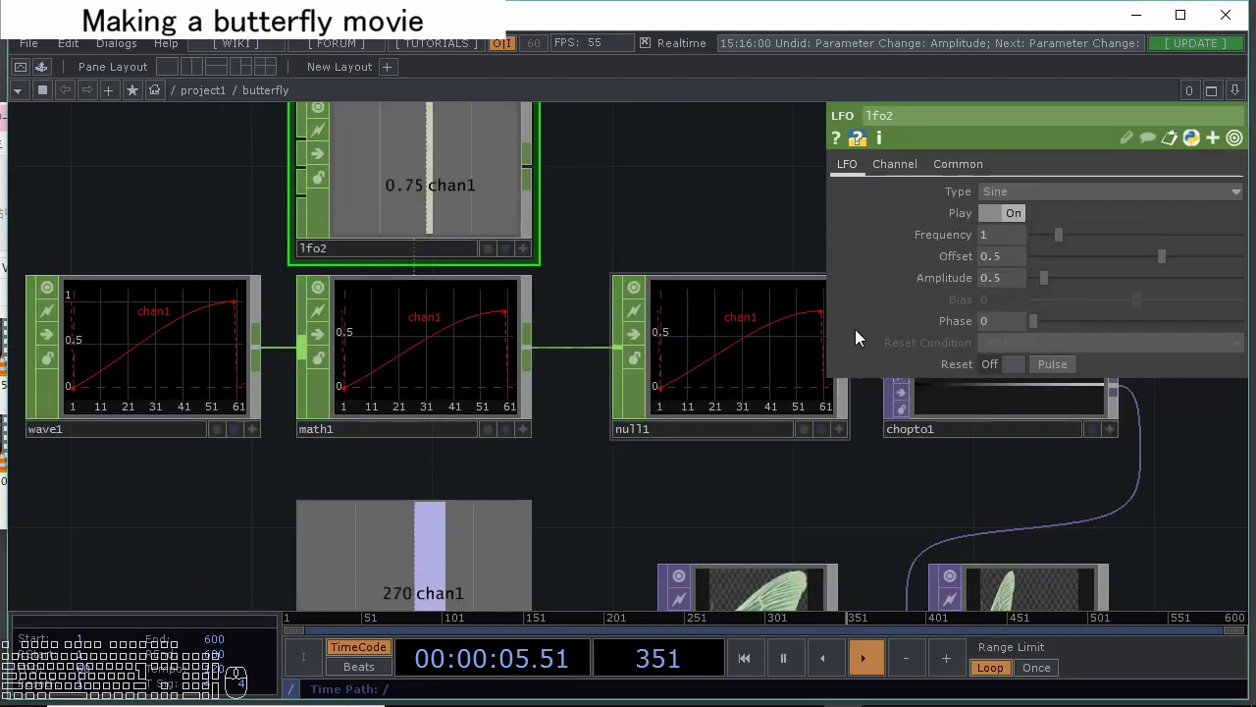
pyautogui.moveTo(1021, 265); pyautogui.dragTo(933, 287)
pyautogui.press('Tab')
pyautogui.moveTo(1003, 282); pyautogui.dragTo(971, 274)
pyautogui.click(550, 209)
pyautogui.click(684, 262)
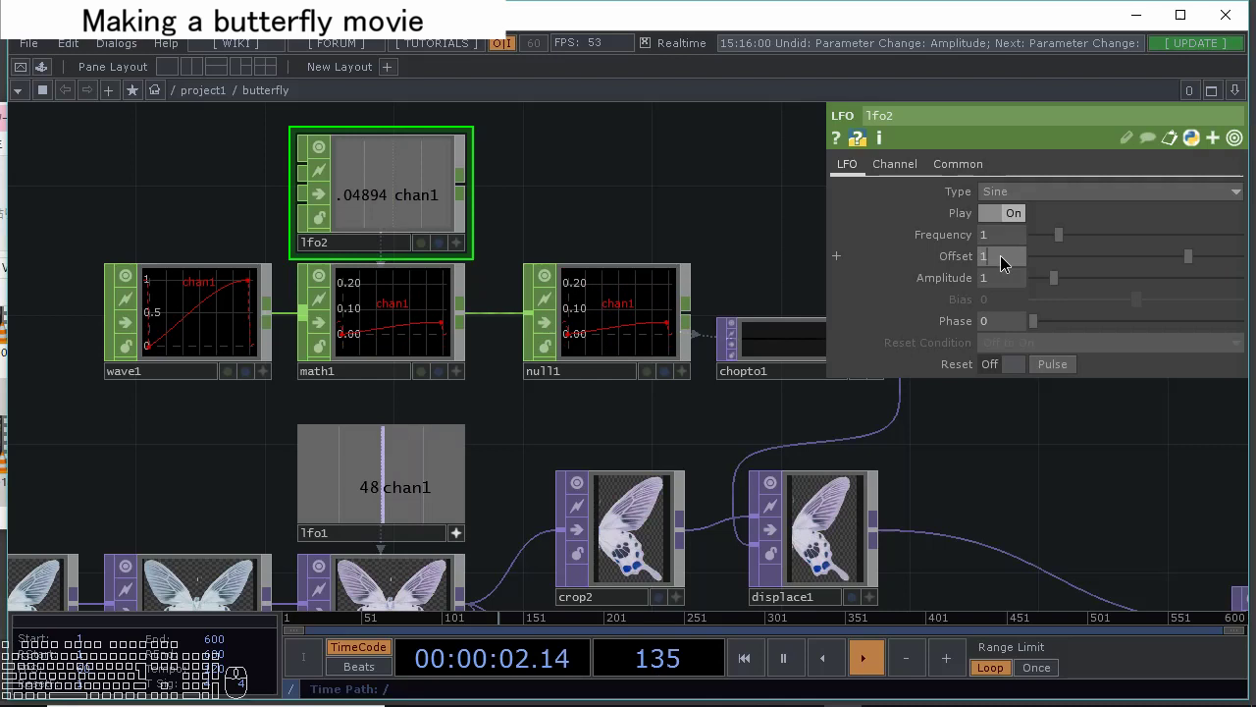
# Make lfo2's offset the expression me.par.amp and set its amplitude to 1.33.
pyautogui.click(961, 263)
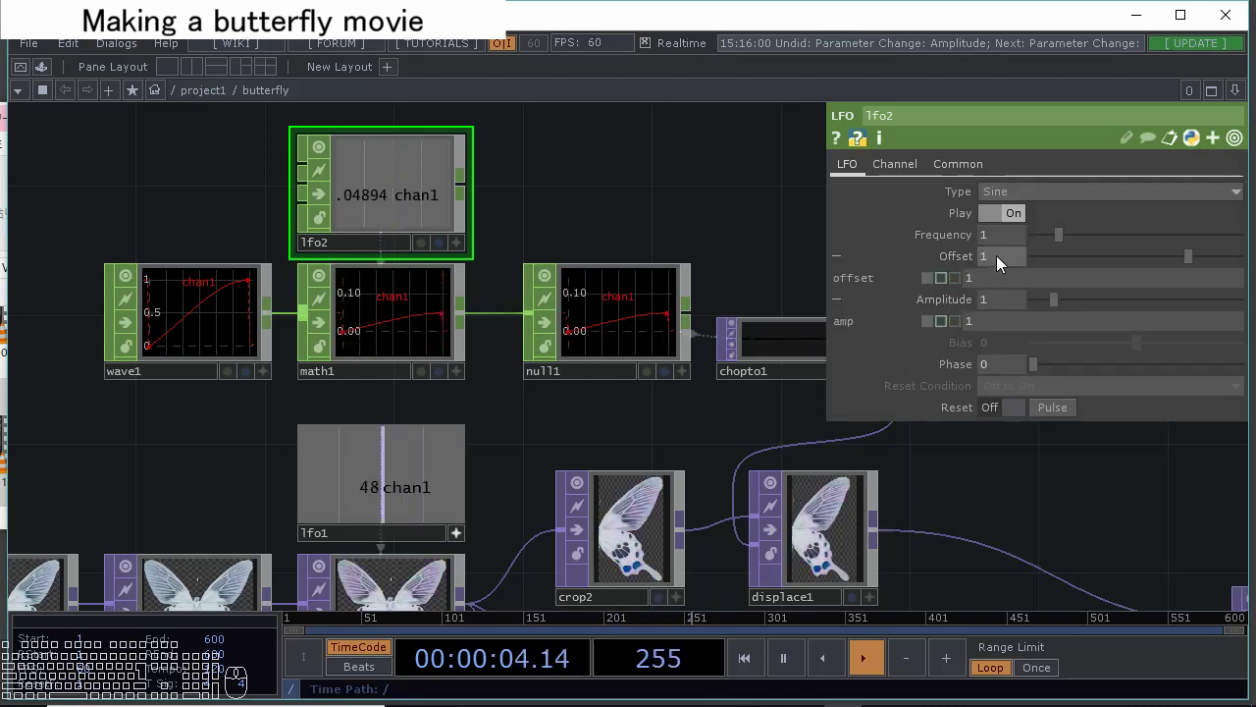
pyautogui.press('s')
pyautogui.press(',')
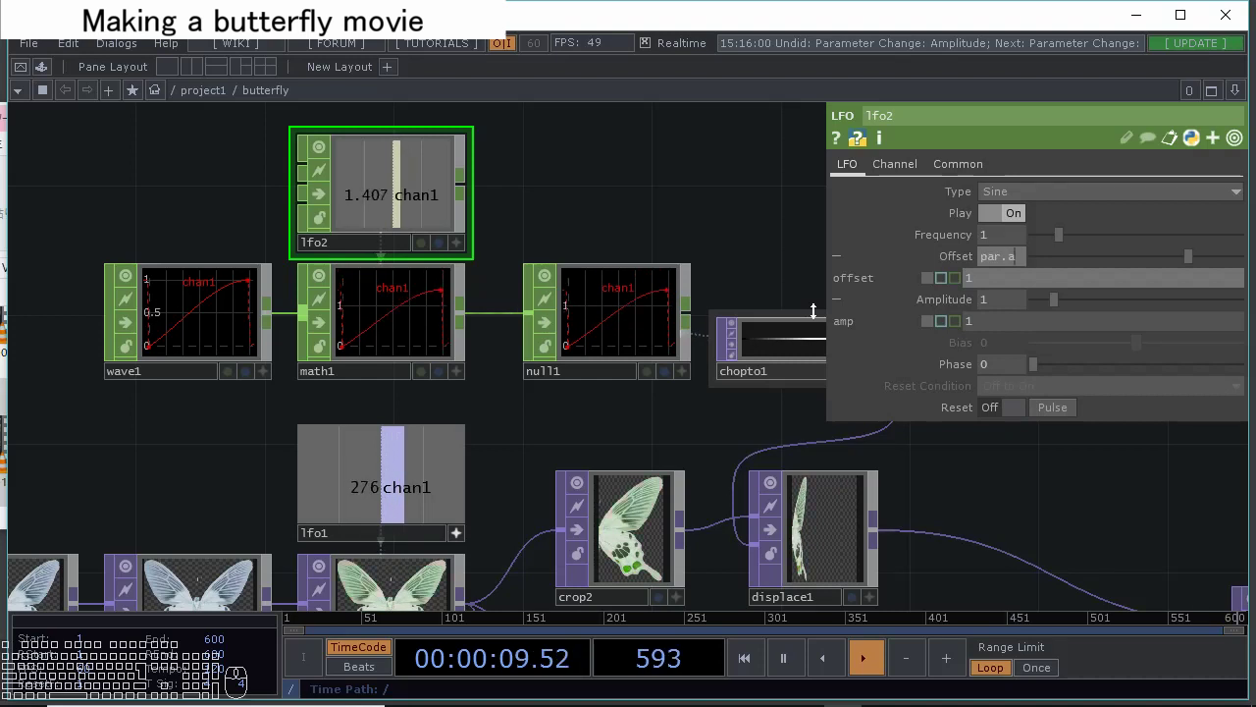
pyautogui.press('Return')
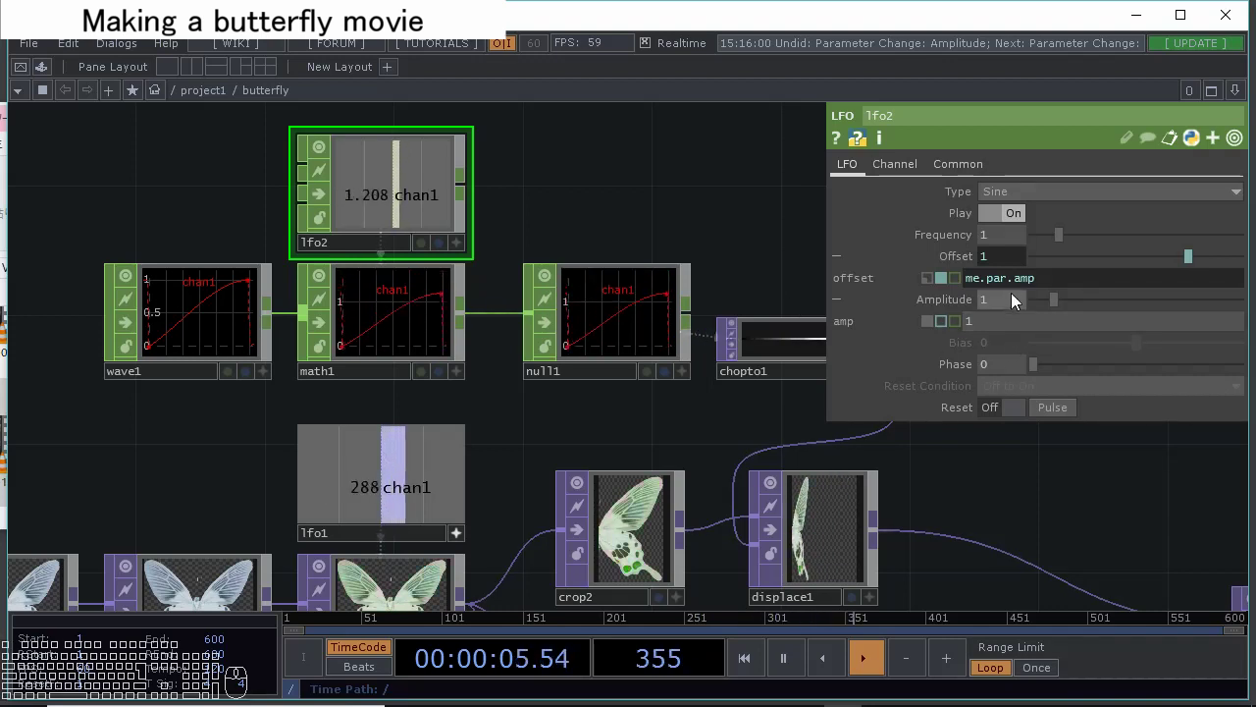
pyautogui.click(1049, 282)
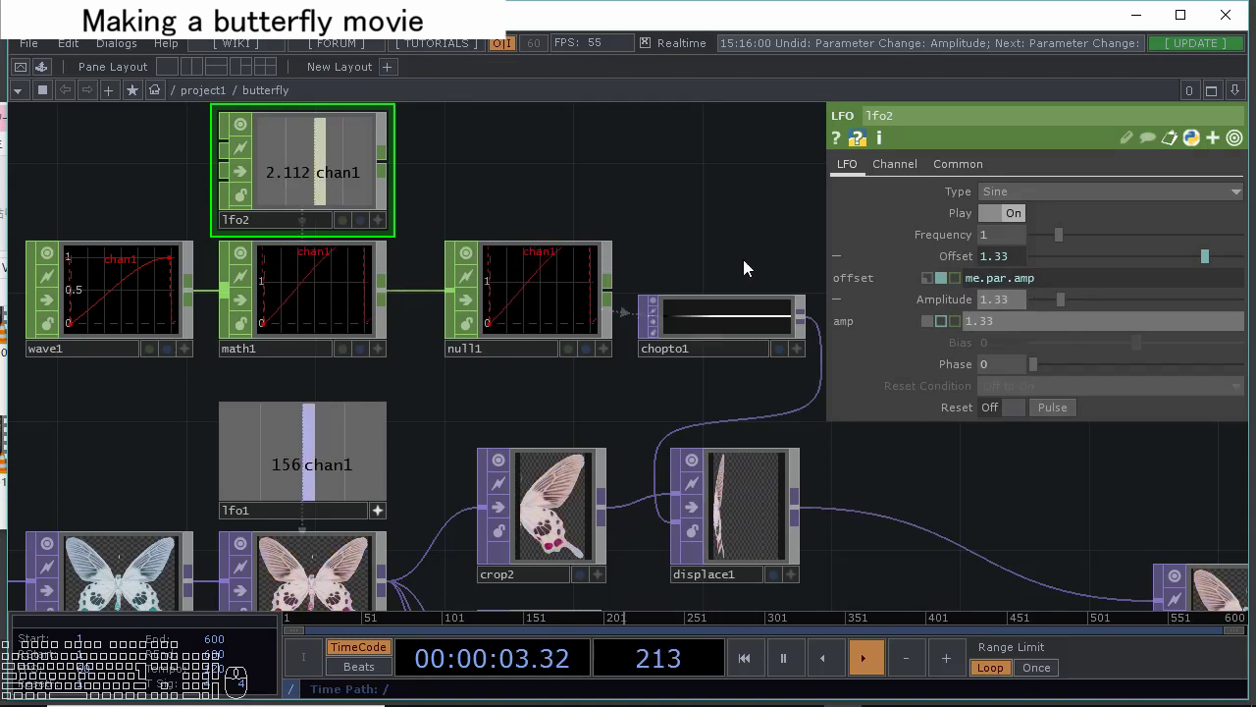
pyautogui.scroll(-3)
# Copy-paste displace1 as displace2 and place it beside crop3.
pyautogui.click(459, 336)
pyautogui.press('ctrl+c')
pyautogui.press('ctrl+v')
pyautogui.moveTo(492, 465); pyautogui.dragTo(561, 438)
pyautogui.click(561, 446)
# Wire crop3 into displace2 and displace2's output into over1.
pyautogui.moveTo(339, 483); pyautogui.dragTo(449, 463)
pyautogui.click(639, 439)
pyautogui.moveTo(498, 461); pyautogui.dragTo(471, 488)
pyautogui.moveTo(266, 466); pyautogui.dragTo(347, 461)
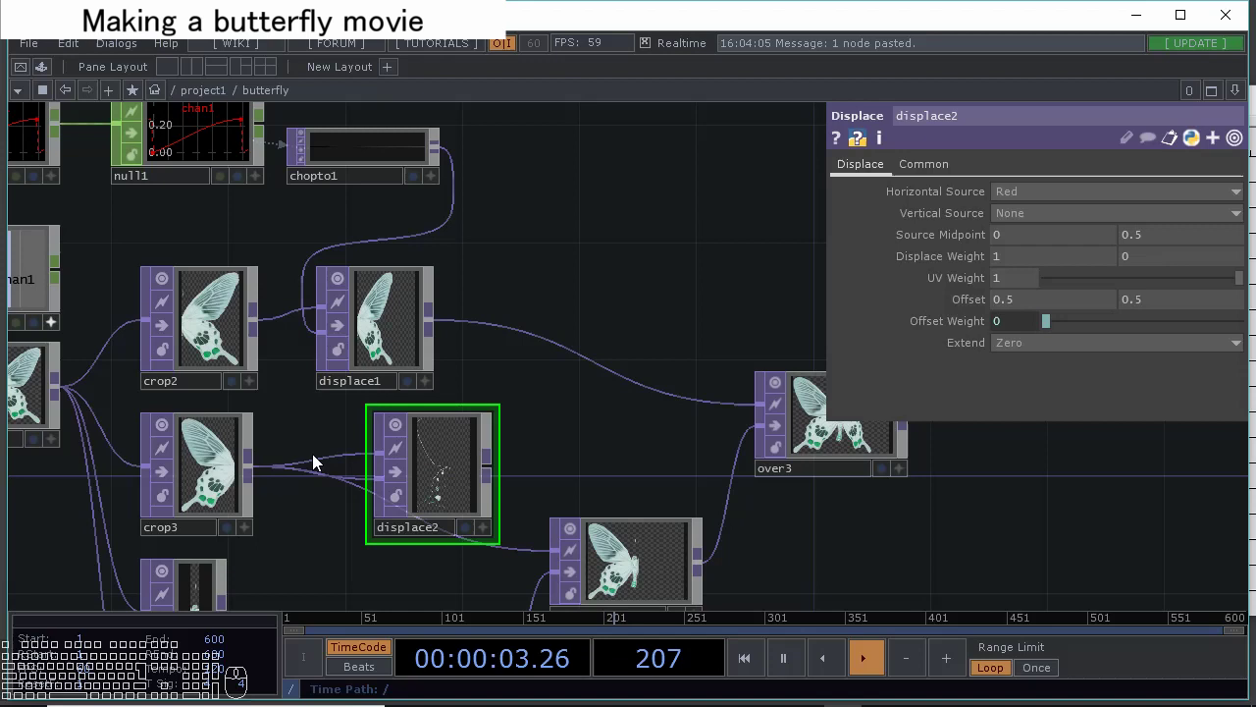
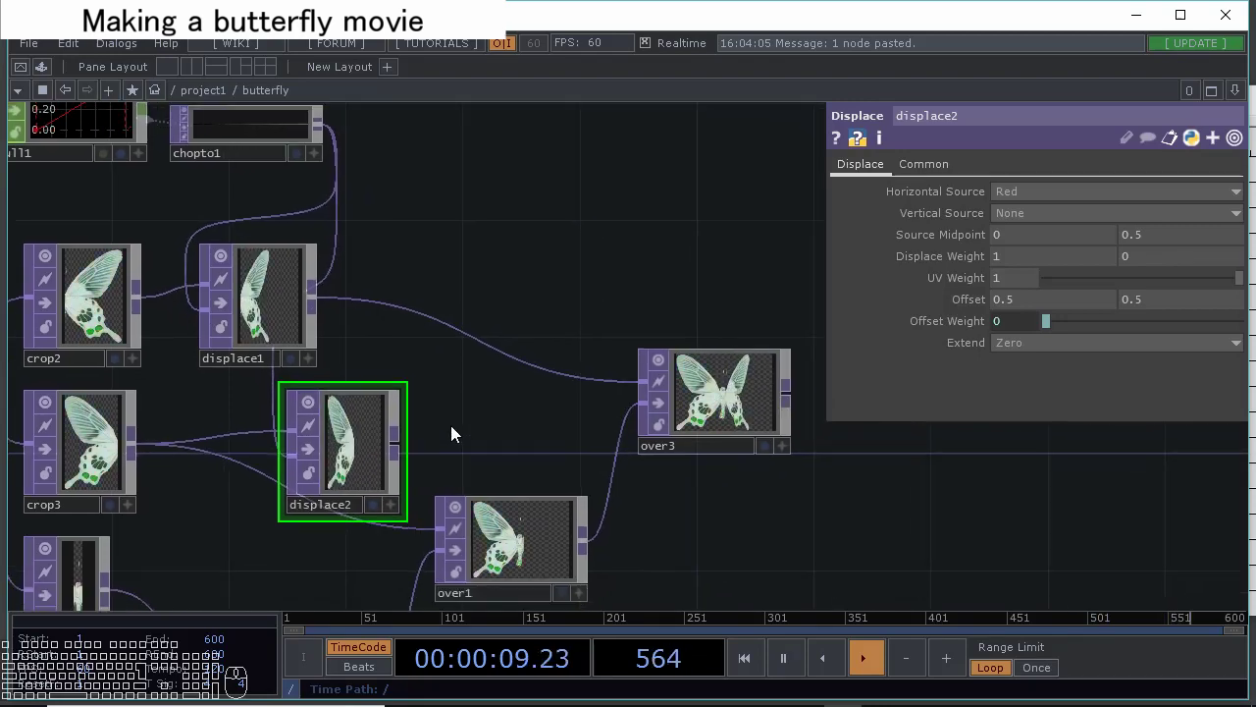
pyautogui.moveTo(401, 442); pyautogui.dragTo(370, 488)
pyautogui.moveTo(368, 529); pyautogui.dragTo(398, 524)
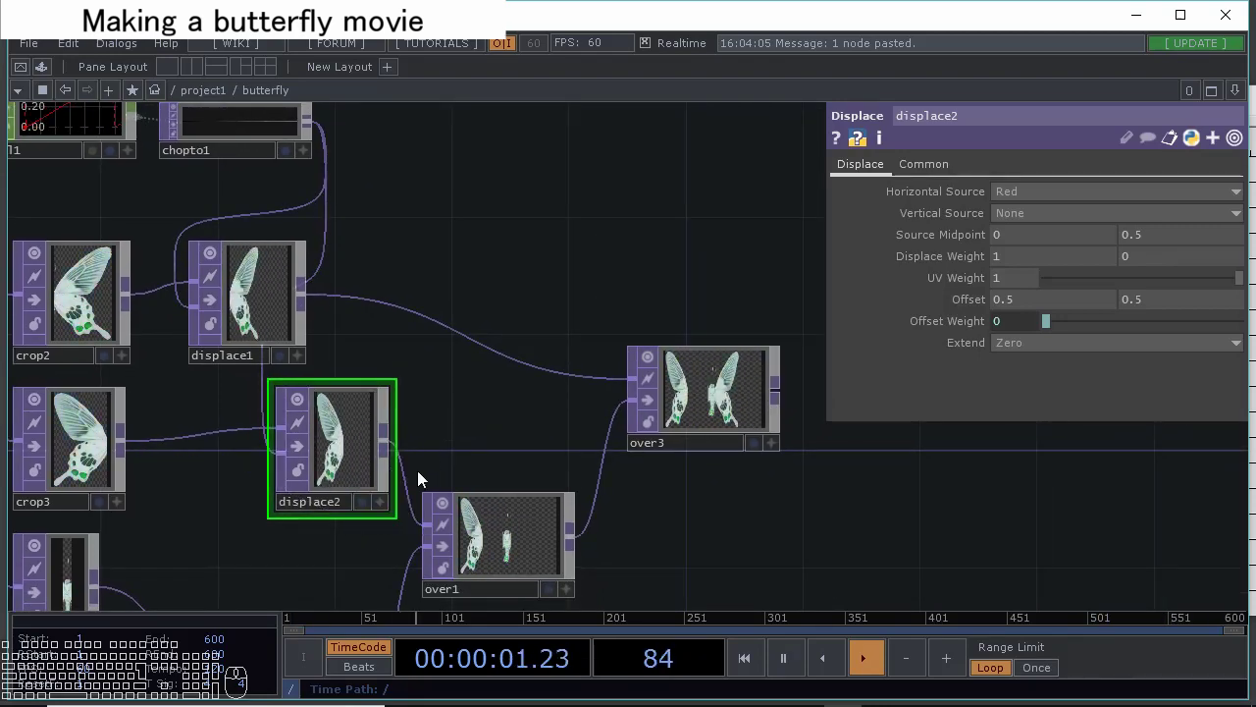
pyautogui.click(455, 429)
pyautogui.moveTo(336, 513); pyautogui.dragTo(301, 520)
# Add a Flip TOP, flip1, routing chopto1 into displace2.
pyautogui.click(383, 278)
pyautogui.click(331, 300)
pyautogui.click(361, 282)
pyautogui.click(193, 160)
pyautogui.click(396, 276)
pyautogui.moveTo(387, 279); pyautogui.dragTo(425, 269)
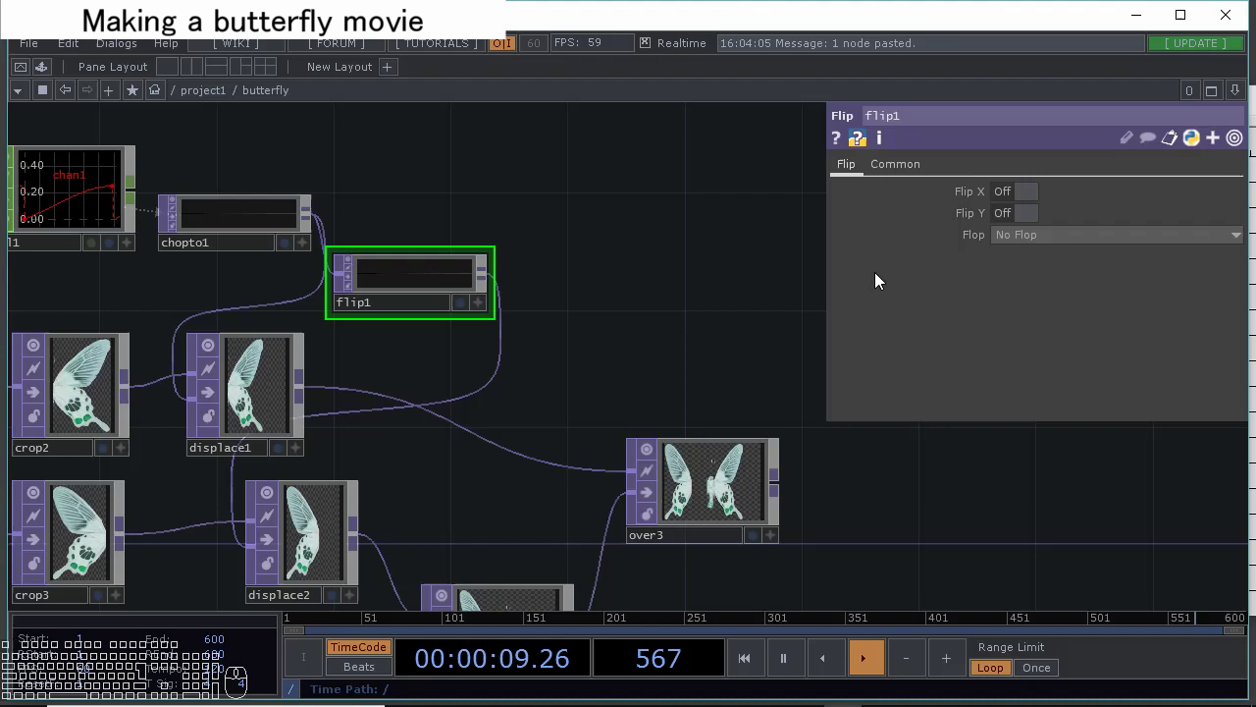
# Turn on flip1's horizontal flip and set displace2's displace weight to -1.
pyautogui.click(1026, 199)
pyautogui.moveTo(578, 334); pyautogui.dragTo(568, 287)
pyautogui.moveTo(438, 446); pyautogui.dragTo(460, 429)
pyautogui.scroll(-3)
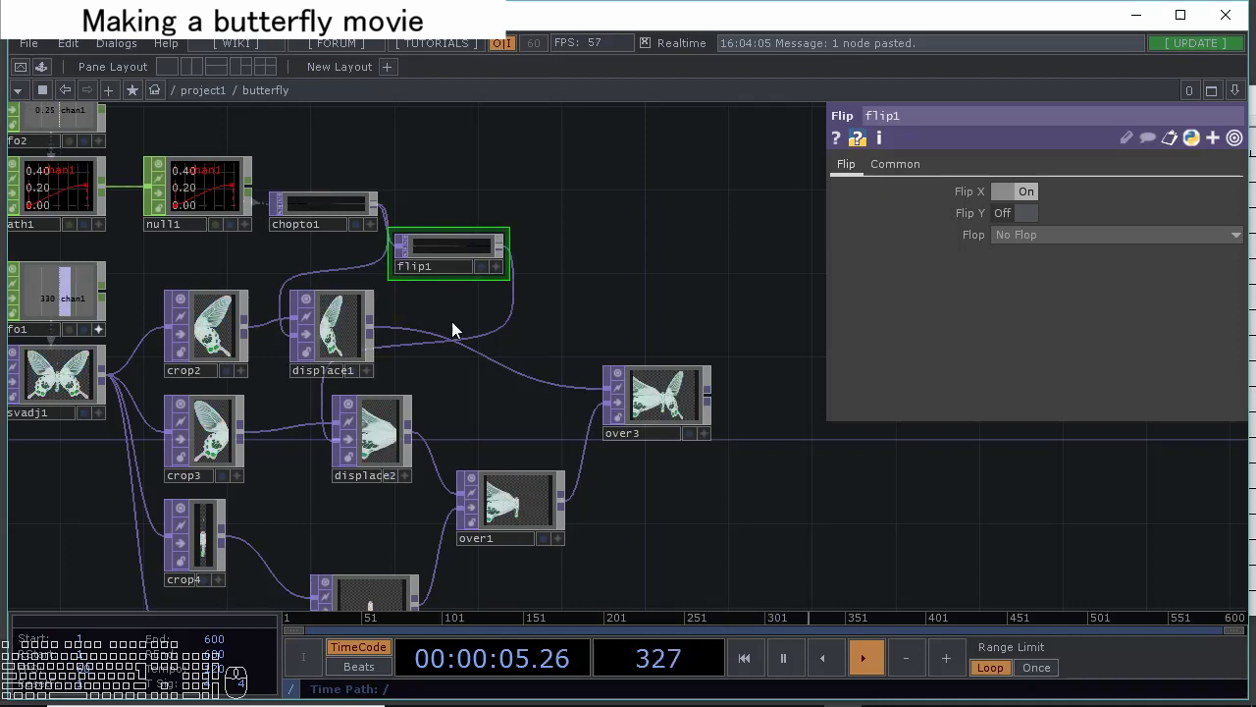
pyautogui.click(491, 410)
pyautogui.click(393, 442)
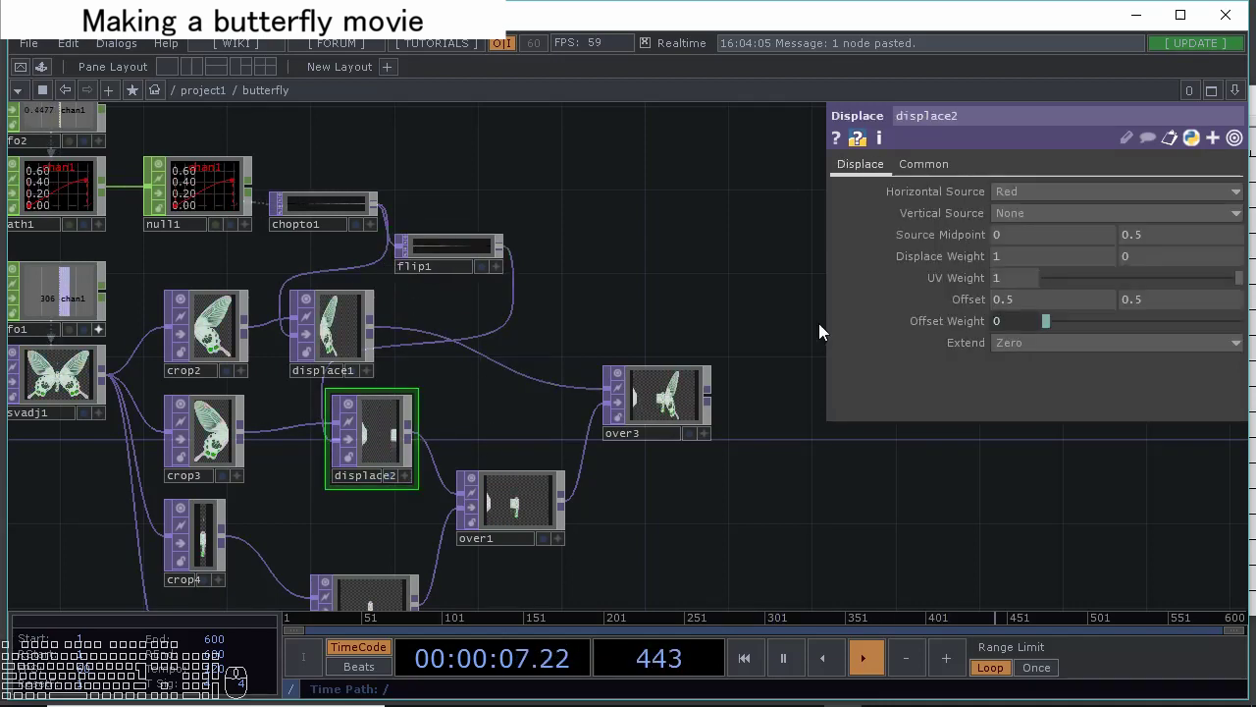
pyautogui.moveTo(1029, 266); pyautogui.dragTo(923, 299)
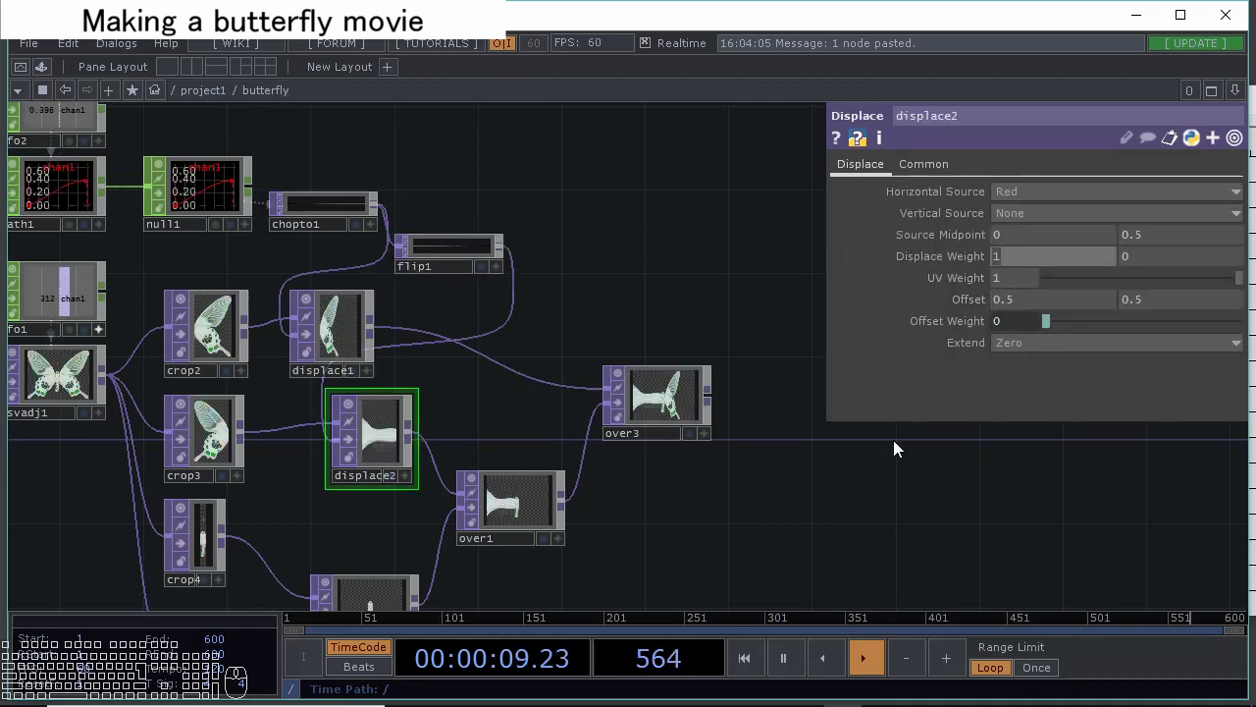
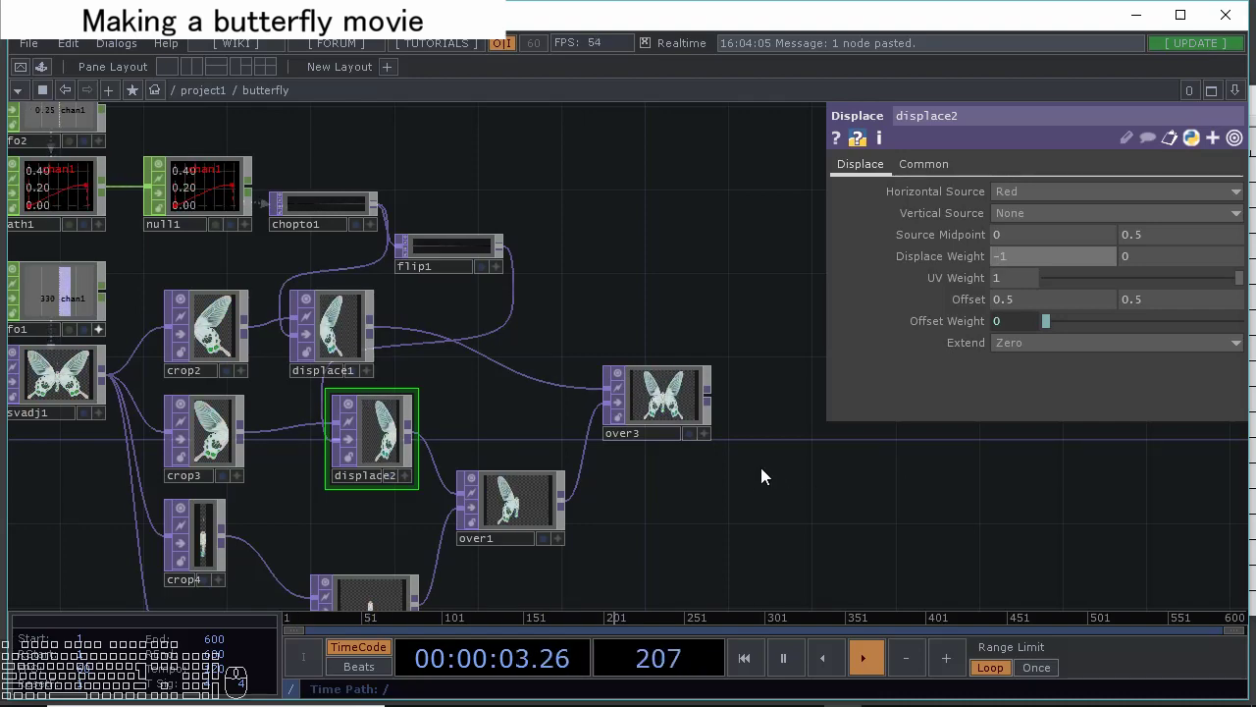
pyautogui.moveTo(689, 427); pyautogui.dragTo(633, 396)
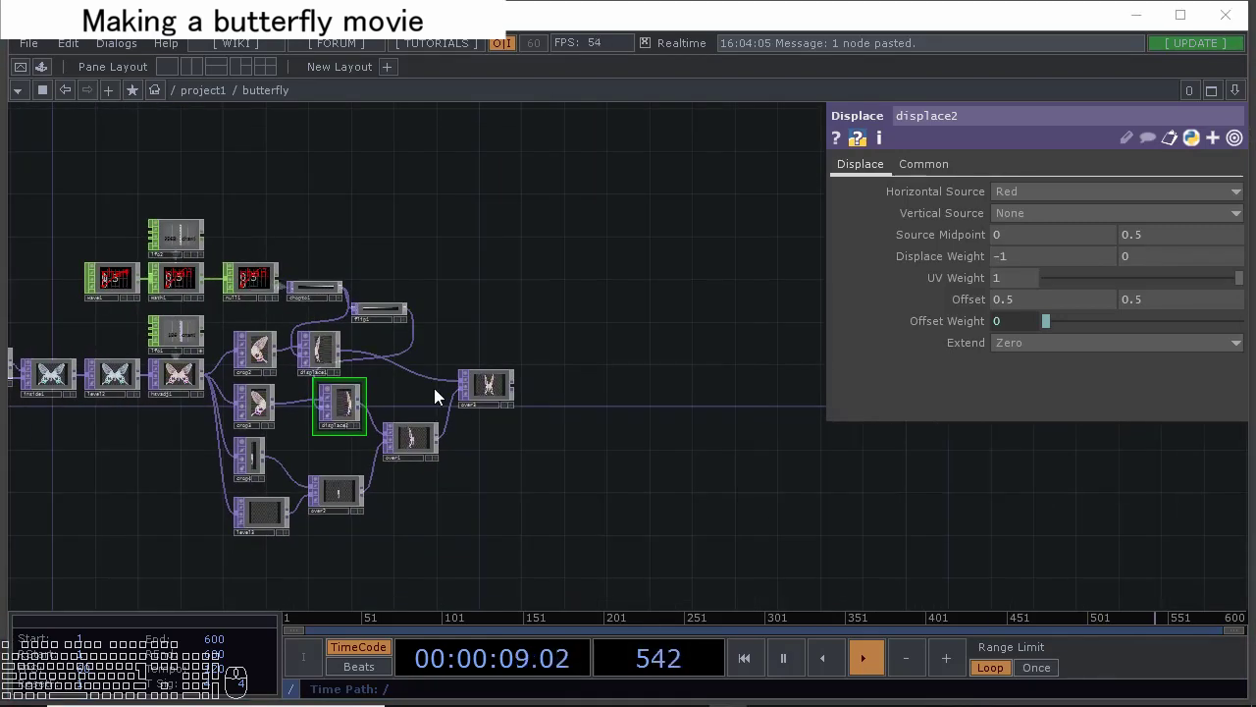
# Inside butterfly, add an Out TOP, out1, after over3.
pyautogui.moveTo(573, 246); pyautogui.dragTo(268, 300)
pyautogui.moveTo(286, 286); pyautogui.dragTo(144, 285)
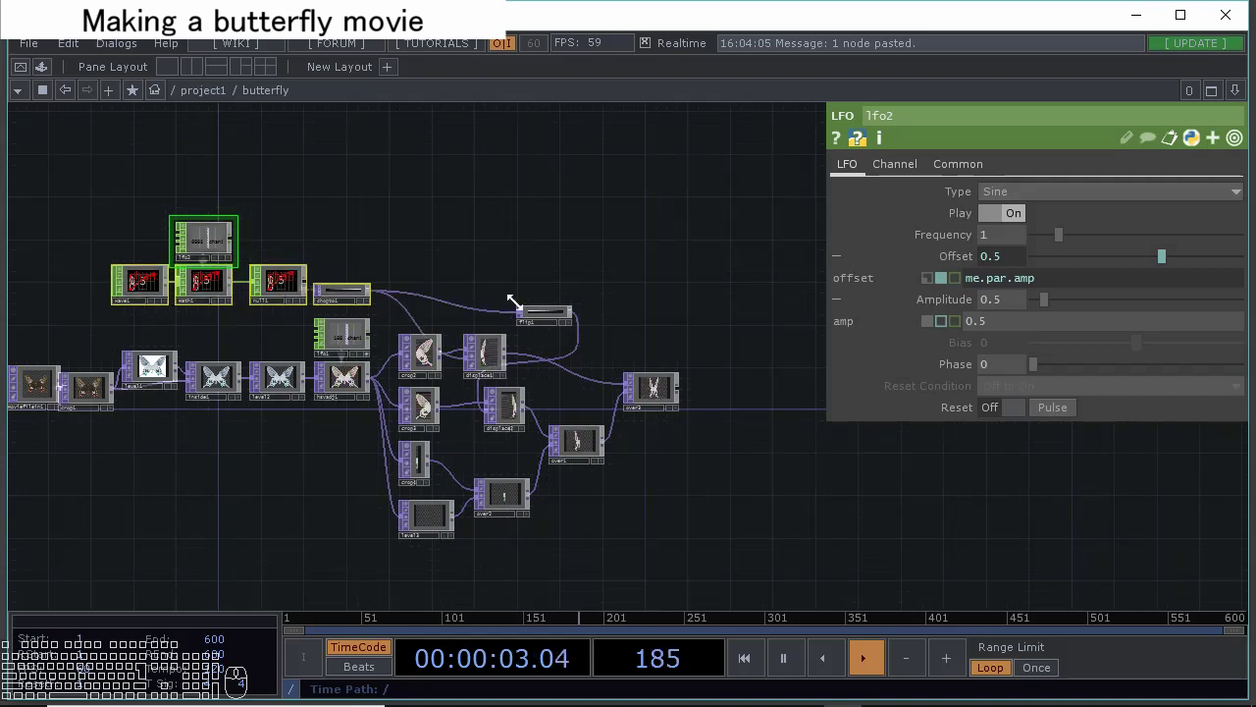
pyautogui.moveTo(552, 315); pyautogui.dragTo(426, 276)
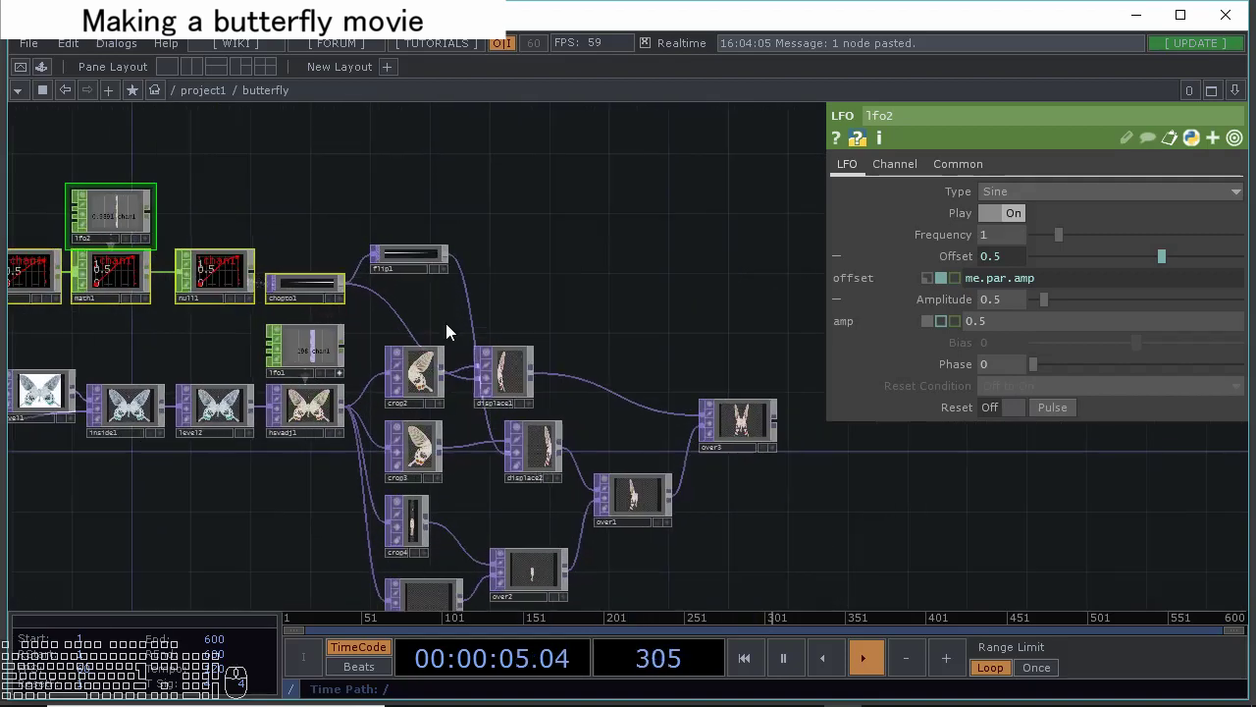
pyautogui.click(440, 315)
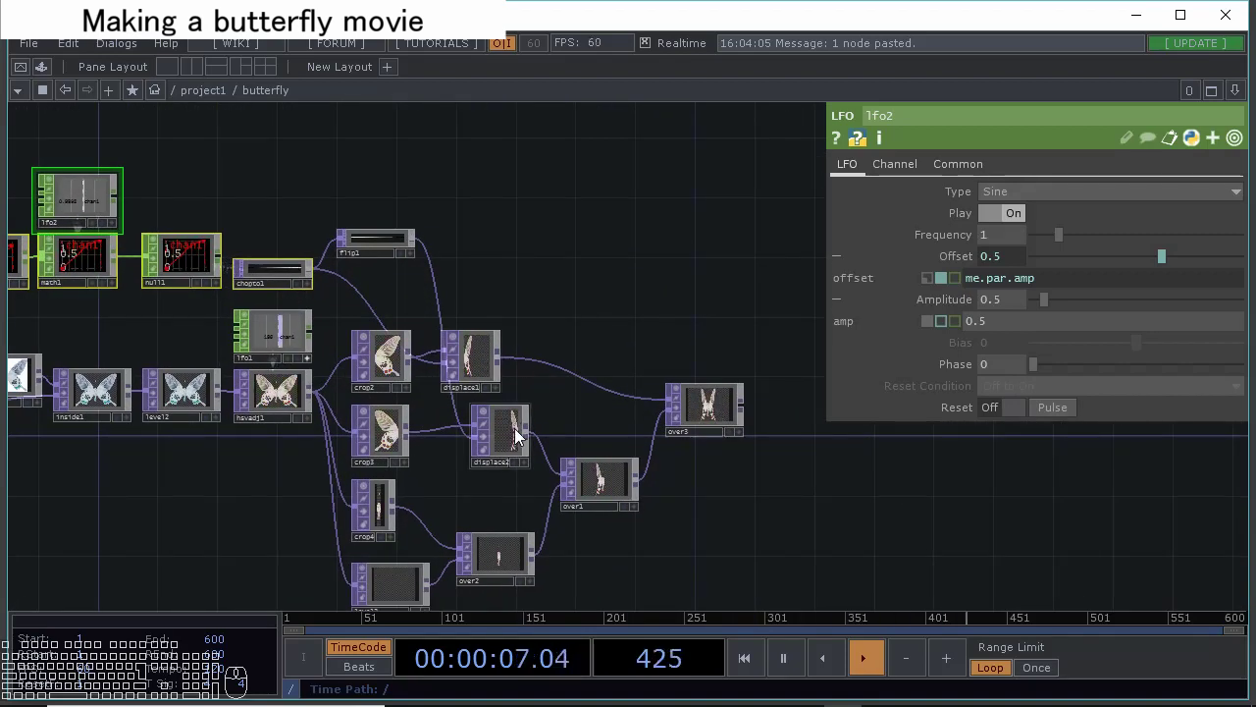
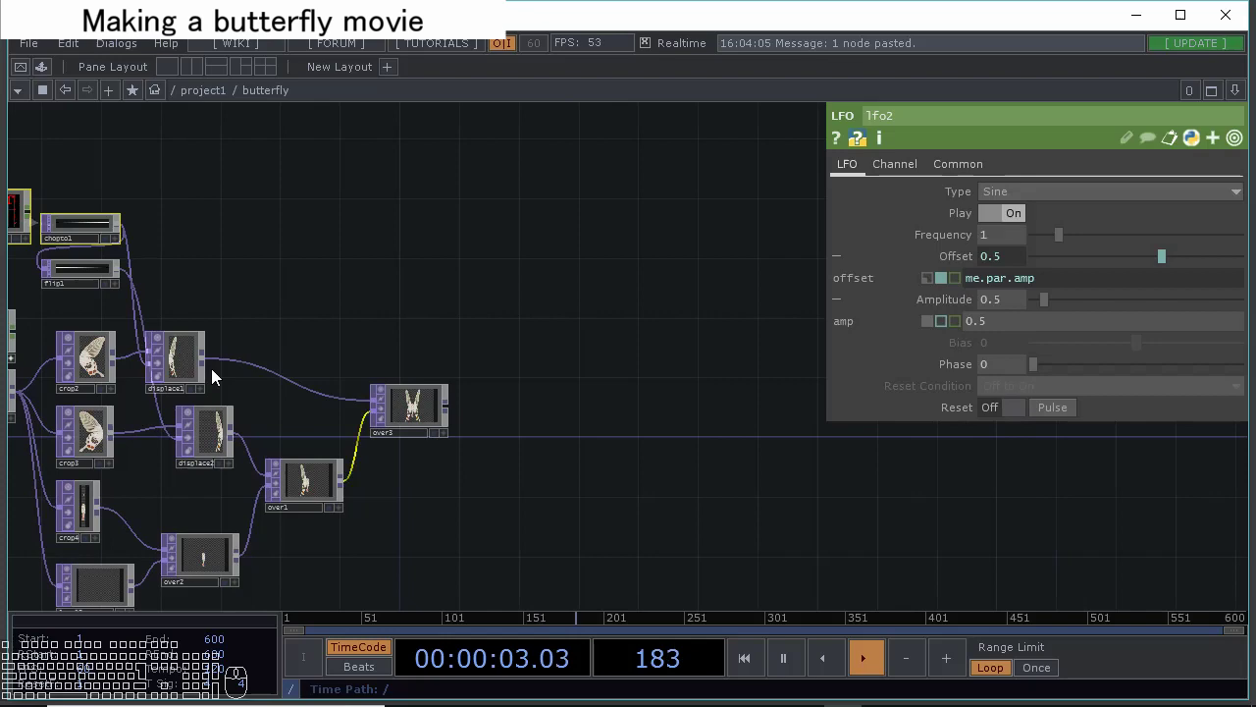
pyautogui.moveTo(184, 357); pyautogui.dragTo(312, 359)
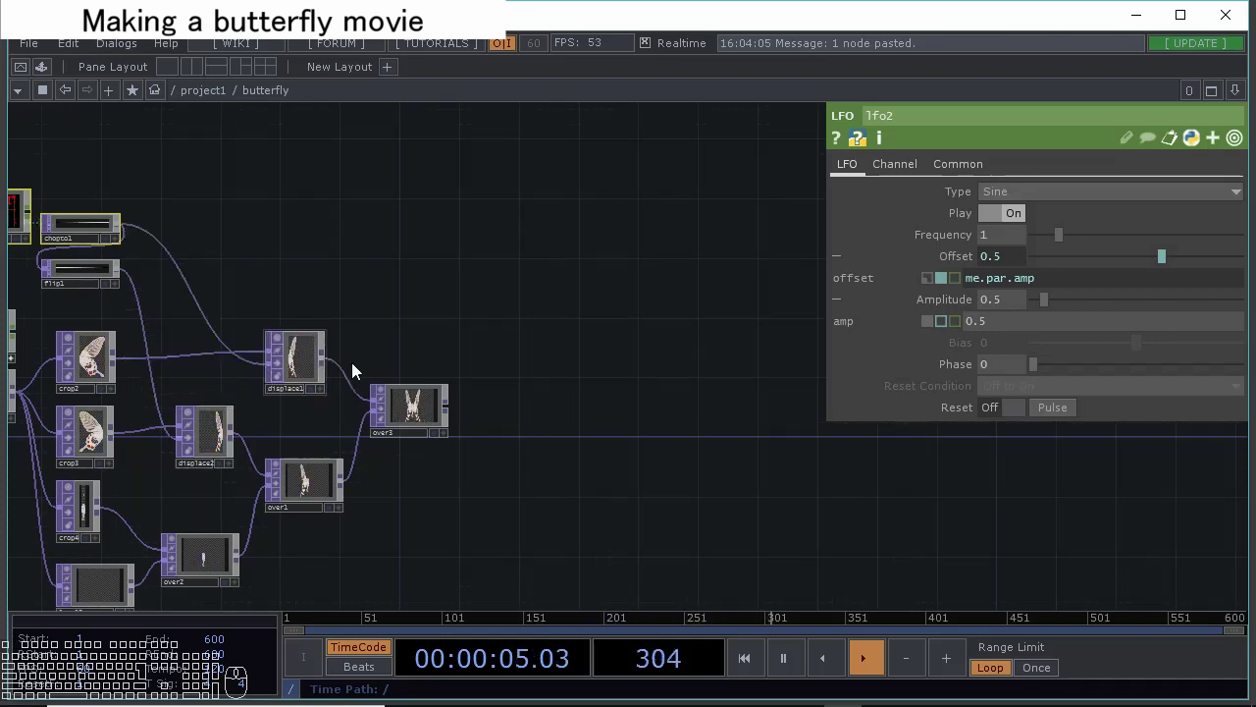
pyautogui.click(512, 388)
pyautogui.click(410, 396)
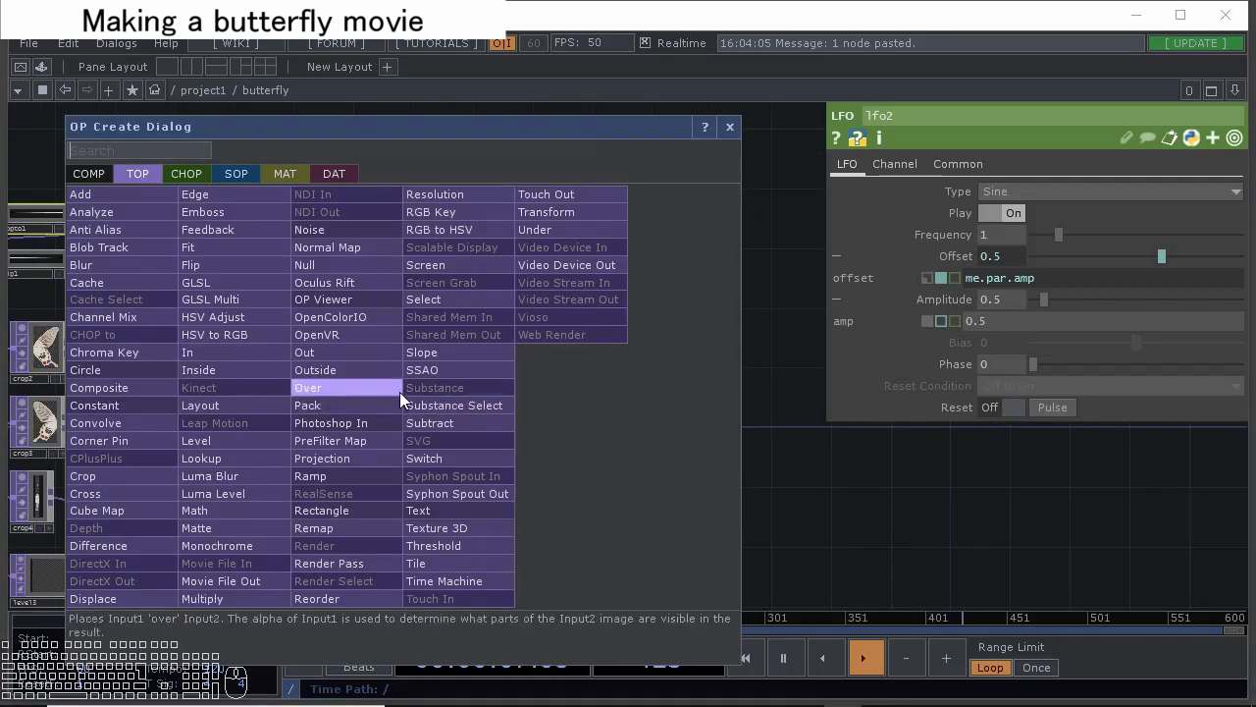
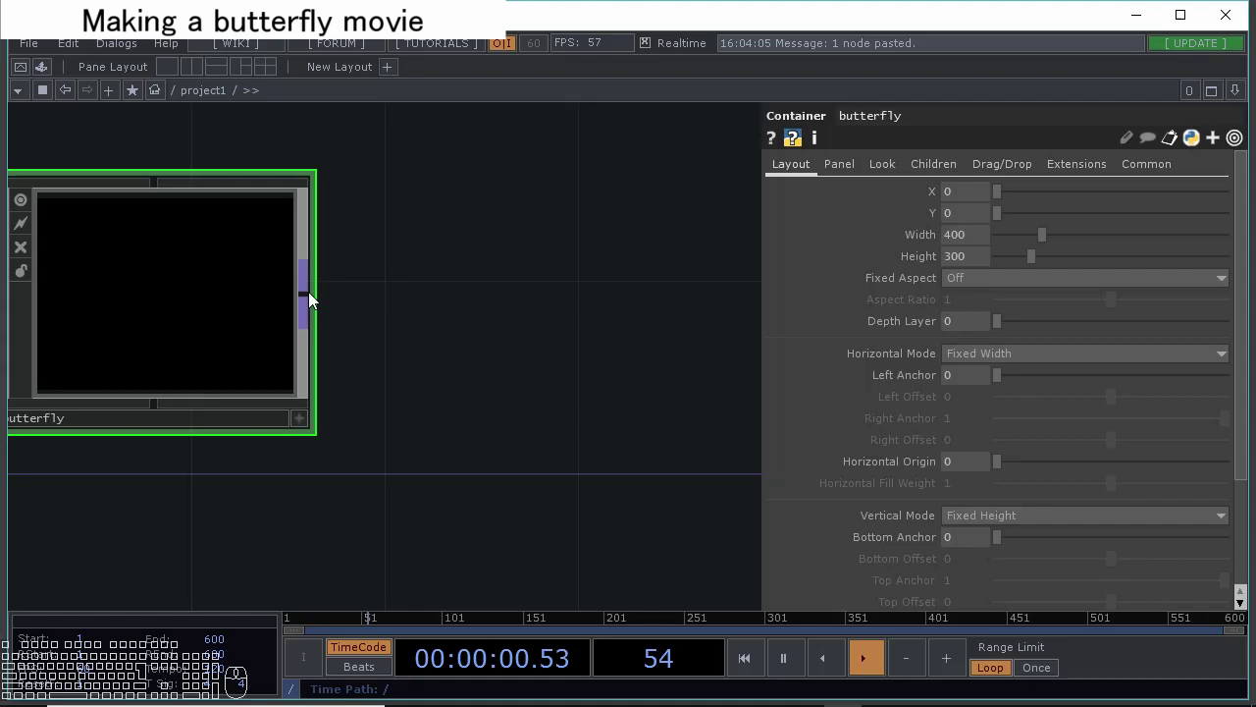
# At /project1, create null1 wired from the butterfly component's output.
pyautogui.click(310, 298)
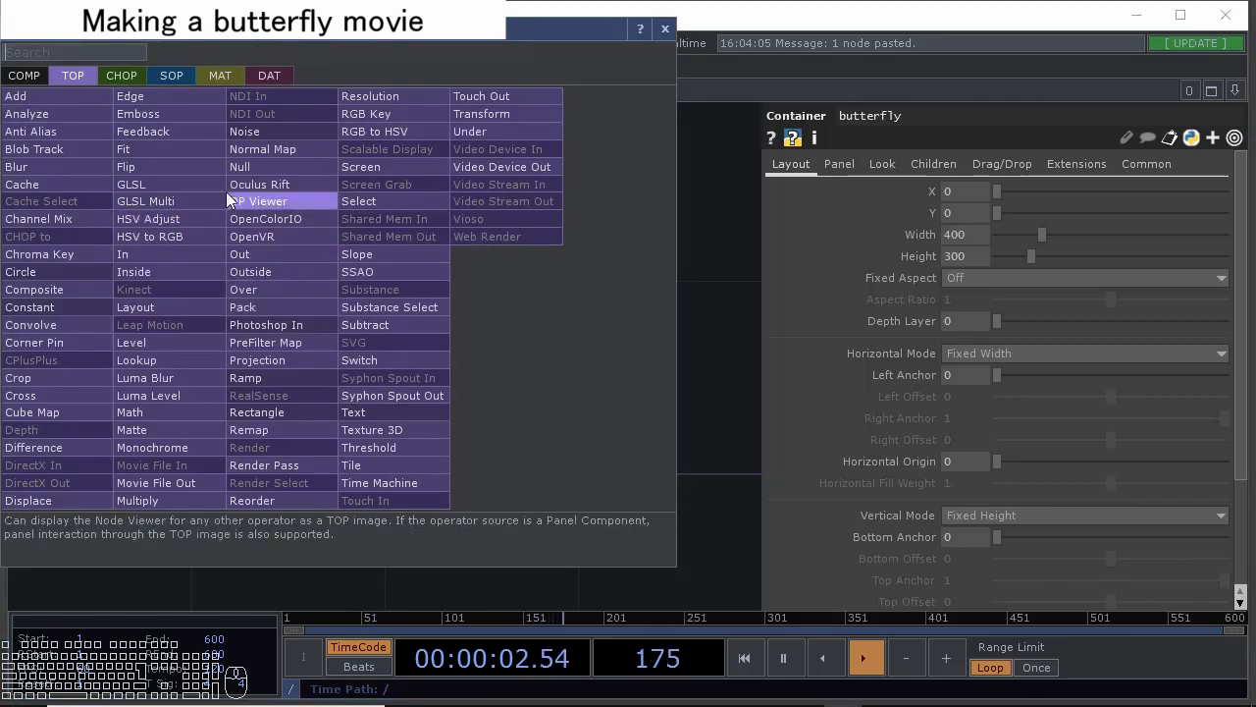
pyautogui.click(274, 170)
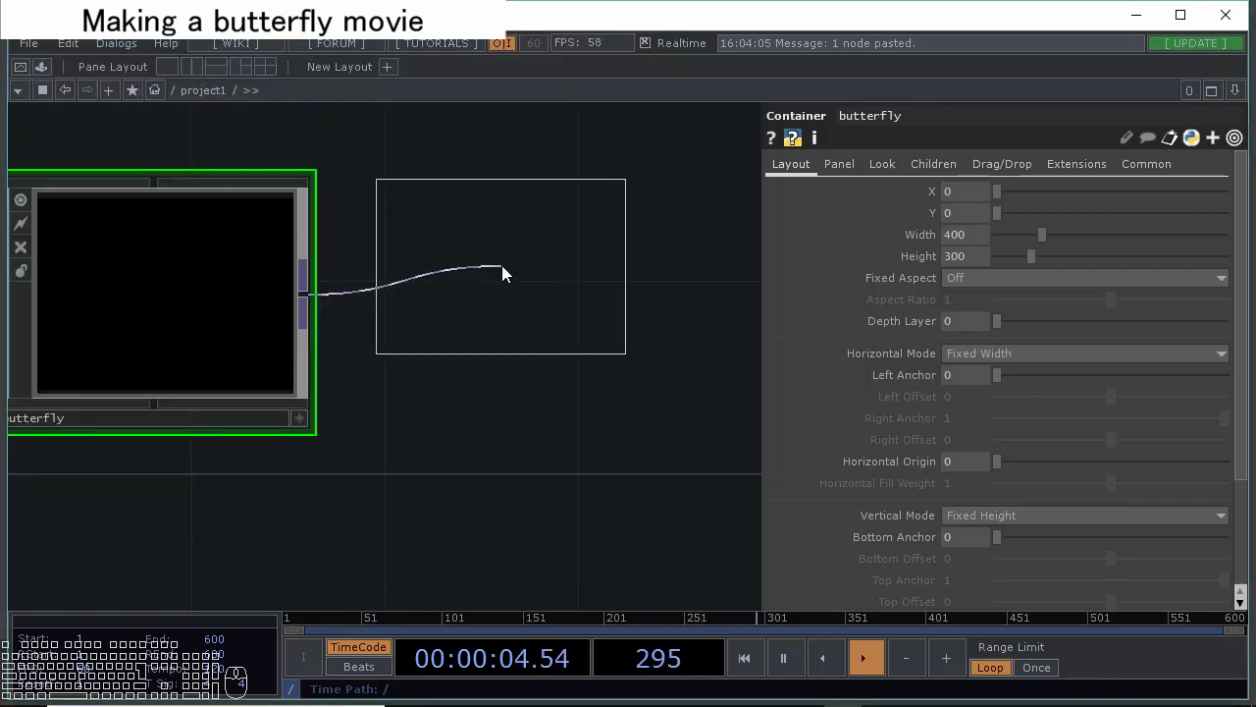
pyautogui.click(508, 271)
pyautogui.click(453, 396)
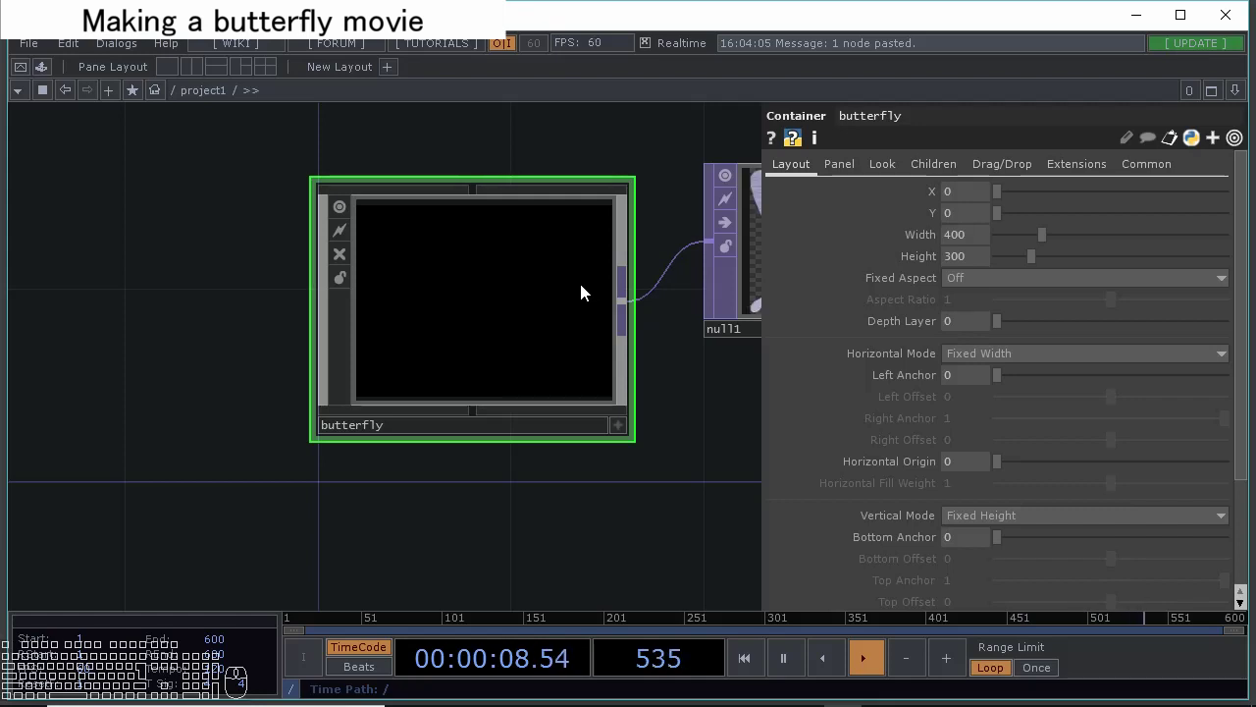
pyautogui.click(691, 224)
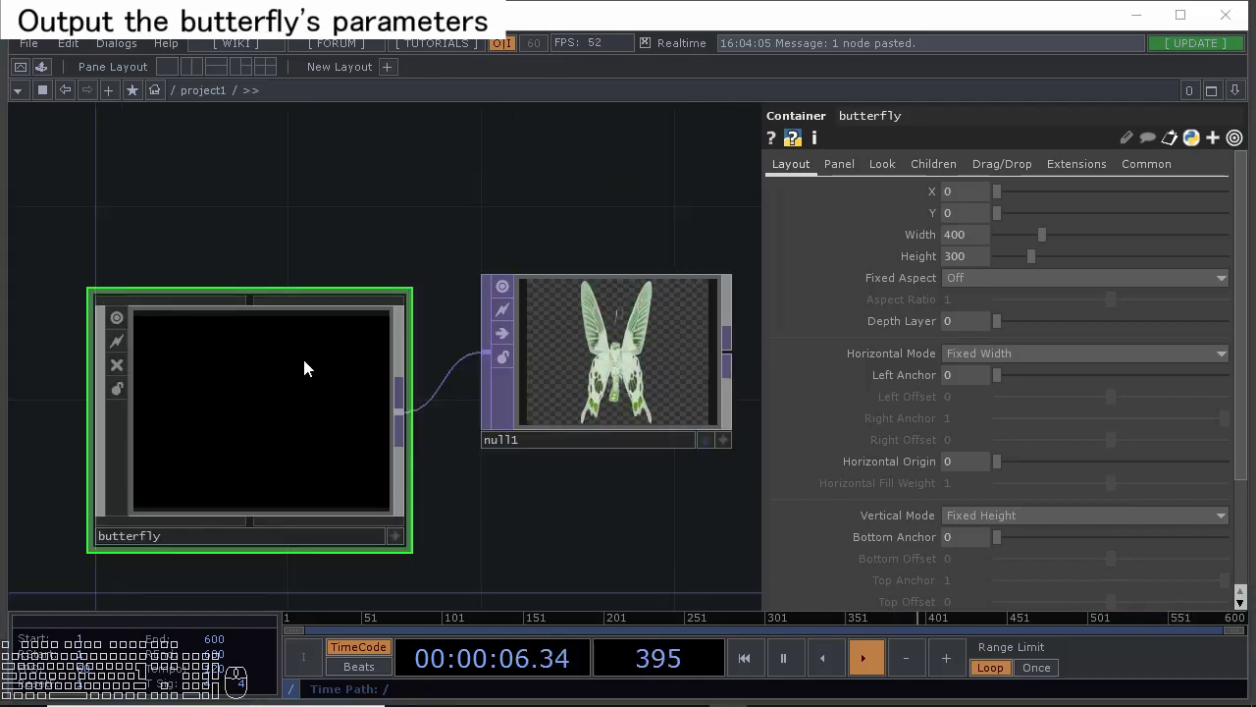
# Check out1's settings inside butterfly and return to the top level.
pyautogui.click(312, 386)
pyautogui.click(315, 406)
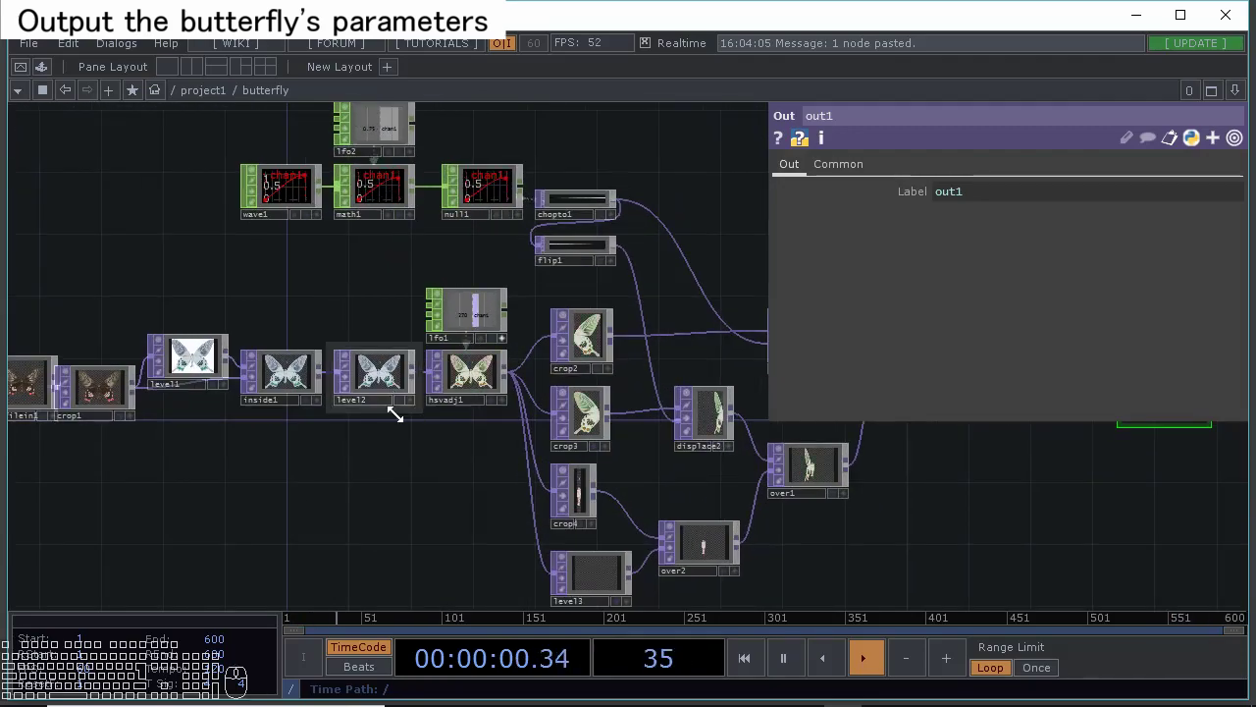
pyautogui.click(382, 379)
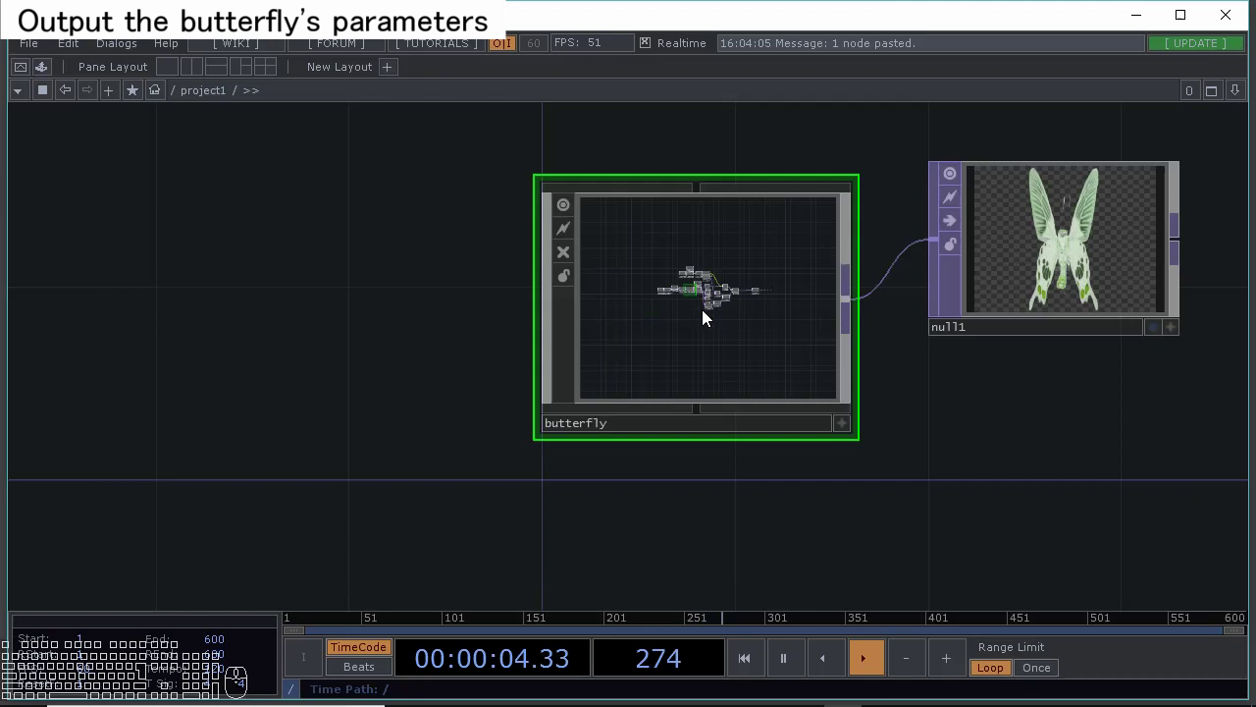
# Open Customize Component for butterfly and move the Component Editor aside.
pyautogui.moveTo(510, 315); pyautogui.dragTo(505, 367)
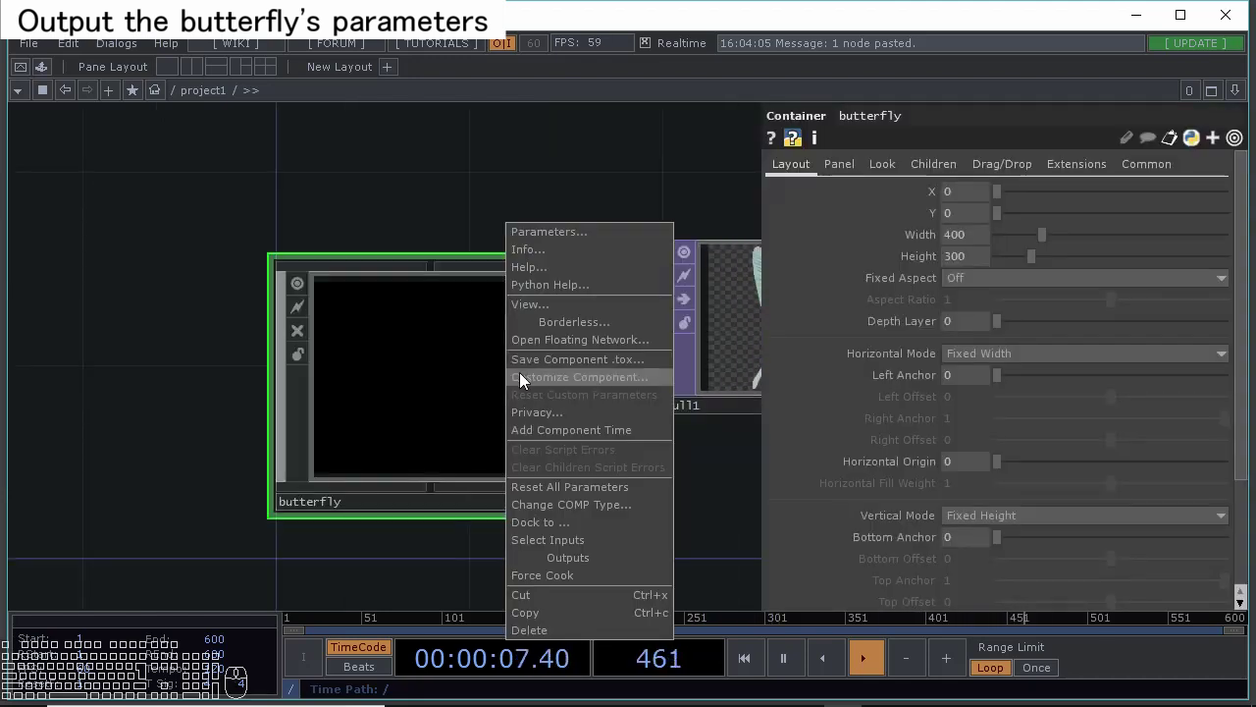
pyautogui.click(544, 381)
pyautogui.moveTo(630, 24); pyautogui.dragTo(980, 537)
# Open a floating Parameters window for the butterfly container.
pyautogui.click(470, 380)
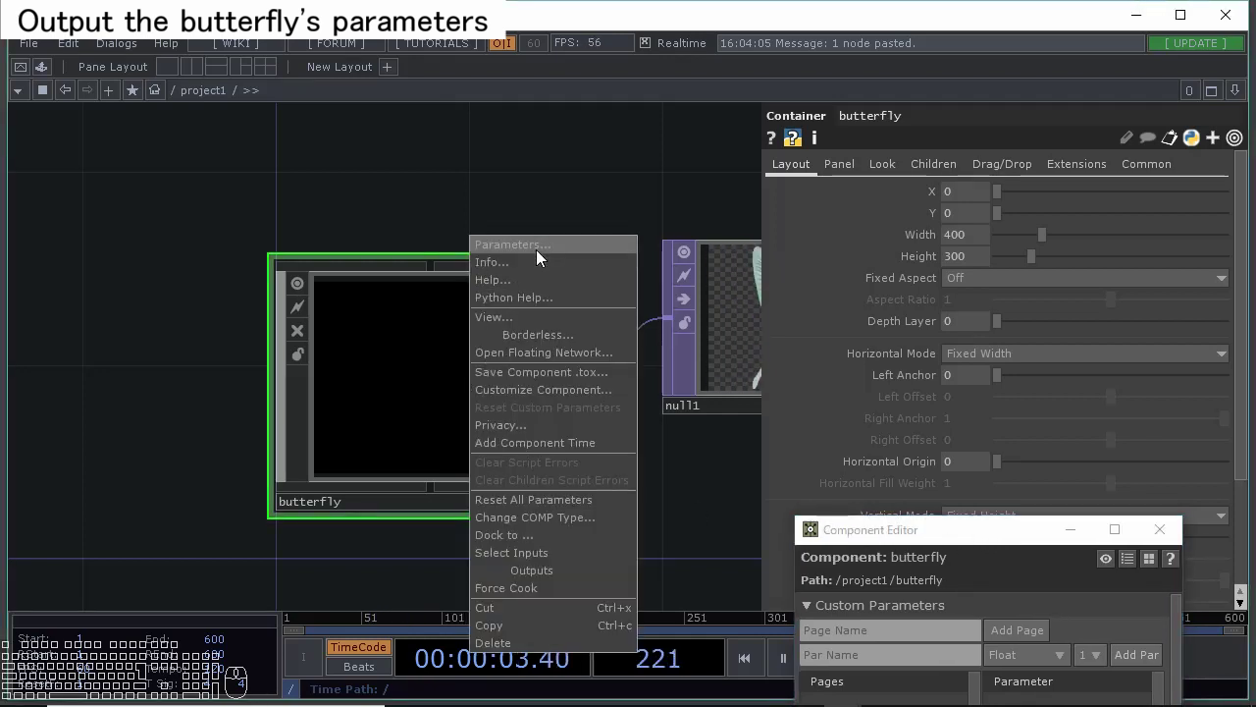
pyautogui.click(543, 256)
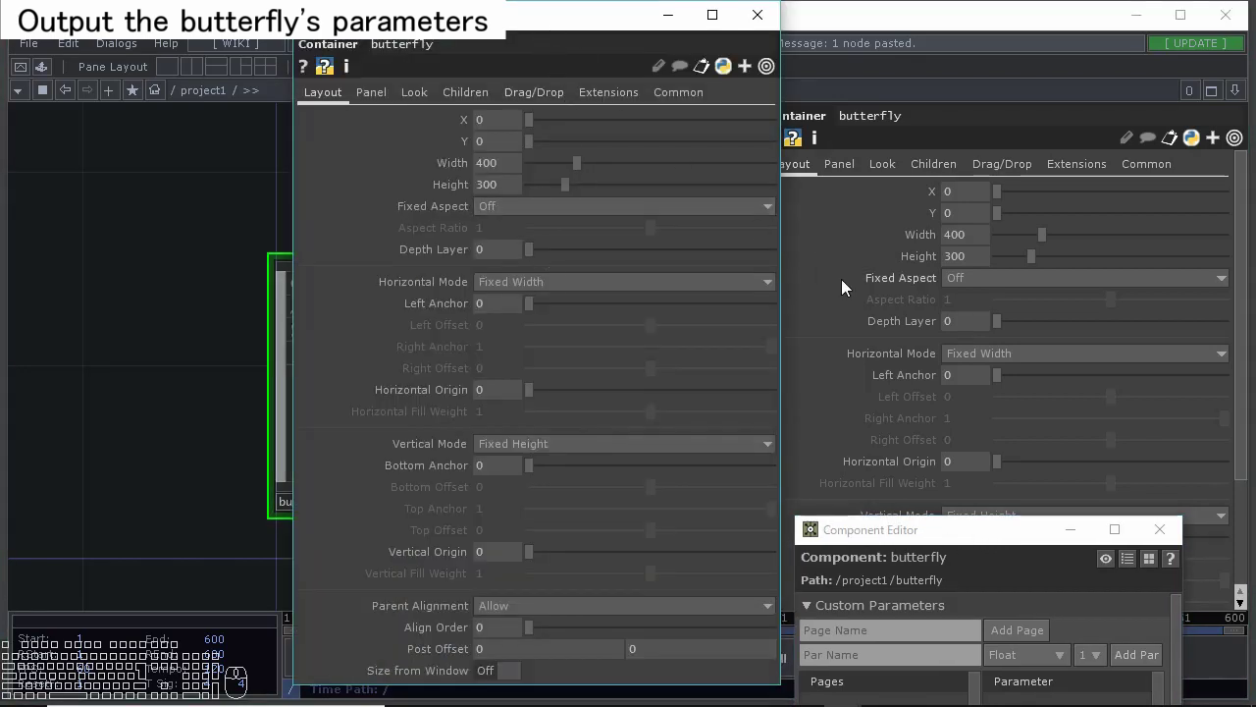
pyautogui.click(854, 283)
pyautogui.click(854, 283)
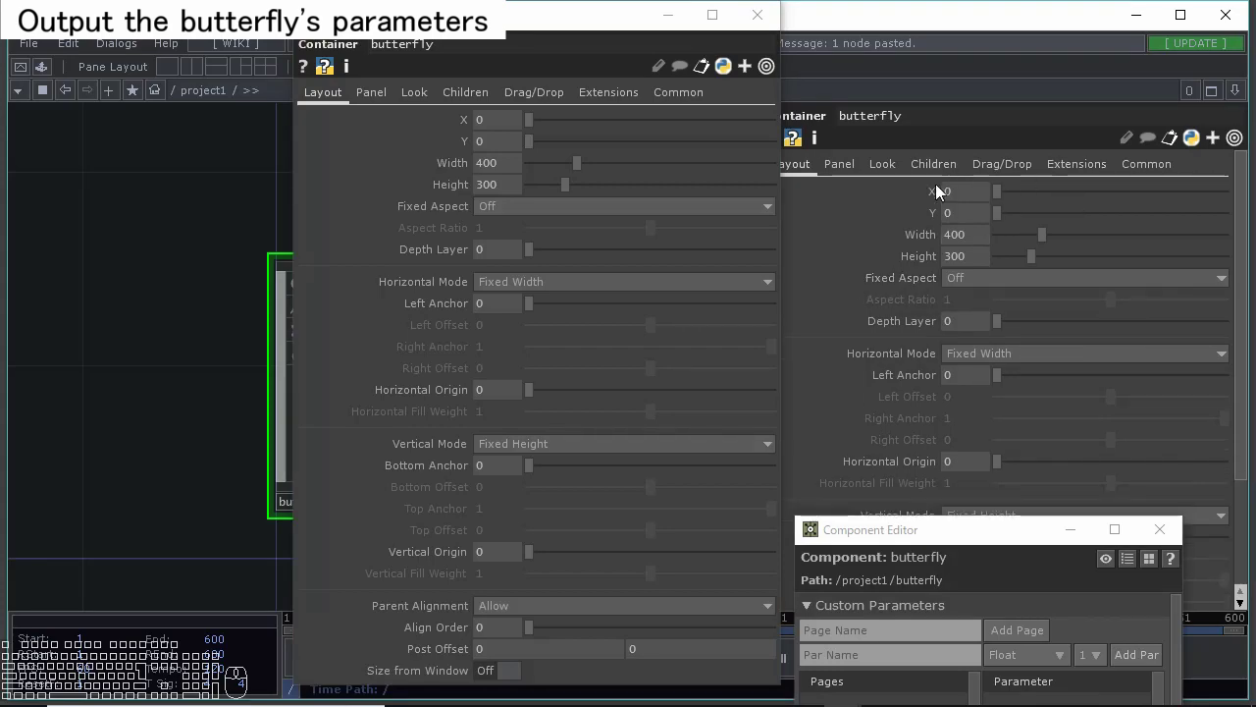
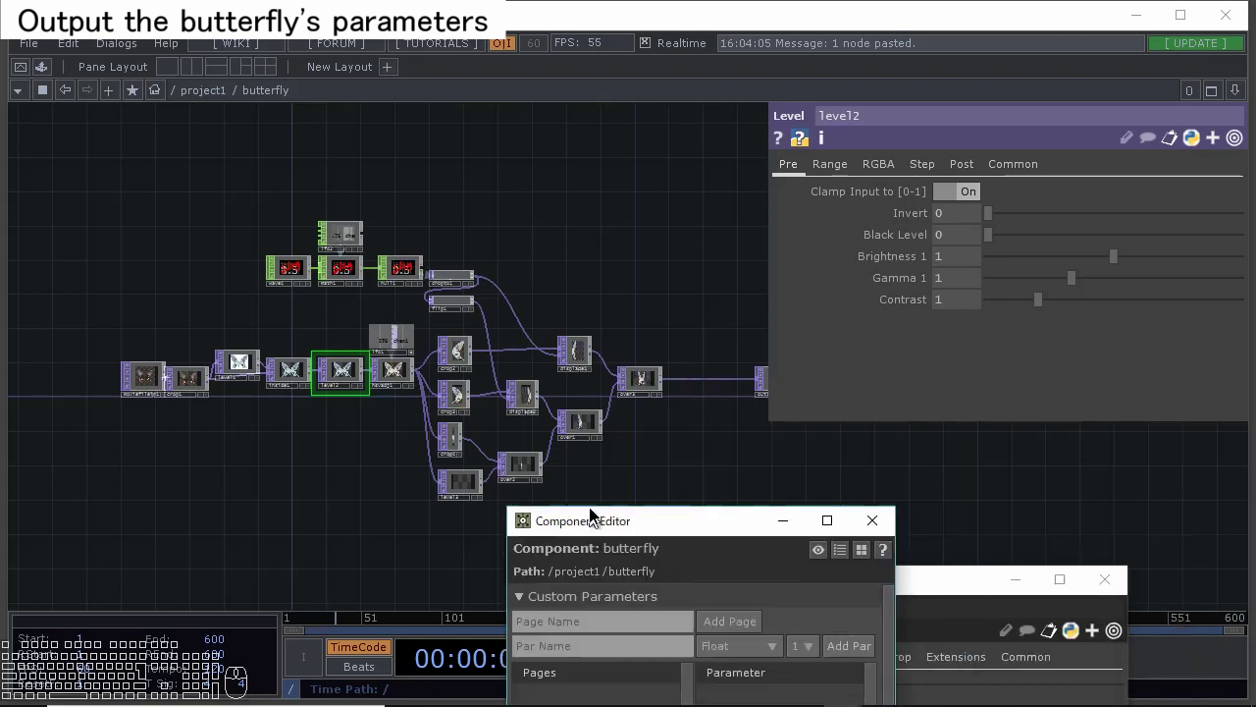
# Add a custom parameter page named Color in the Component Editor.
pyautogui.click(616, 405)
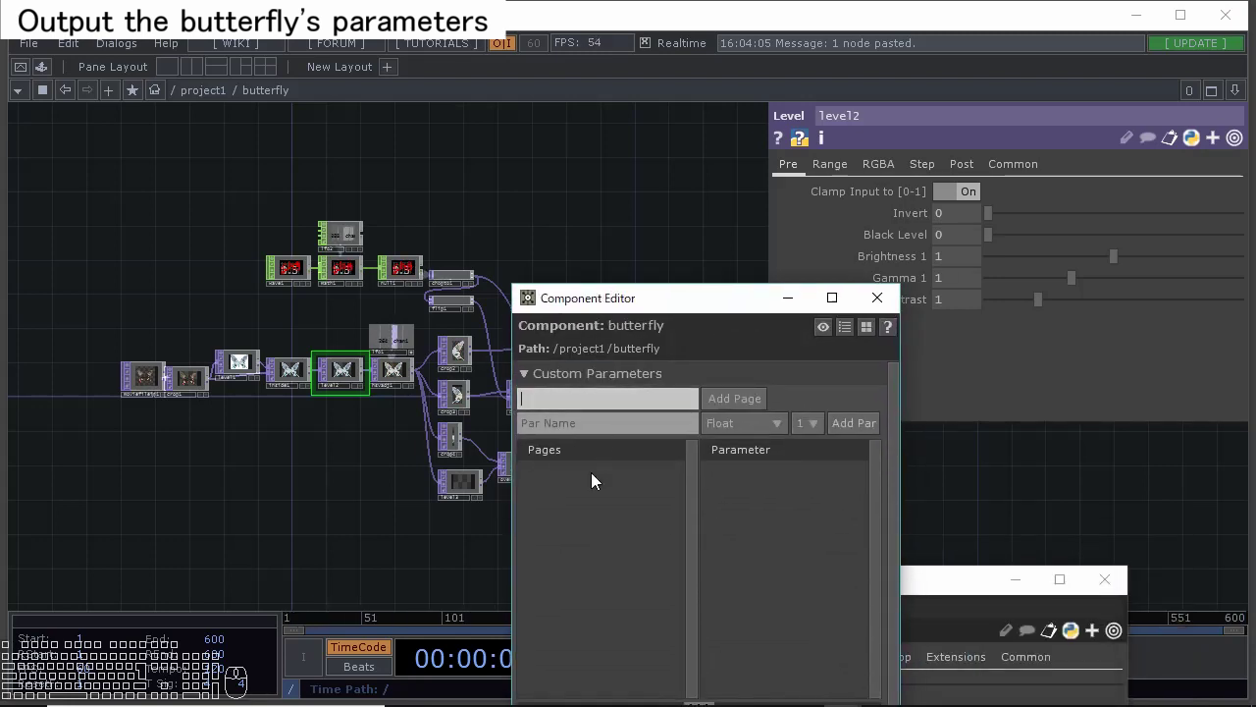
pyautogui.press('Return')
pyautogui.click(534, 405)
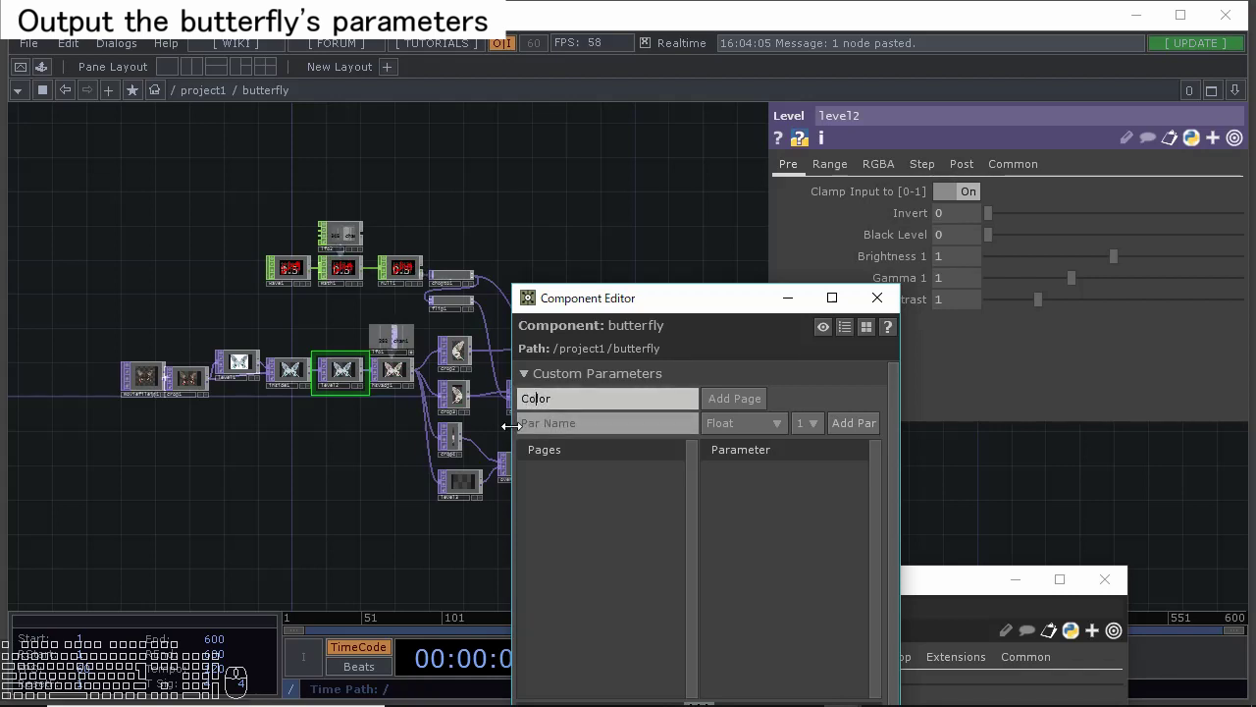
pyautogui.click(757, 402)
# Show the new Color page and arrange windows around level2 in the network.
pyautogui.moveTo(699, 308); pyautogui.dragTo(536, 316)
pyautogui.moveTo(811, 591); pyautogui.dragTo(668, 371)
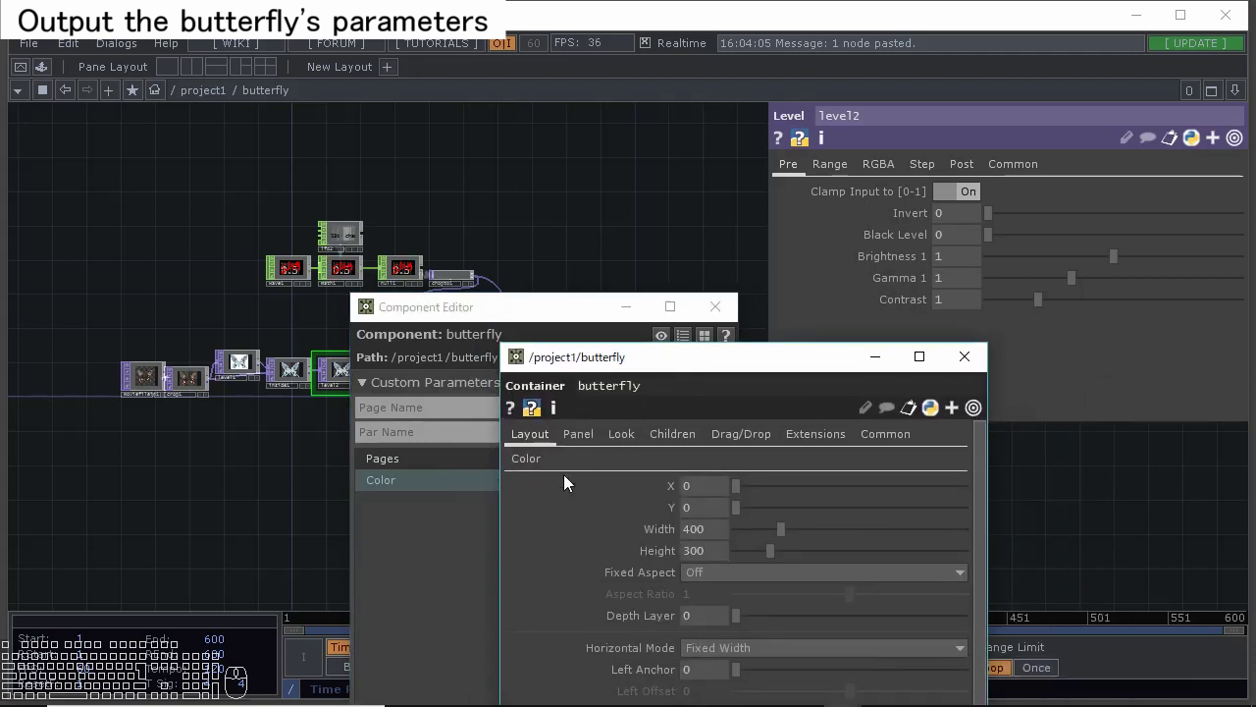
pyautogui.click(541, 467)
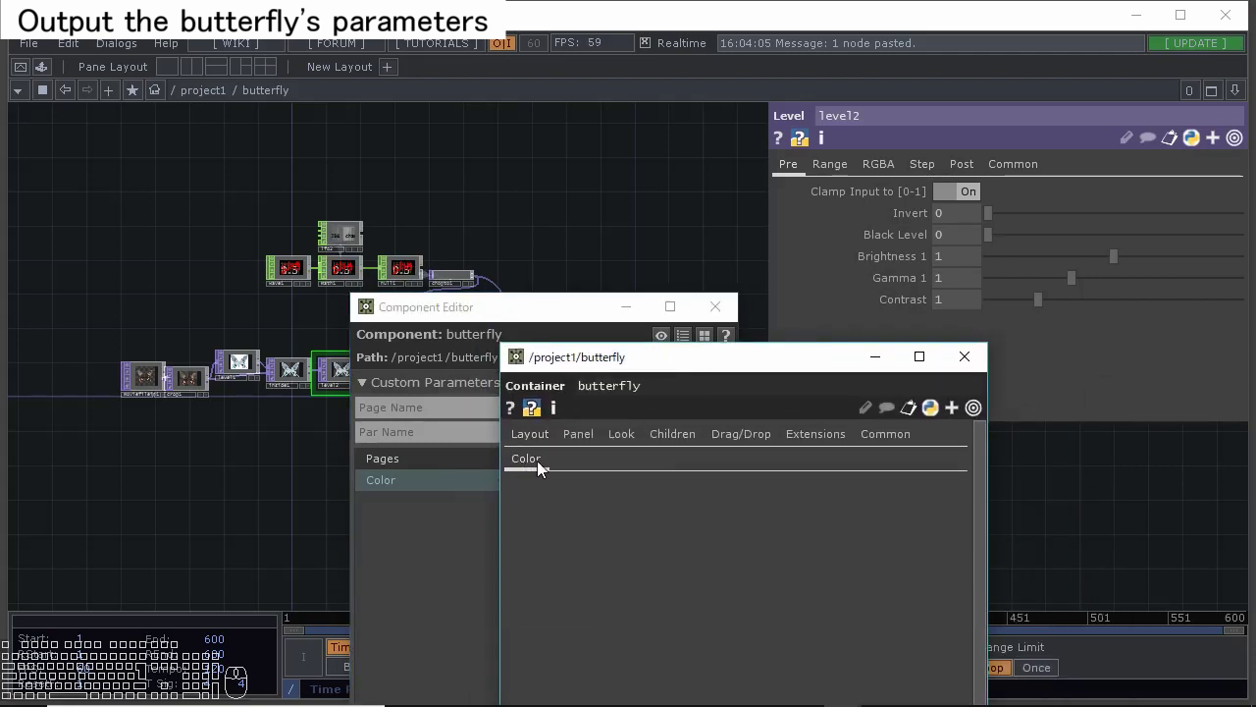
pyautogui.moveTo(671, 371); pyautogui.dragTo(894, 380)
pyautogui.moveTo(534, 322); pyautogui.dragTo(838, 548)
pyautogui.middleClick(409, 413)
pyautogui.click(472, 475)
pyautogui.click(837, 537)
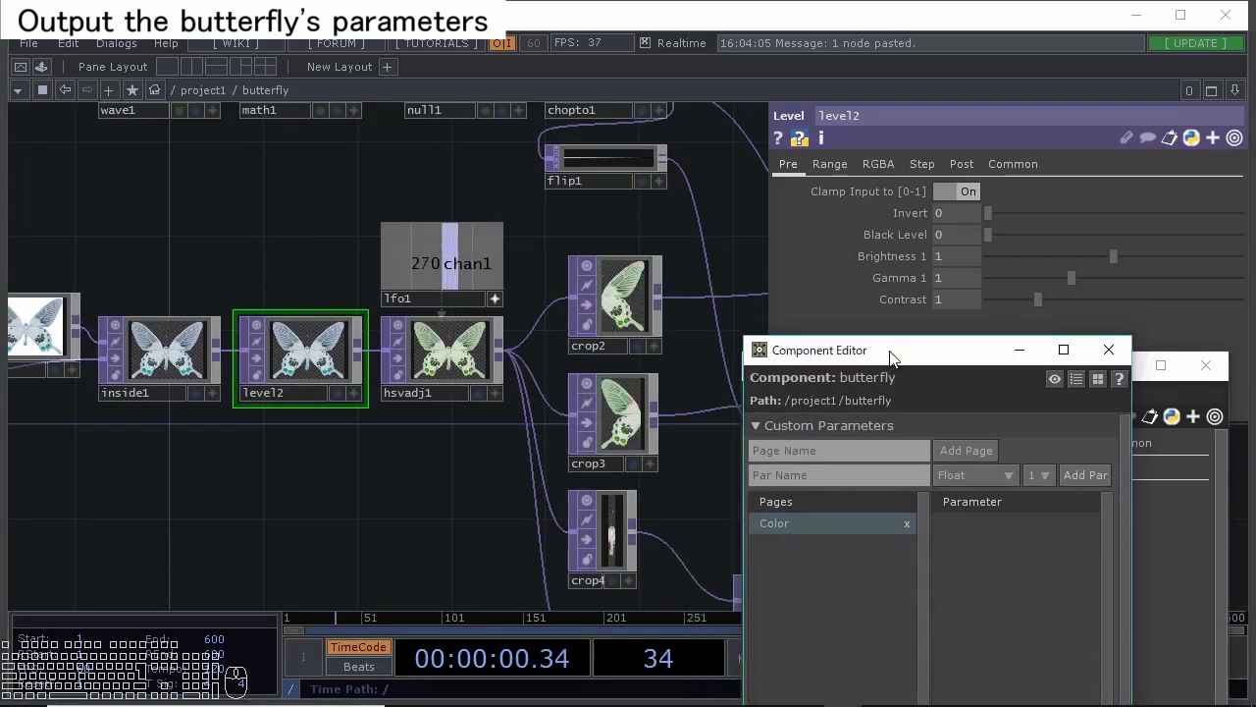
# Add level2's Black Level as a custom Color parameter and link it.
pyautogui.click(436, 451)
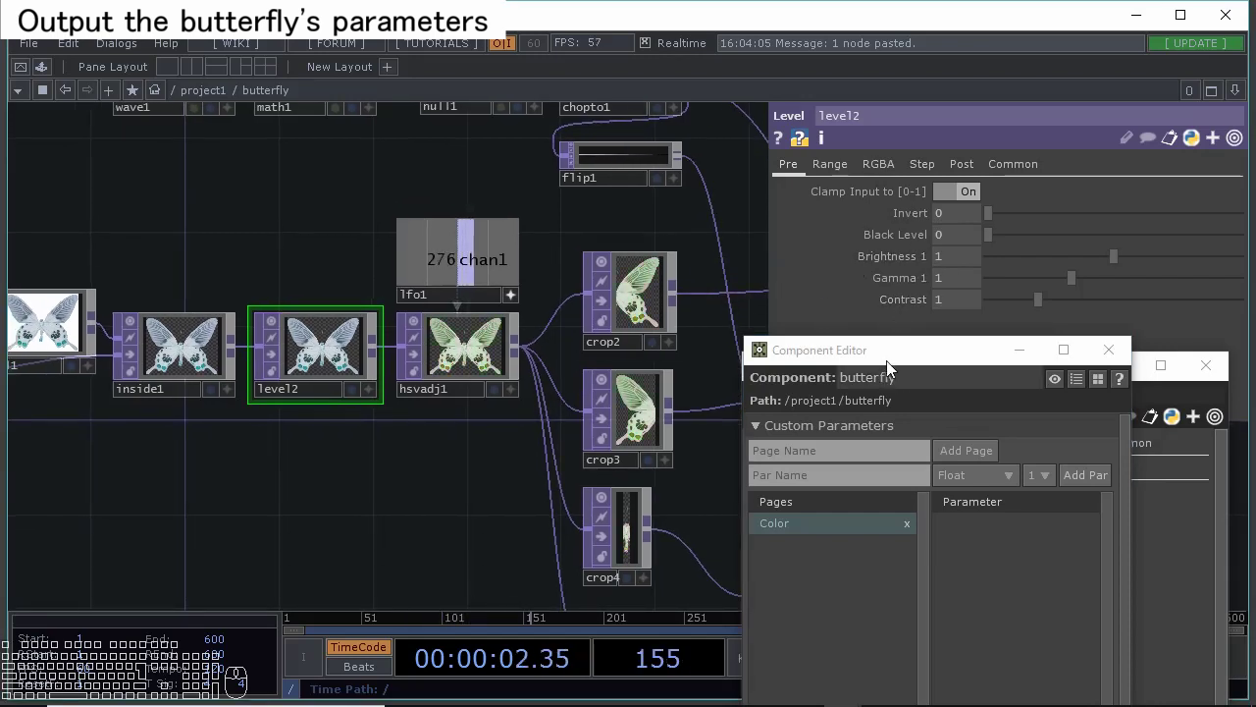
pyautogui.click(896, 361)
pyautogui.moveTo(921, 238); pyautogui.dragTo(992, 510)
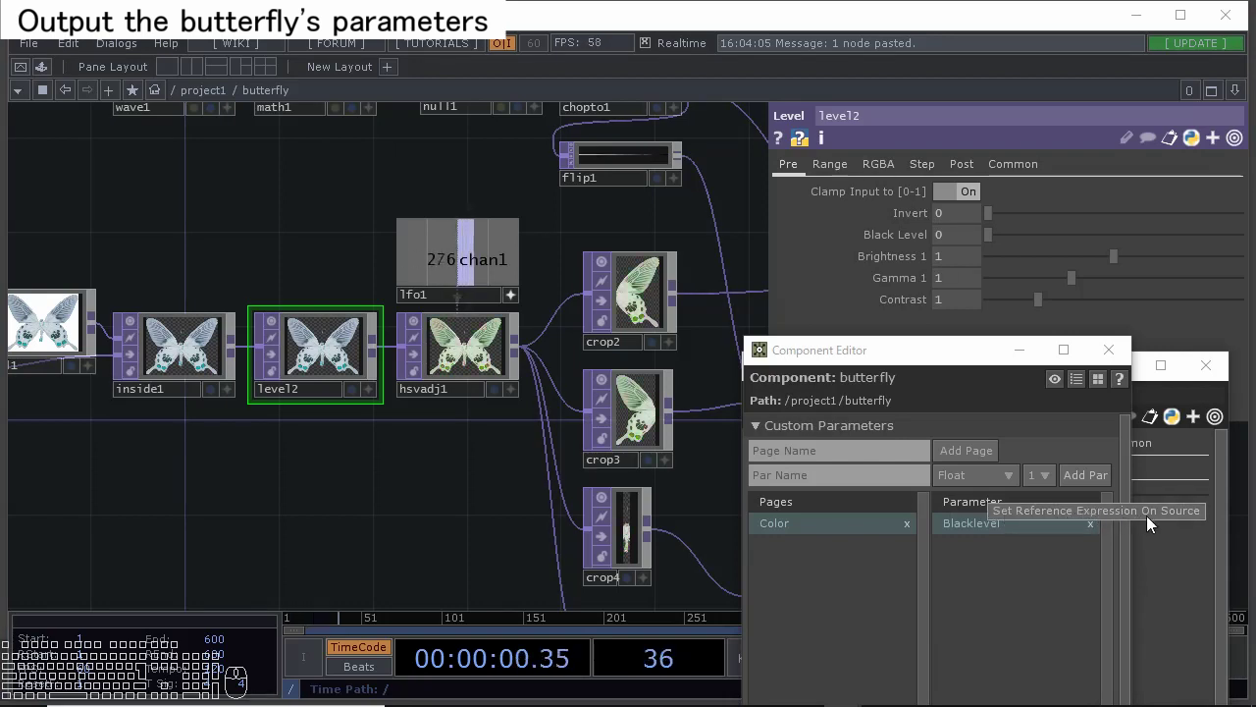
pyautogui.click(1148, 519)
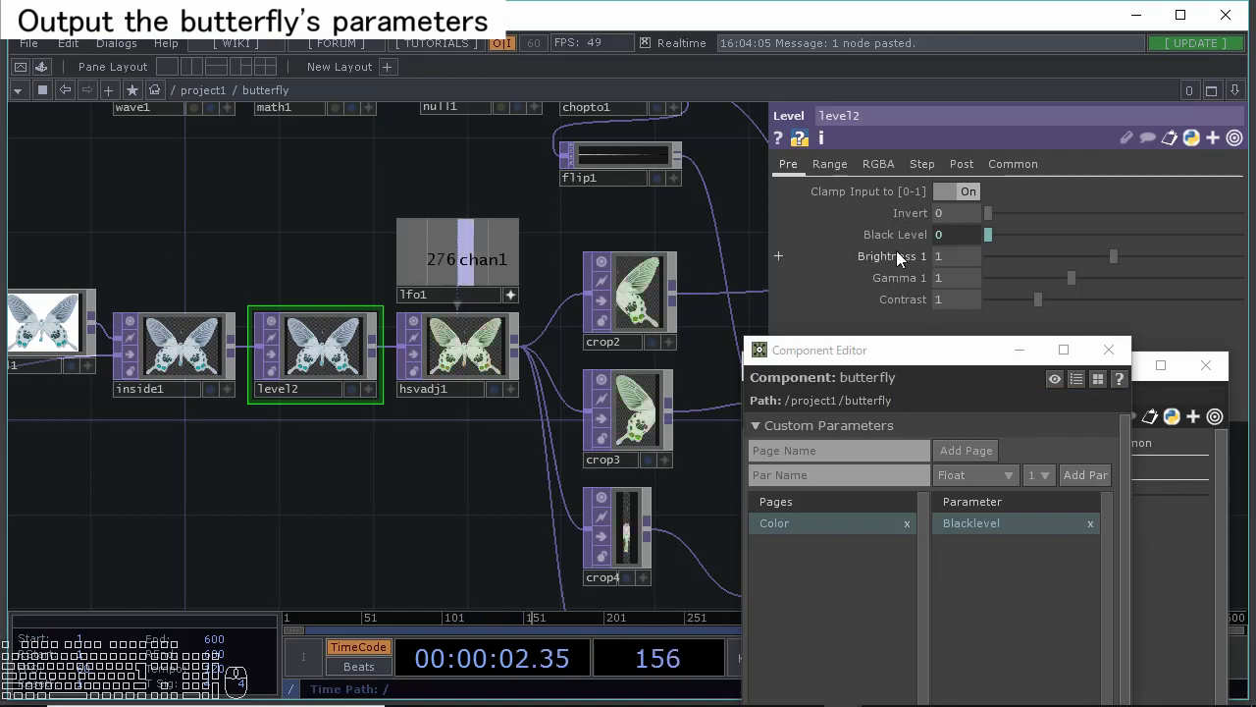
pyautogui.click(906, 244)
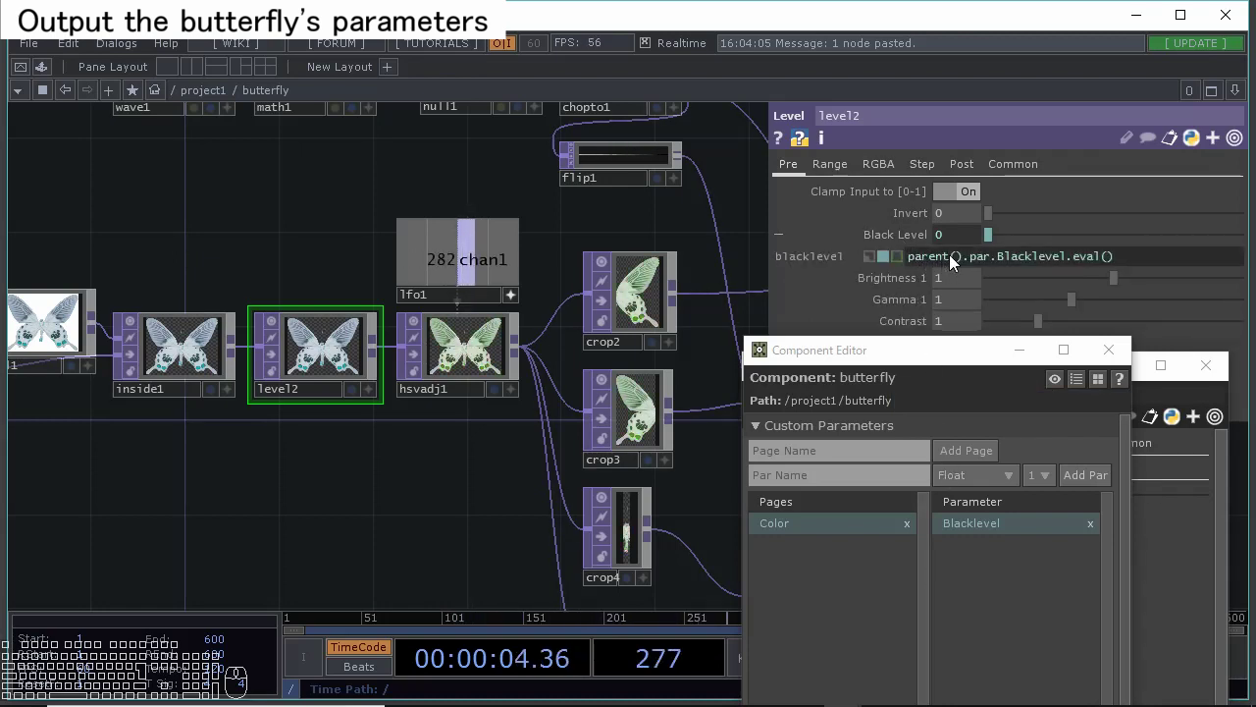
# Add level2's Brightness, Gamma and Contrast as custom Color parameters.
pyautogui.click(919, 241)
pyautogui.moveTo(897, 263); pyautogui.dragTo(979, 507)
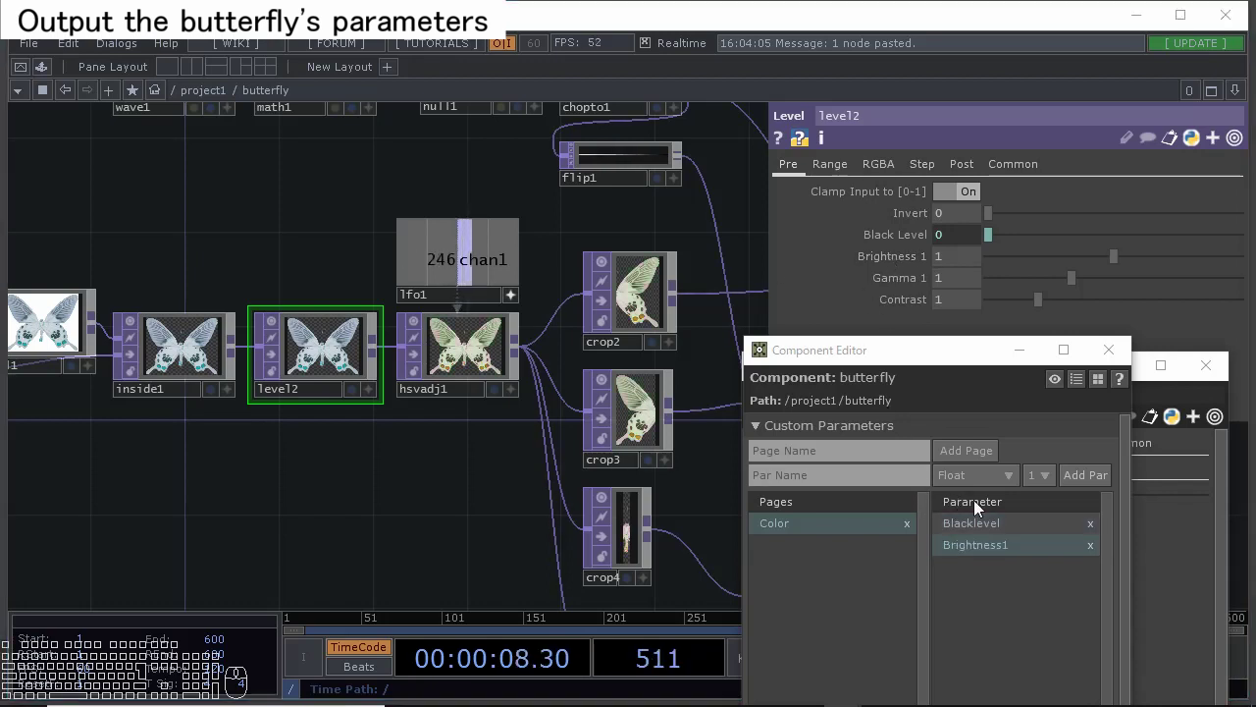
pyautogui.click(1008, 510)
pyautogui.moveTo(906, 280); pyautogui.dragTo(992, 512)
pyautogui.click(1002, 515)
pyautogui.moveTo(917, 308); pyautogui.dragTo(989, 511)
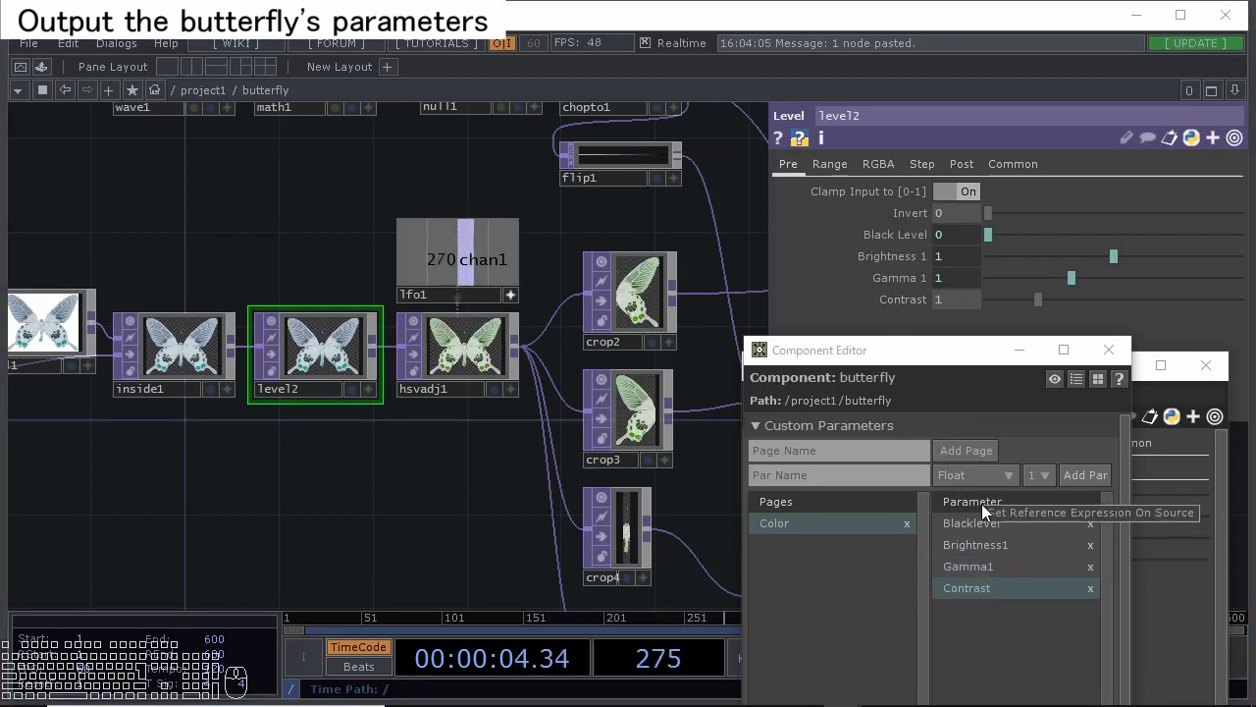
# Drag level2's Contrast onto the butterfly container's Contrast parameter.
pyautogui.click(971, 622)
pyautogui.moveTo(937, 358); pyautogui.dragTo(523, 92)
pyautogui.click(913, 307)
pyautogui.click(924, 371)
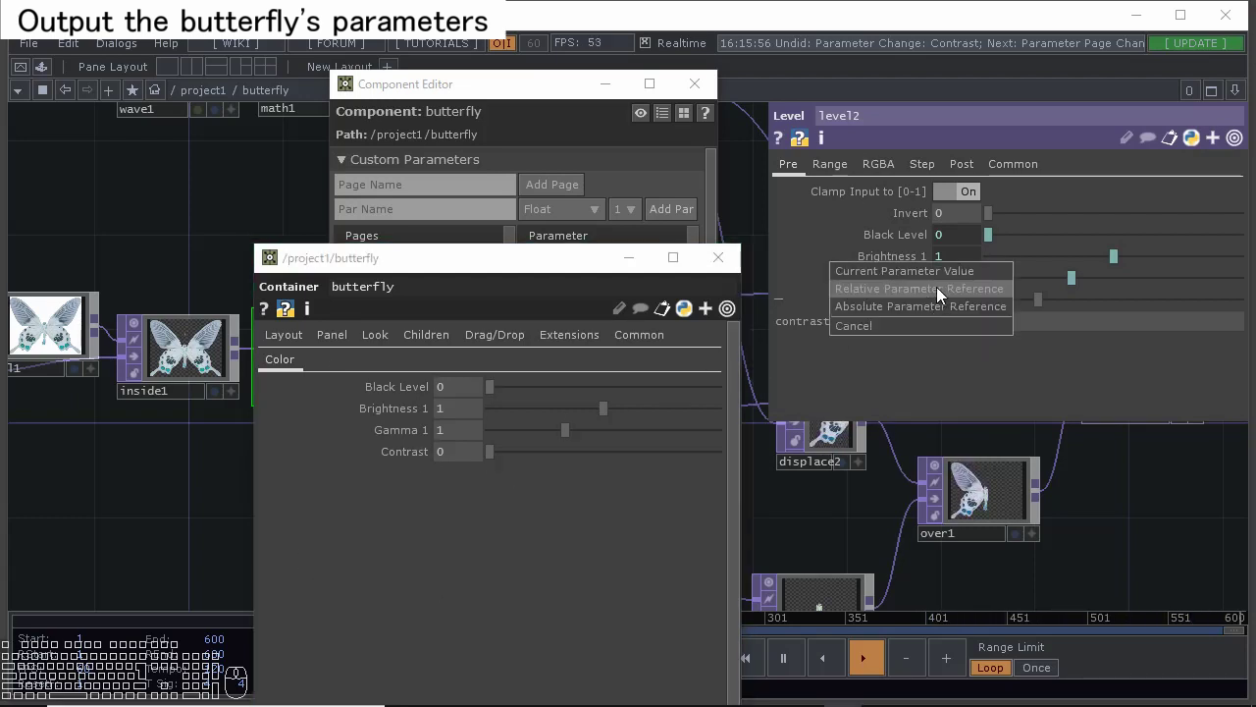
# Make level2 Contrast a relative reference and set butterfly Contrast to 1.
pyautogui.click(943, 294)
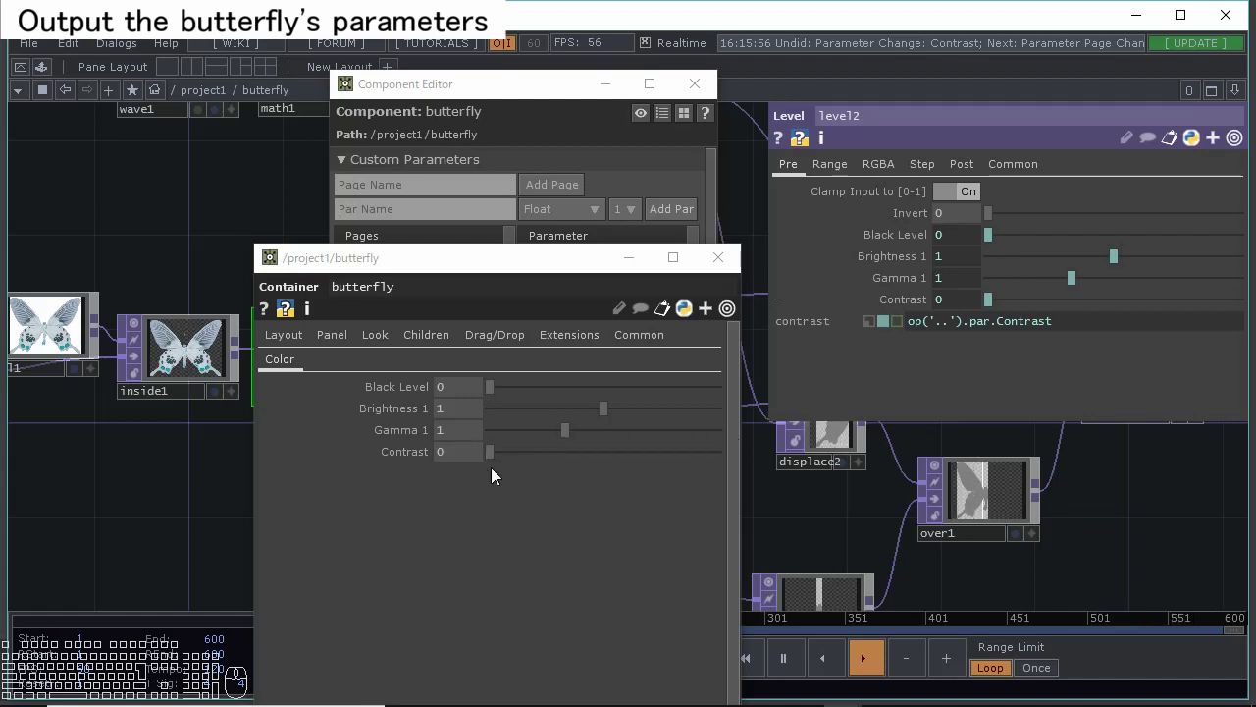
pyautogui.moveTo(478, 454); pyautogui.dragTo(339, 483)
pyautogui.press('KP_1')
pyautogui.press('Return')
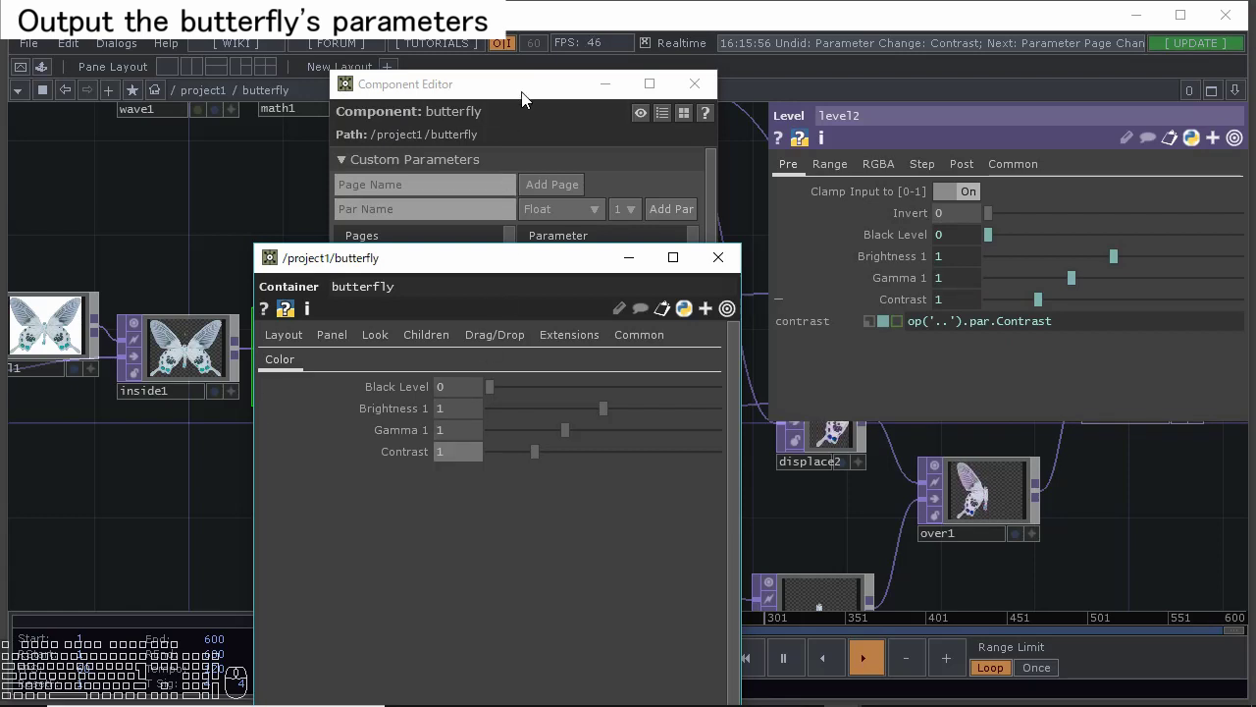
# Check the Contrast parameter's default 1 and range 0–5 in Component Editor.
pyautogui.click(531, 94)
pyautogui.scroll(-3)
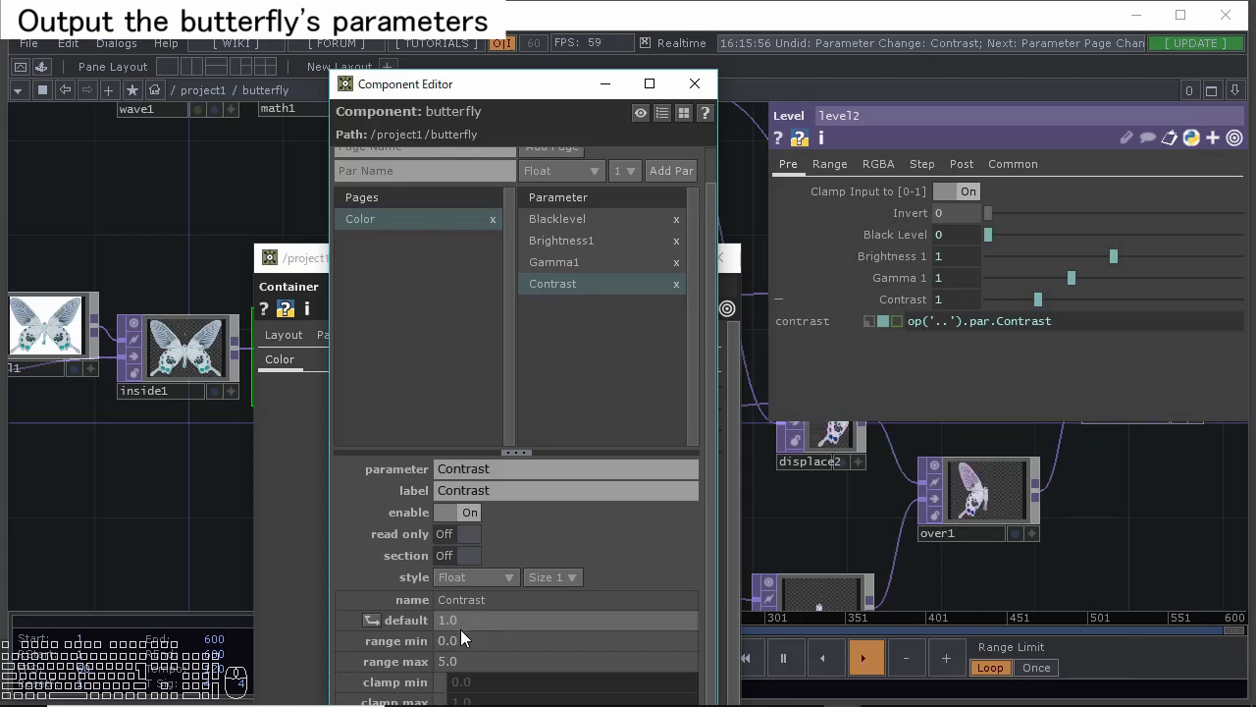
pyautogui.click(517, 89)
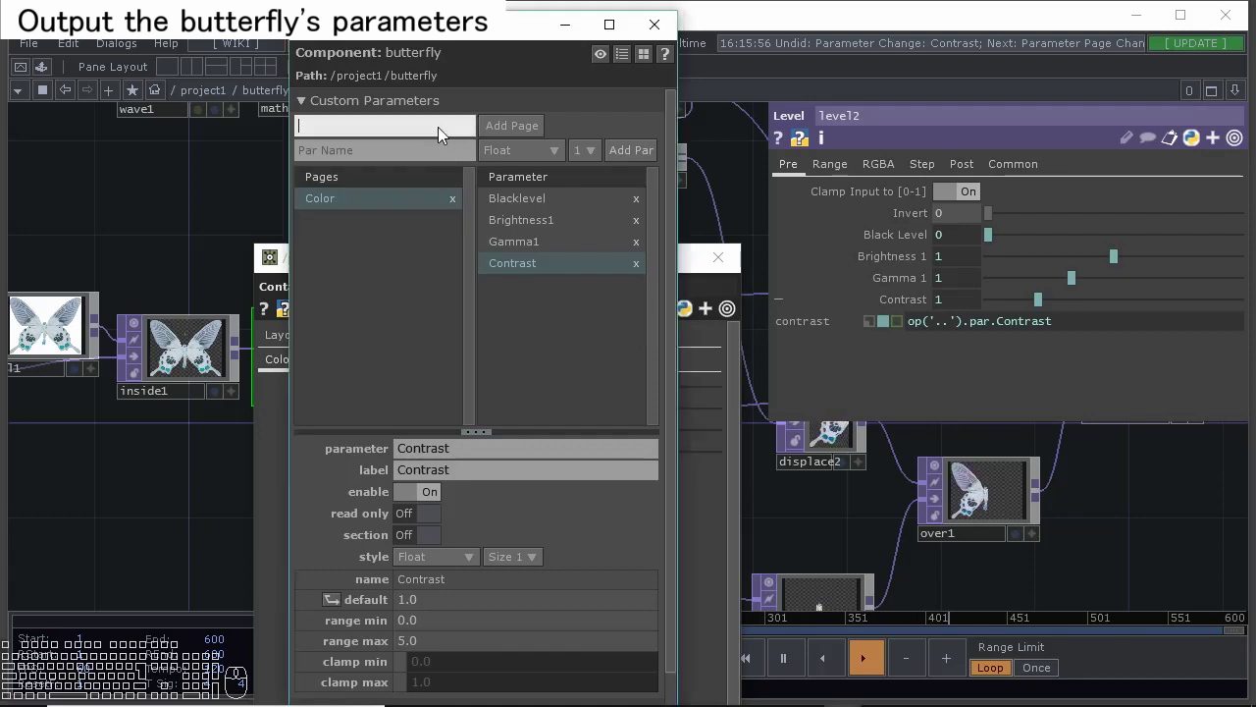
# Create the Flip page with Frequency and Amp parameters.
pyautogui.press('Return')
pyautogui.click(511, 136)
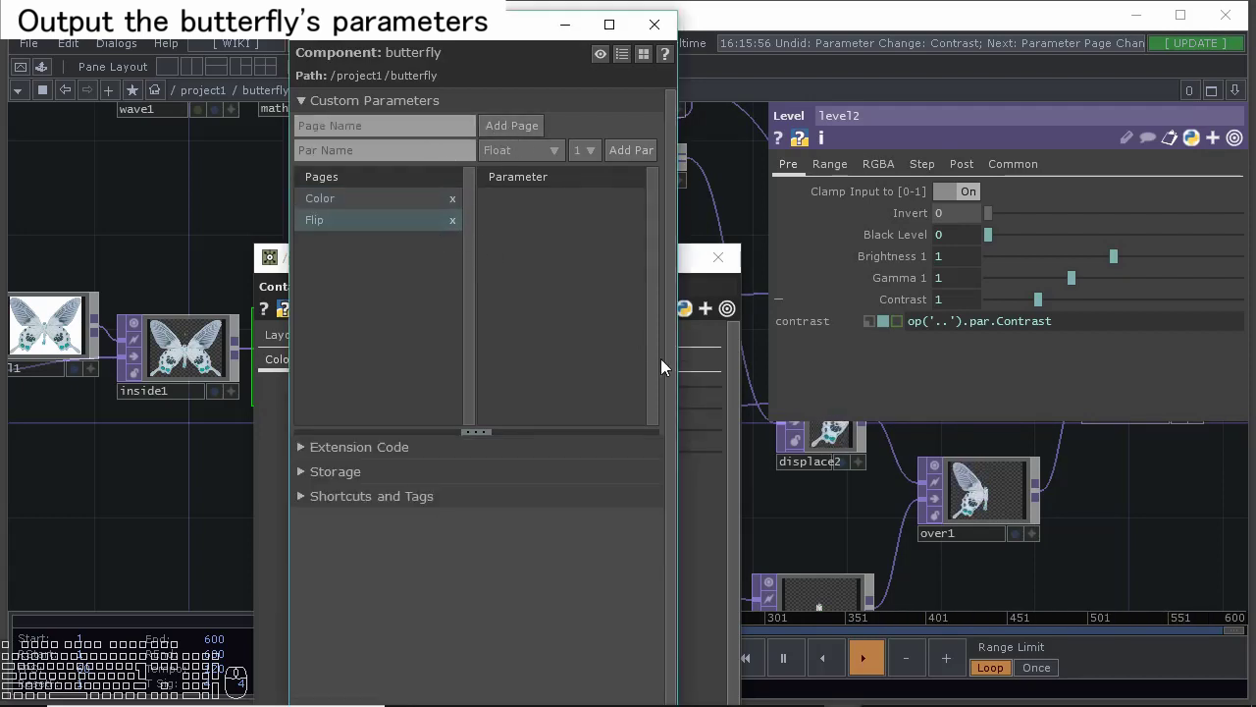
pyautogui.click(731, 546)
pyautogui.click(319, 367)
pyautogui.click(617, 219)
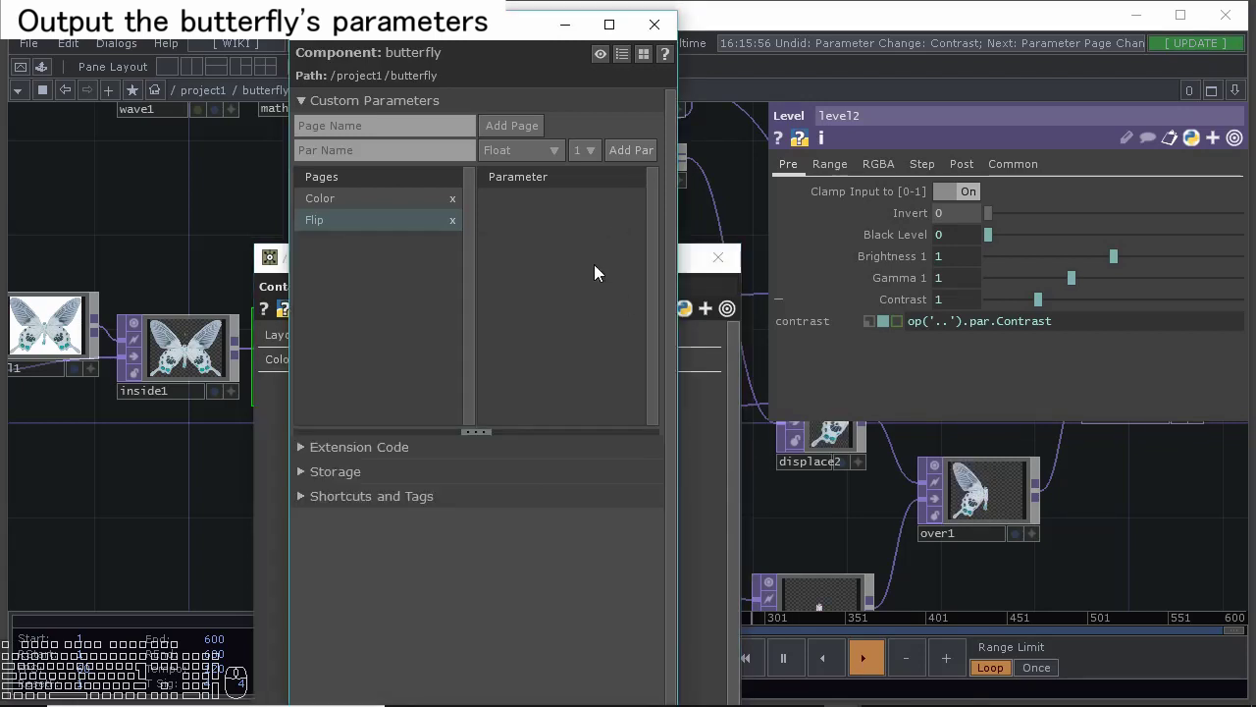
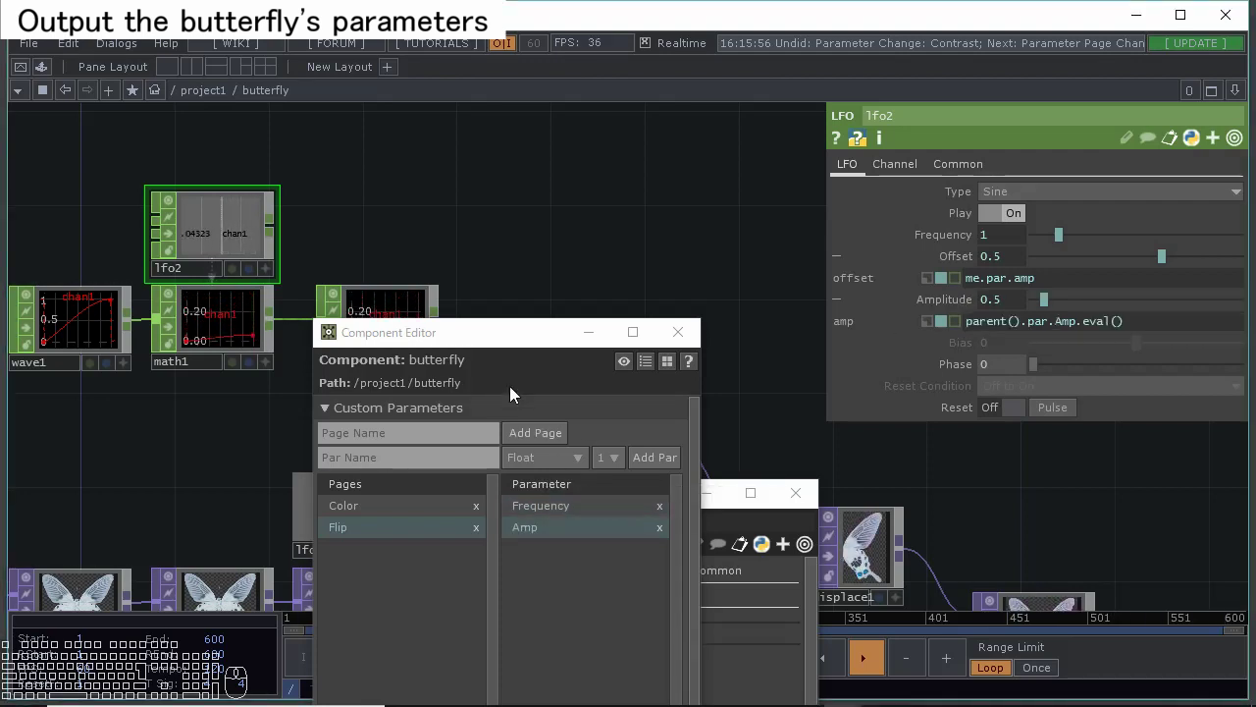
# Drive lfo2's amp from parent().par.Amp and show the Flip page values.
pyautogui.click(488, 343)
pyautogui.click(572, 509)
pyautogui.moveTo(666, 484); pyautogui.dragTo(449, 319)
pyautogui.click(547, 291)
pyautogui.click(689, 244)
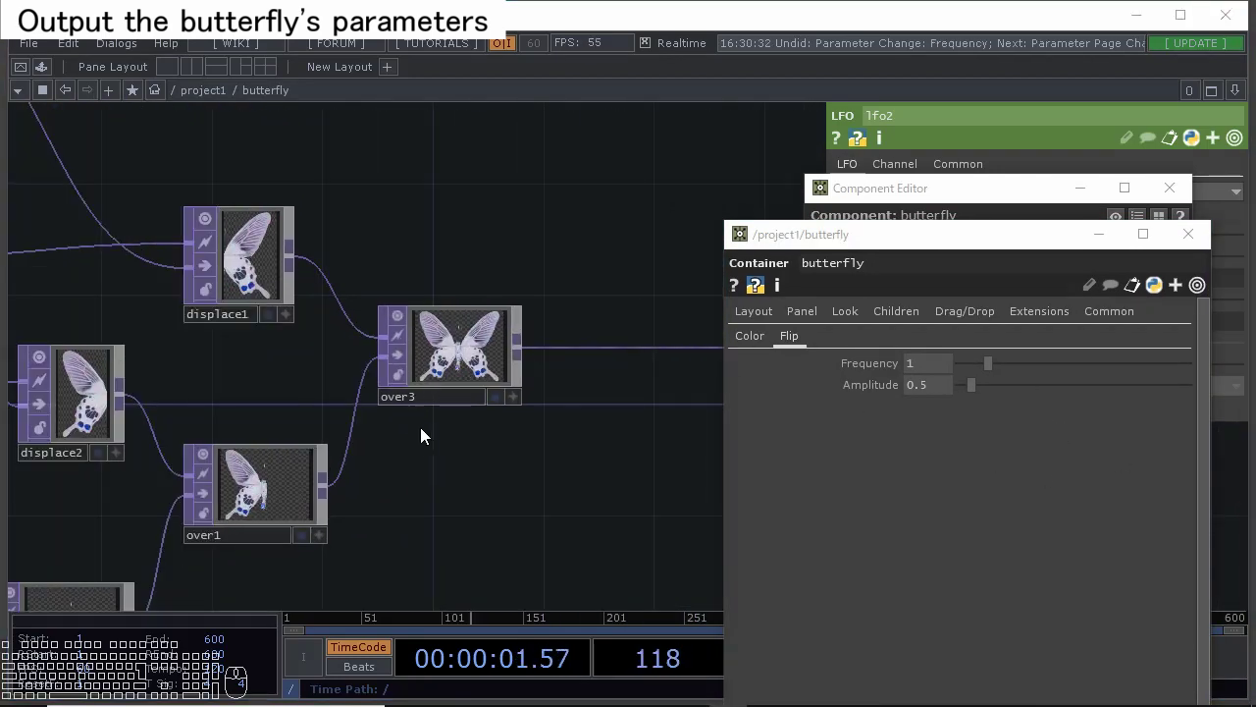
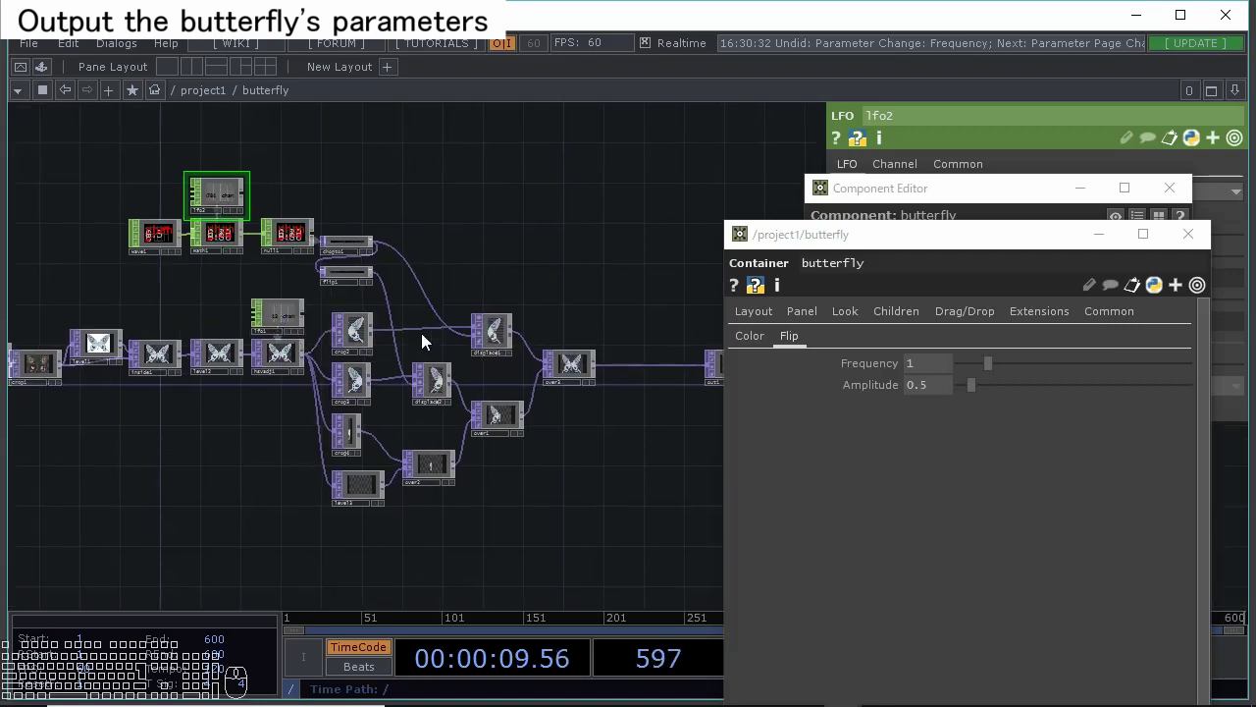
# Return to the project1 network and reposition the butterfly container node.
pyautogui.scroll(-3)
pyautogui.scroll(-3)
pyautogui.click(1199, 235)
pyautogui.click(1182, 193)
pyautogui.moveTo(698, 417); pyautogui.dragTo(453, 408)
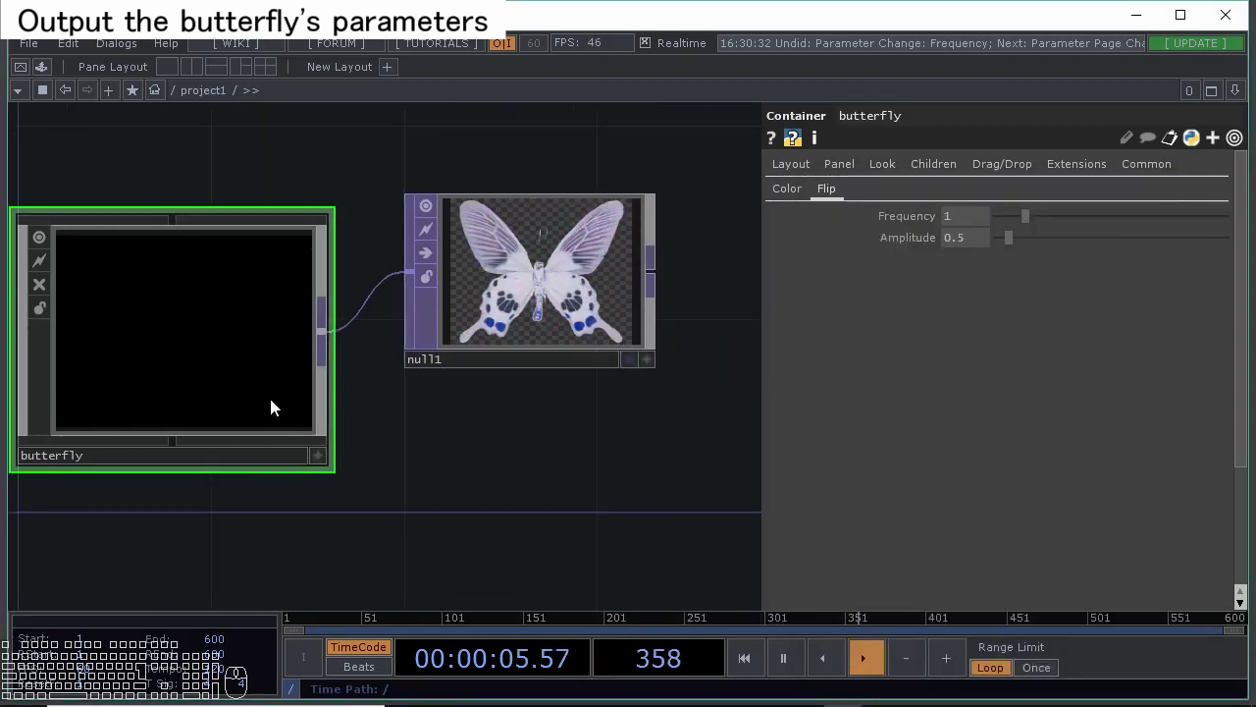
pyautogui.click(291, 395)
pyautogui.click(462, 438)
# Set the butterfly container's Look Background TOP to ./out1 so it shows the butterfly.
pyautogui.click(880, 175)
pyautogui.click(978, 276)
pyautogui.click(977, 269)
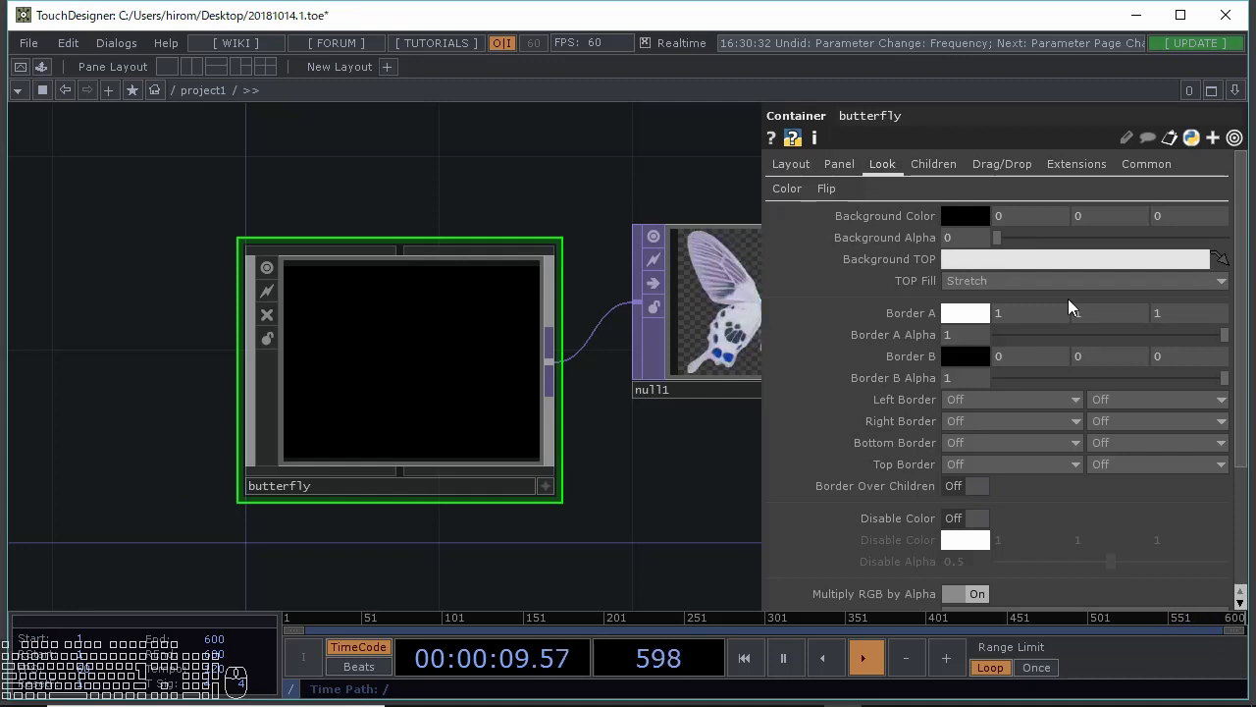
pyautogui.press('n')
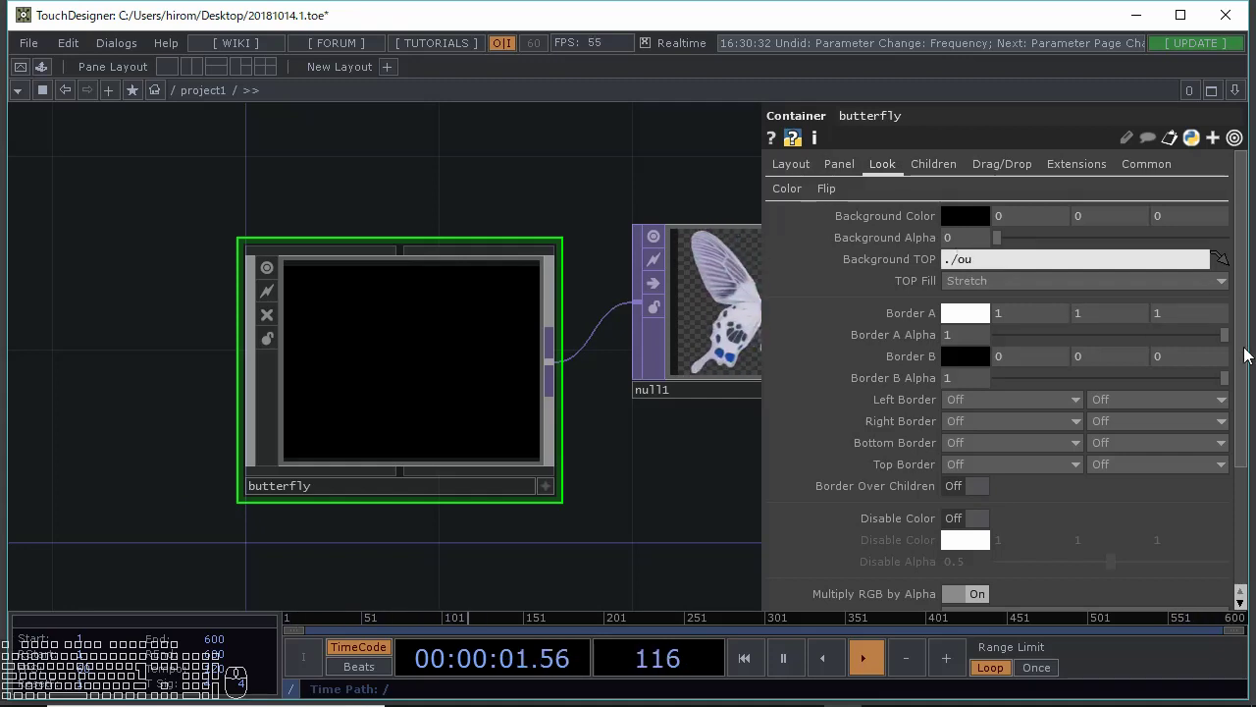
pyautogui.press('Return')
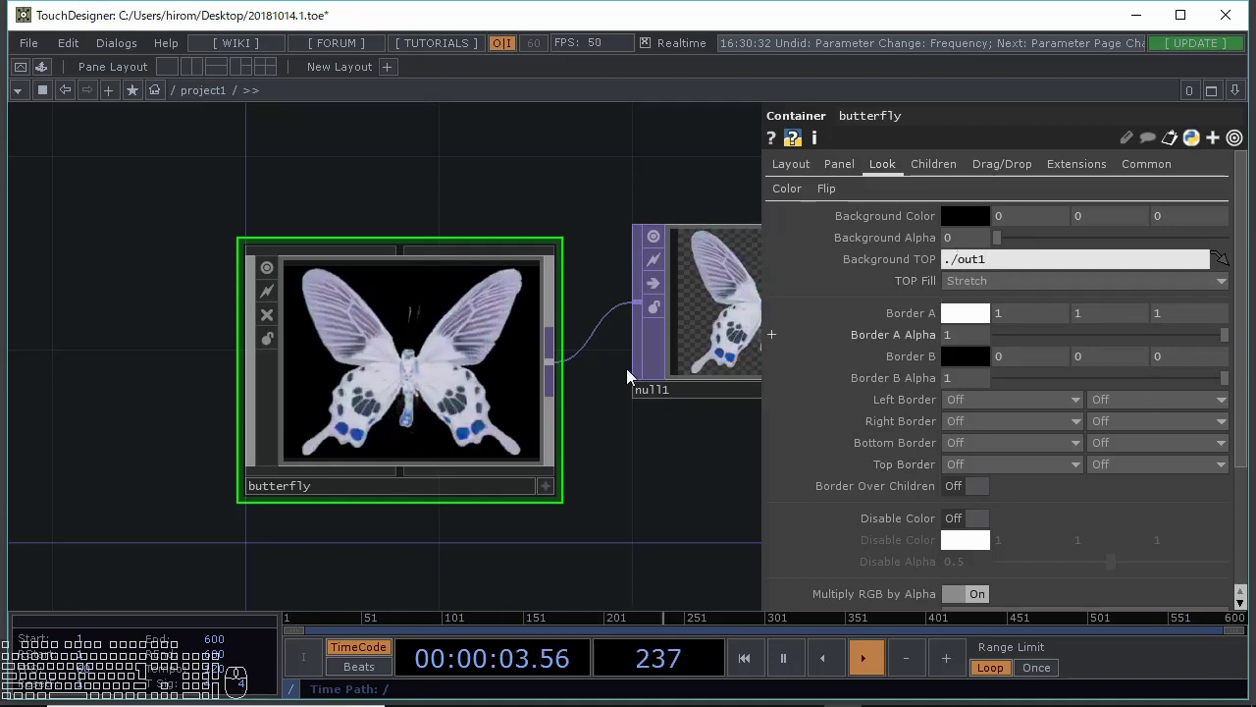
# Enlarge the butterfly container's preview in the network.
pyautogui.doubleClick(455, 401)
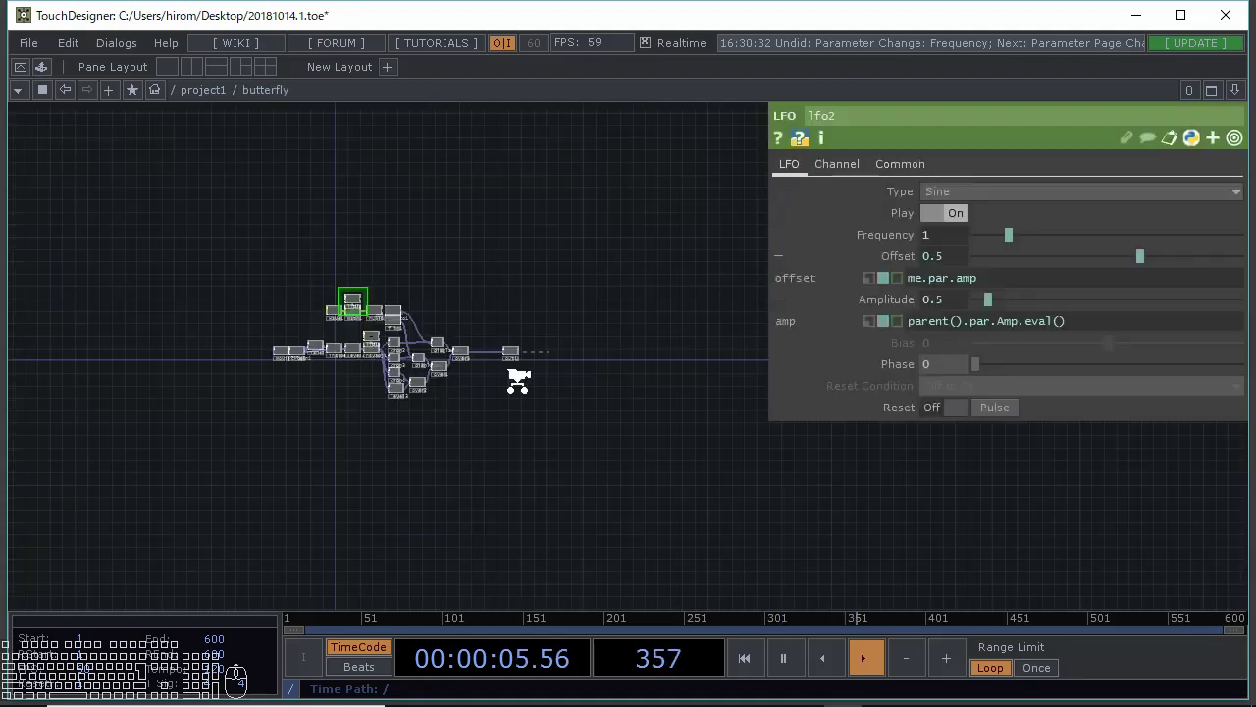
pyautogui.scroll(-3)
pyautogui.moveTo(630, 471); pyautogui.dragTo(497, 408)
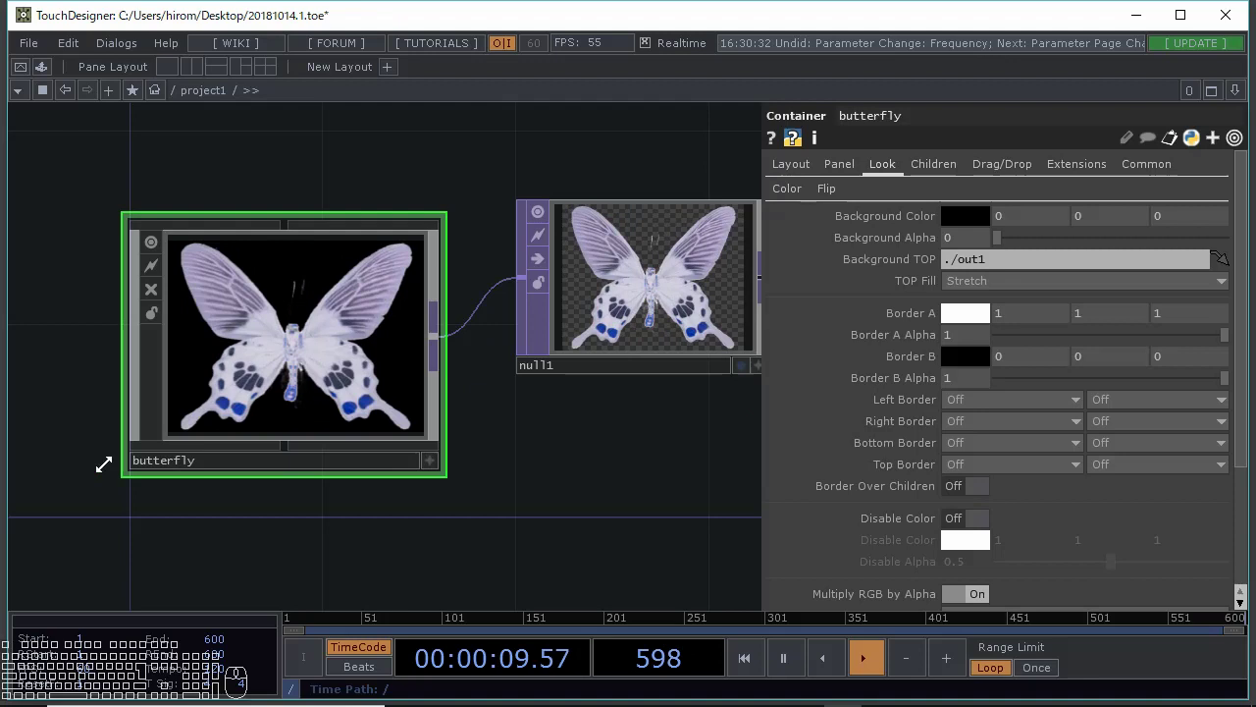
# Test the Color page Brightness and Gamma sliders, then undo both tweaks back to defaults.
pyautogui.click(794, 195)
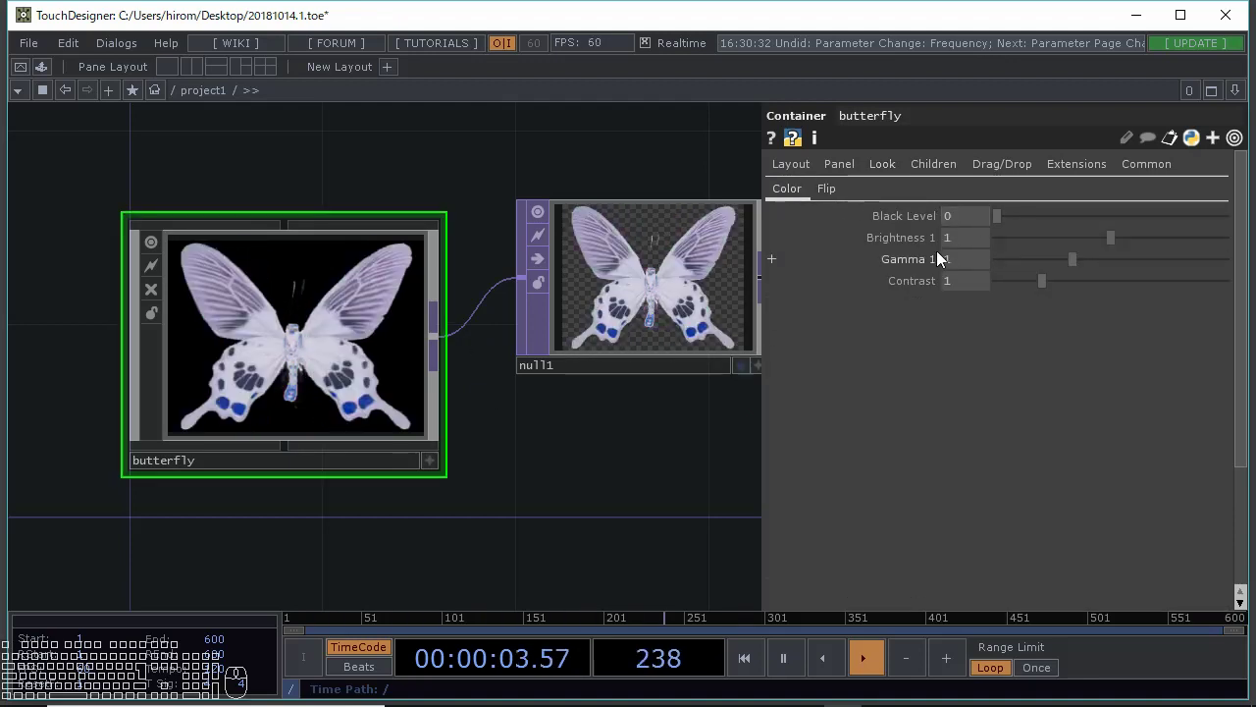
pyautogui.moveTo(1113, 245); pyautogui.dragTo(1112, 250)
pyautogui.moveTo(1072, 271); pyautogui.dragTo(1052, 269)
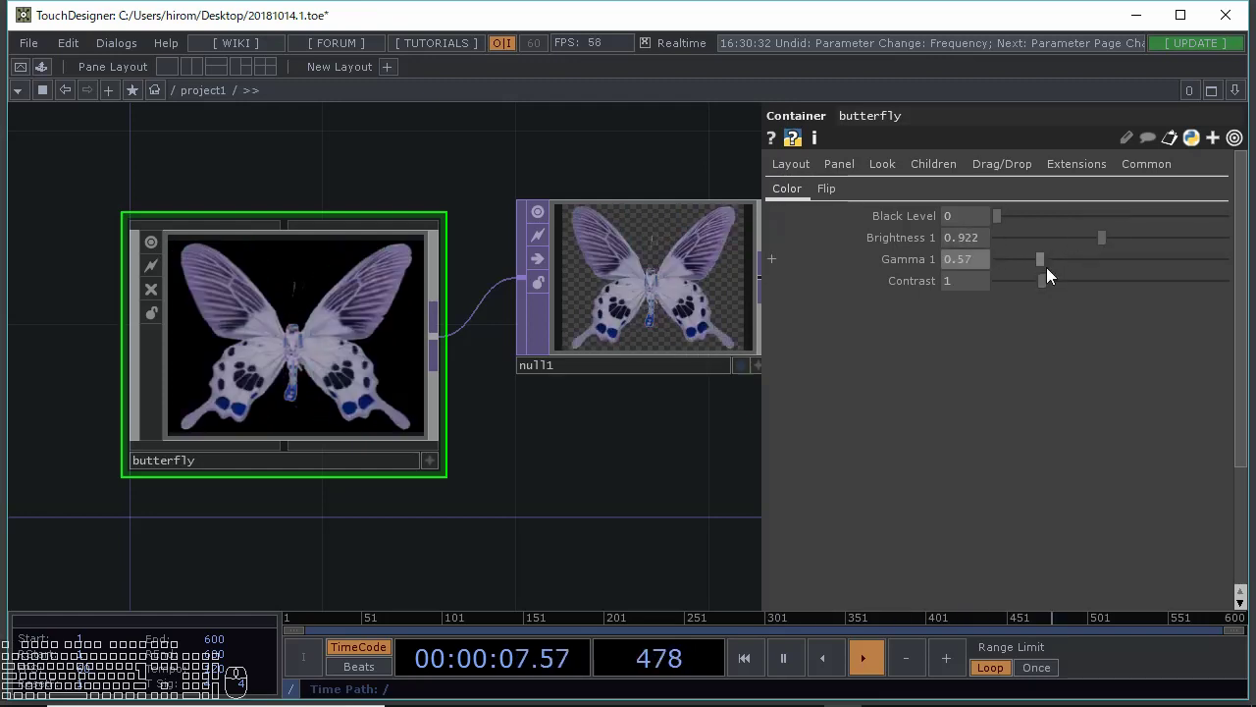
pyautogui.click(1048, 288)
pyautogui.press('ctrl+z')
pyautogui.press('ctrl+z')
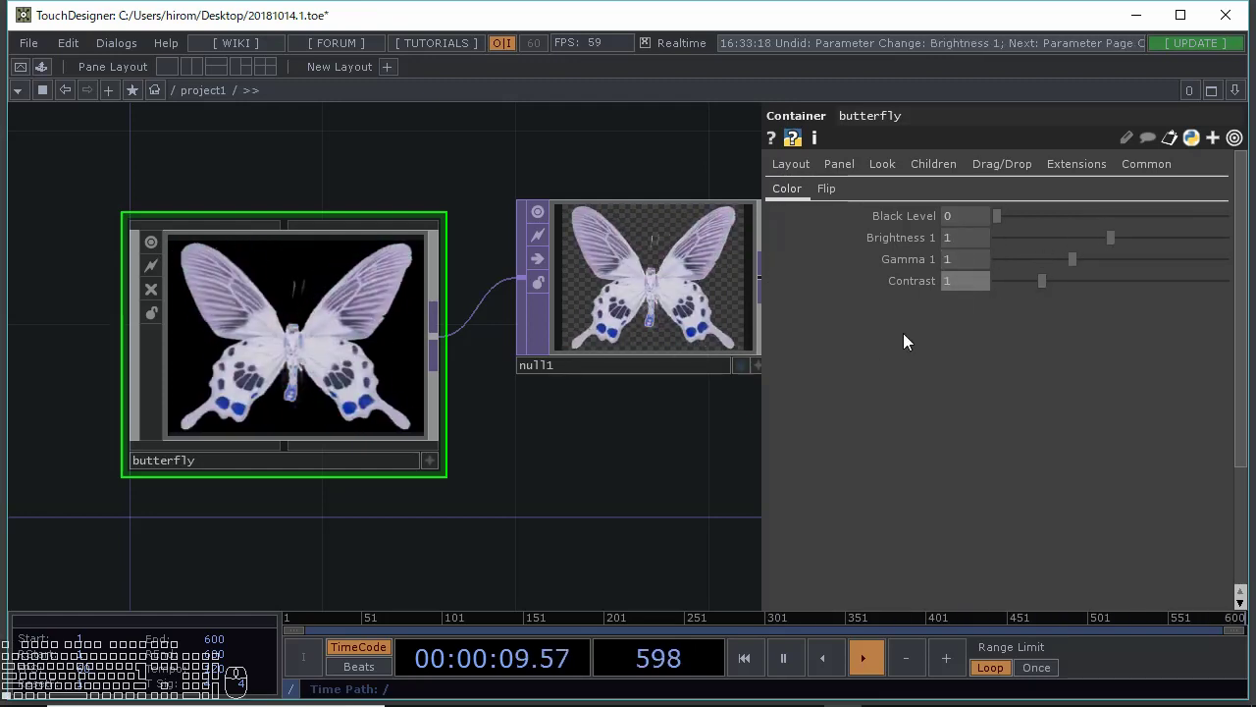
# On the Flip page set Frequency 2.21 and Amplitude 1.36.
pyautogui.click(842, 202)
pyautogui.moveTo(1030, 225); pyautogui.dragTo(1063, 227)
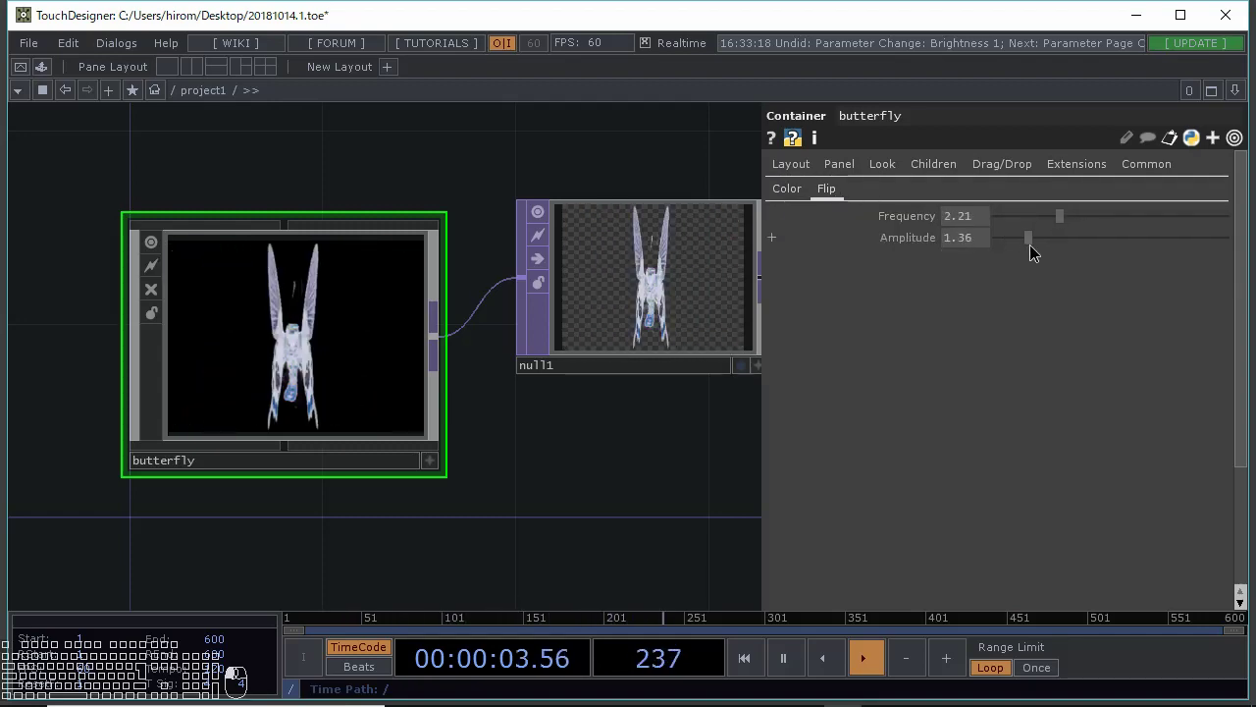